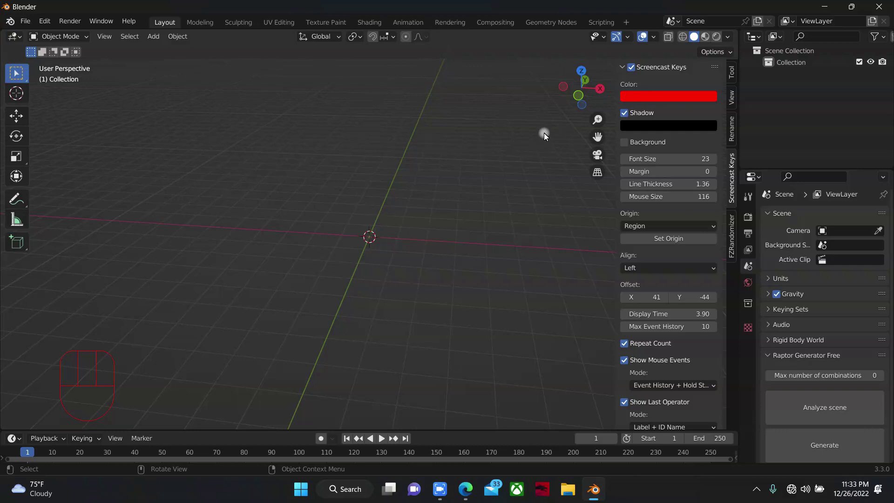
Hide the sidebar and orbit the empty scene slightly before adding the cube
key(n)
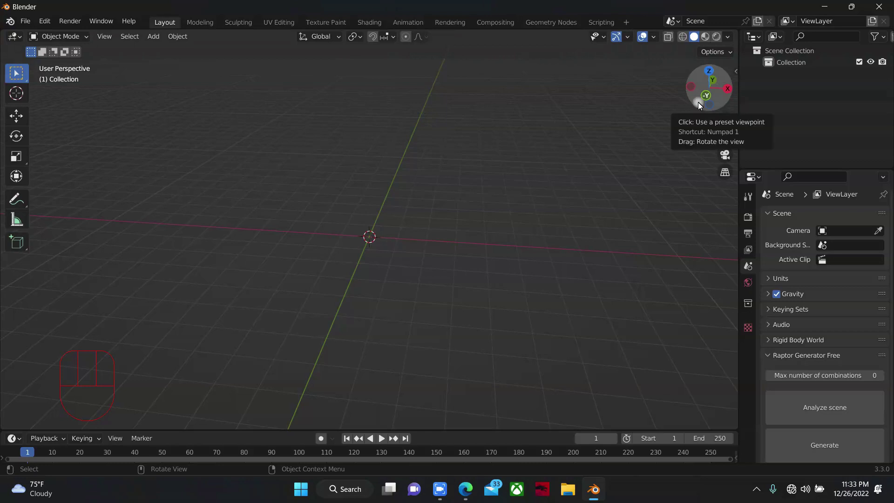
drag(707, 94, 750, 340)
Add a cube mesh and give it a Subdivision Surface modifier for a rounded shape
key(shift+a)
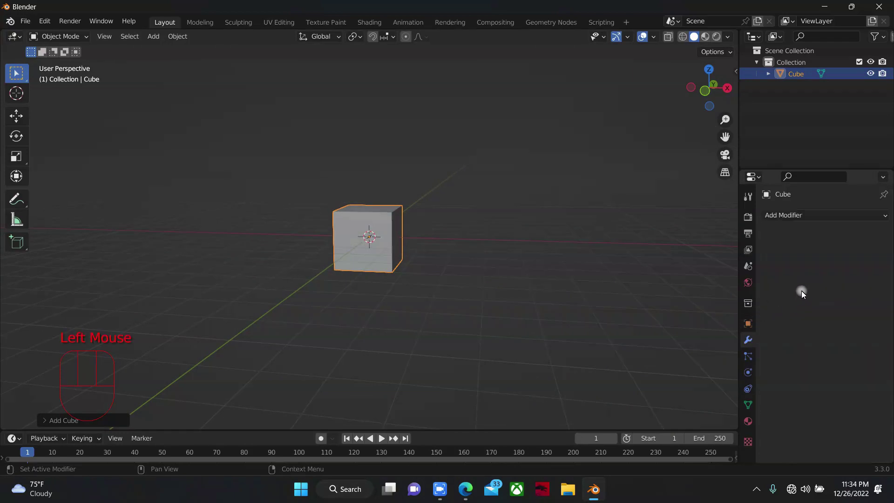
drag(805, 213, 563, 131)
scroll(up, 3)
scroll(up, 3)
key(Tab)
View the cube from the front, enter Edit Mode and grab its top vertices to move
key(ctrl+r)
key(alt+s)
key(alt+z)
key(g)
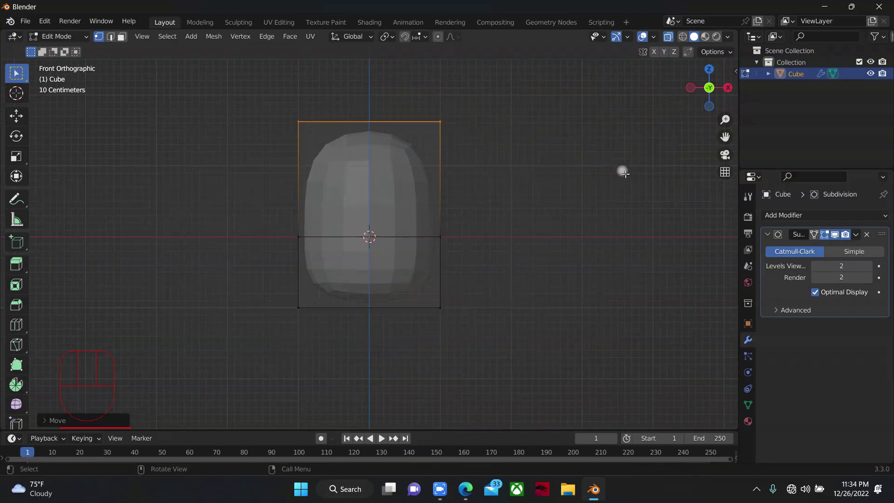
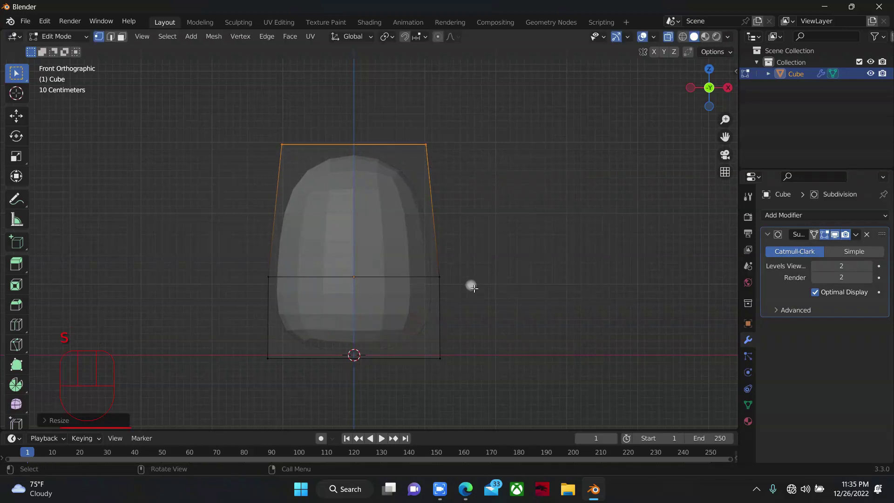
Widen the bottom edge of the tapered shape slightly
drag(226, 322, 579, 360)
Confirm the wider base and return to Object Mode, reviewing the tapered shape
key(s)
key(Tab)
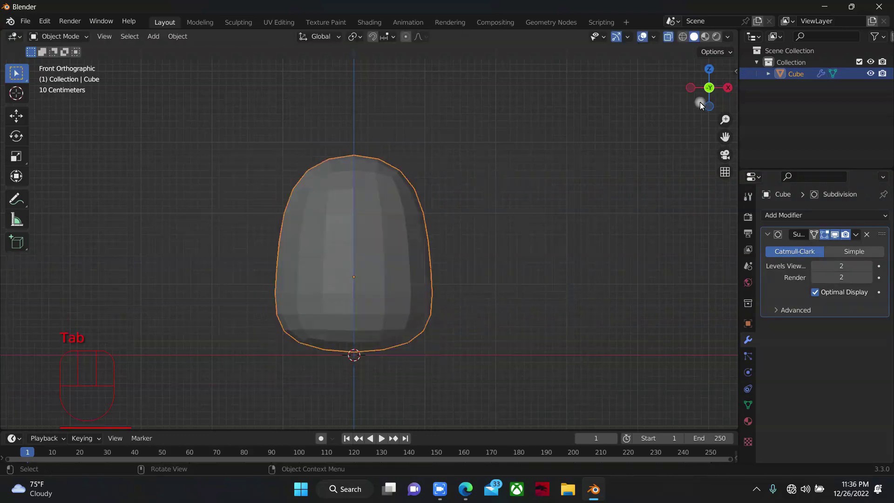
drag(707, 91, 511, 283)
key(alt+z)
key(Tab)
key(alt+z)
Apply the Subdivision modifier so the rounded head shape becomes real geometry
key(g)
key(Tab)
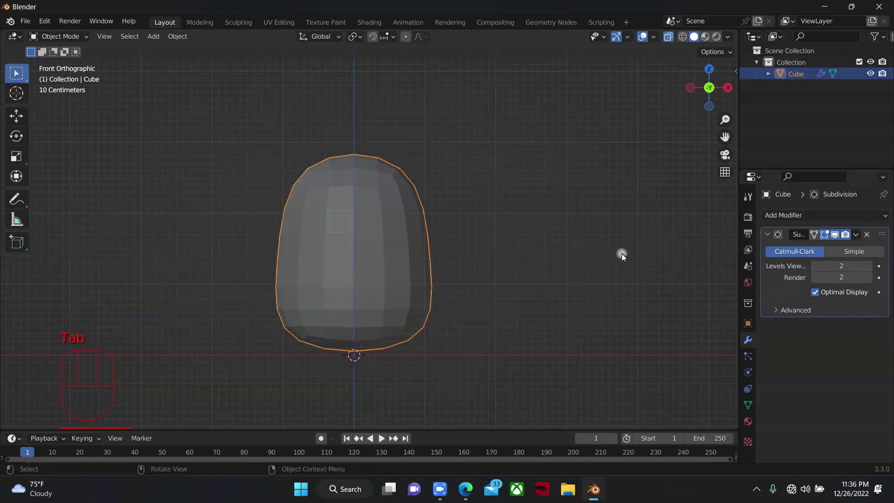
key(alt+z)
drag(711, 98, 888, 234)
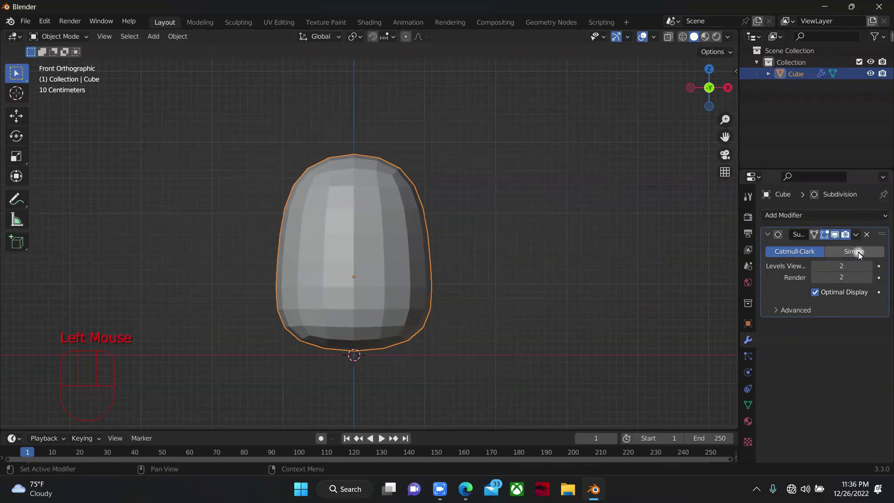
key(ctrl+a)
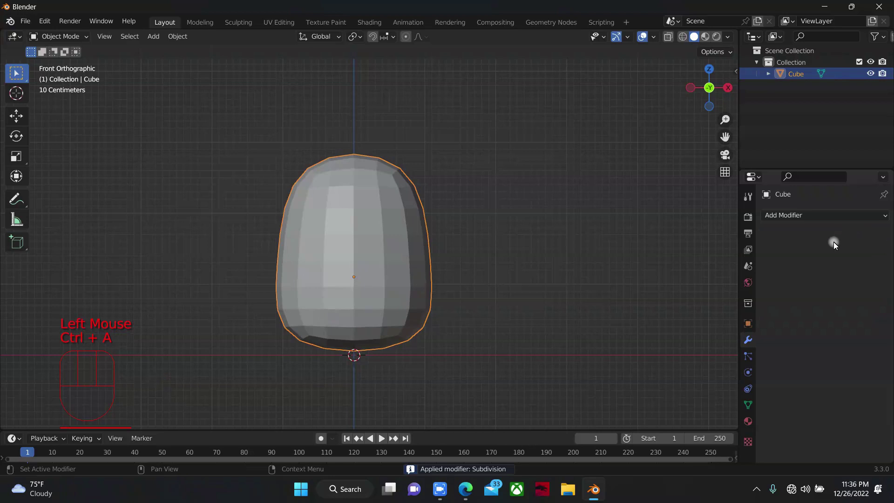
Duplicate the head shape in place so the copy sits exactly over the original
key(ctrl+z)
drag(857, 235, 816, 86)
key(Tab)
key(Tab)
scroll(up, 3)
scroll(down, 3)
key(Tab)
key(shift+d)
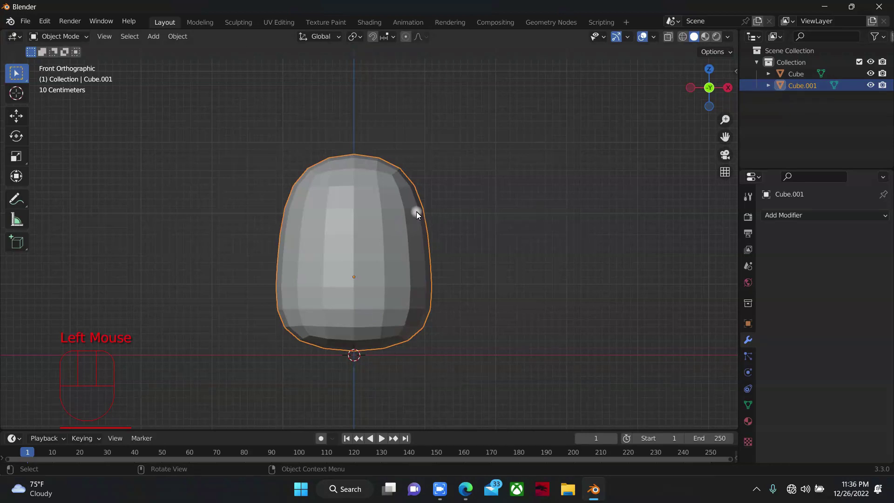
Isolate the copy, delete its front border faces in face-select mode, and leave Edit Mode
key(/)
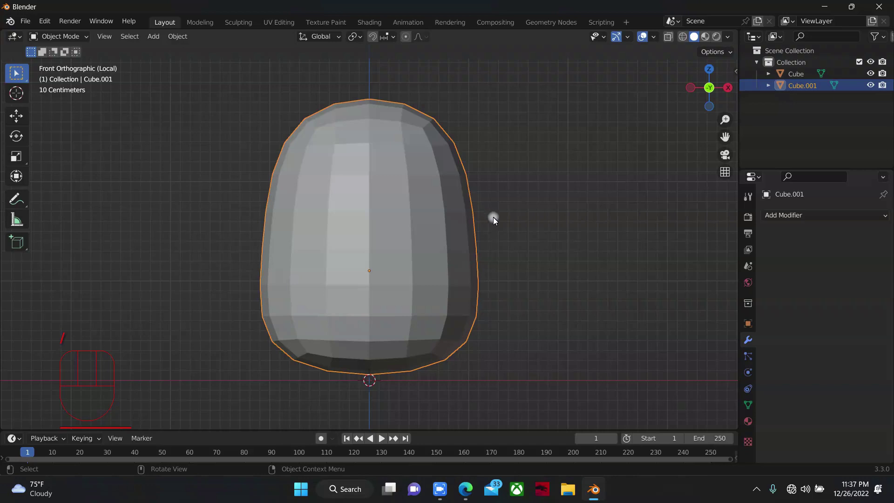
key(Tab)
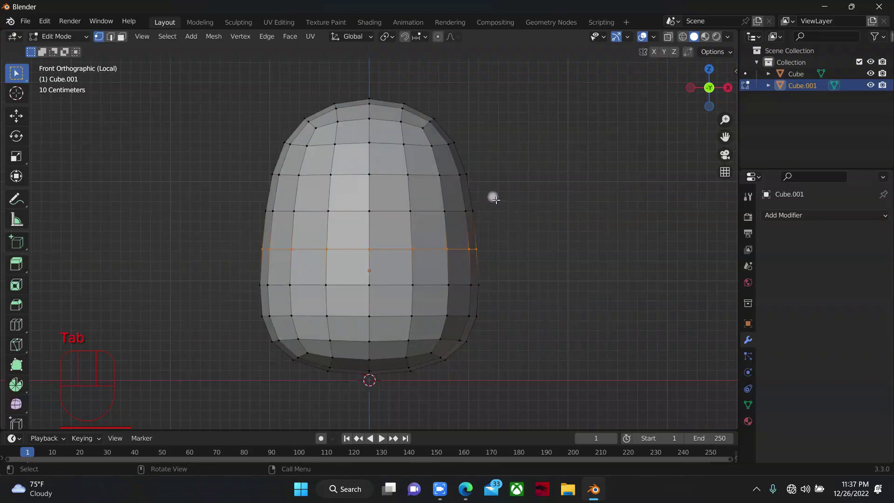
key(3)
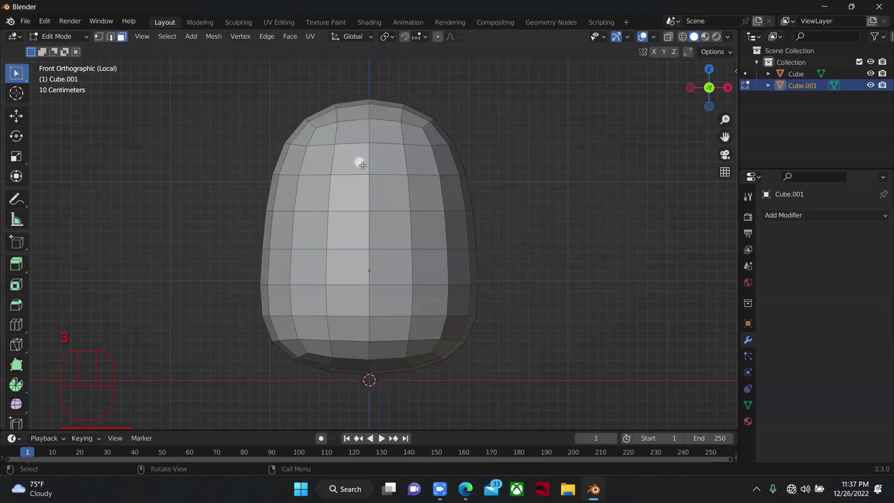
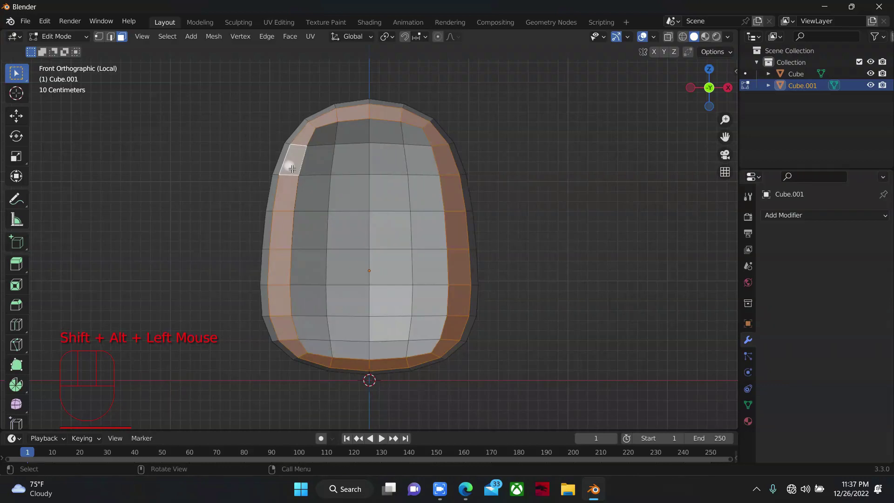
key(x)
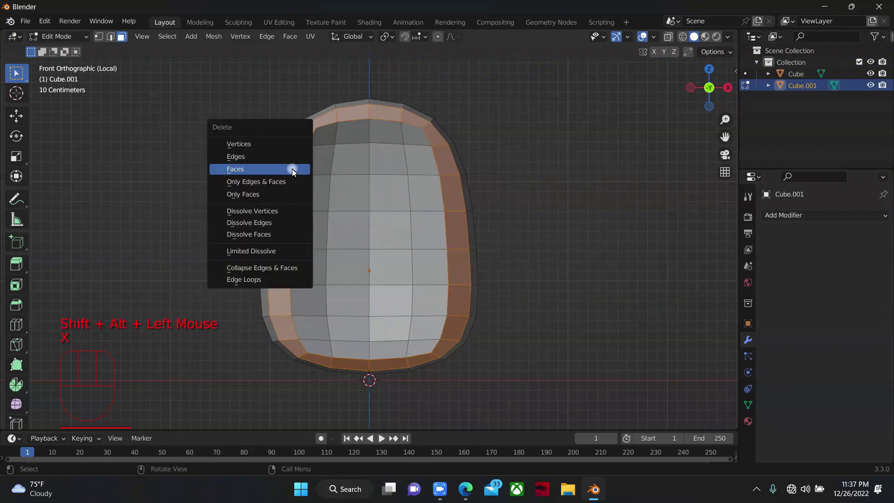
key(Tab)
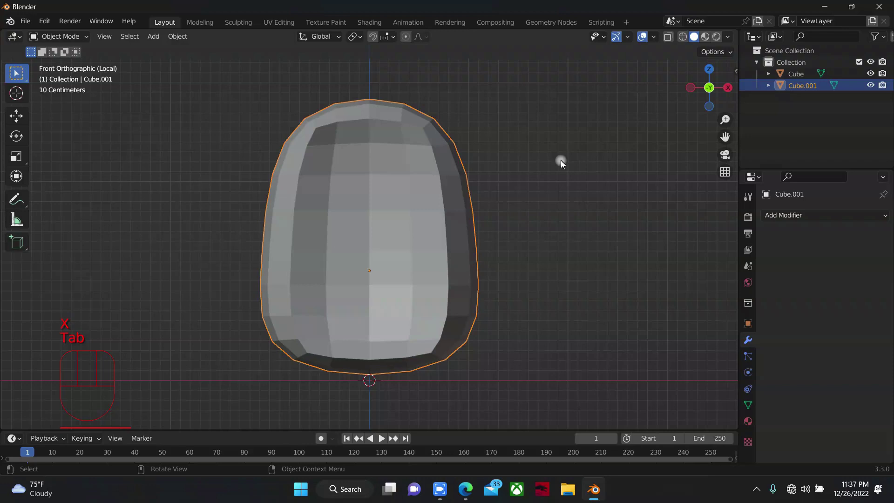
Restore the full scene, select Cube.001 and give it a Solidify modifier for thickness
key(/)
scroll(up, 3)
scroll(up, 3)
click(421, 203)
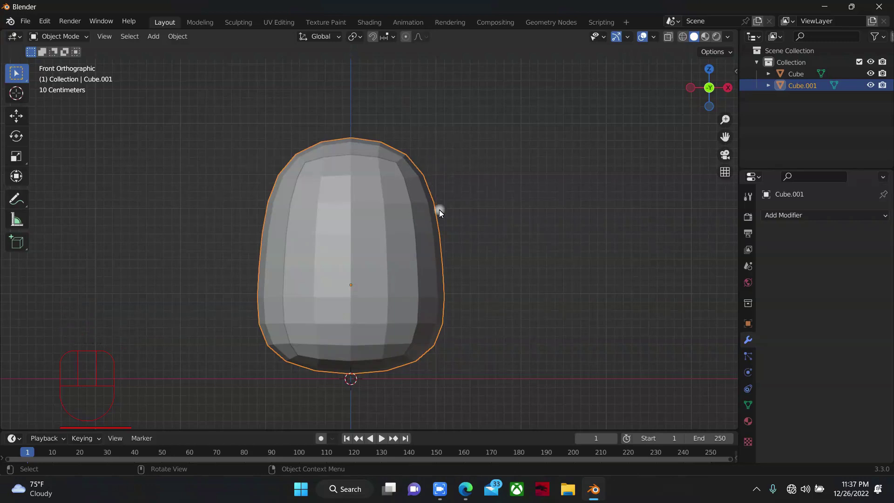
drag(799, 219, 375, 241)
scroll(up, 3)
scroll(down, 3)
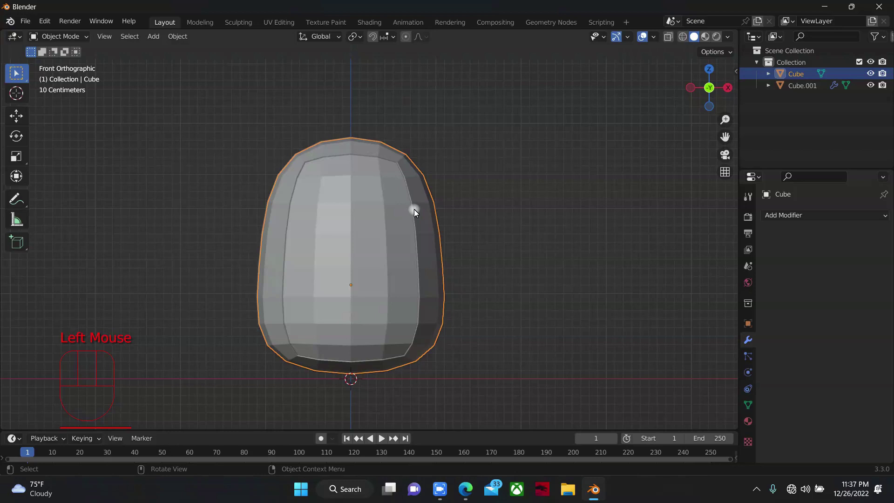
key(Tab)
key(Tab)
Select the panel's border edge loops and pull them in to hug the head
click(418, 213)
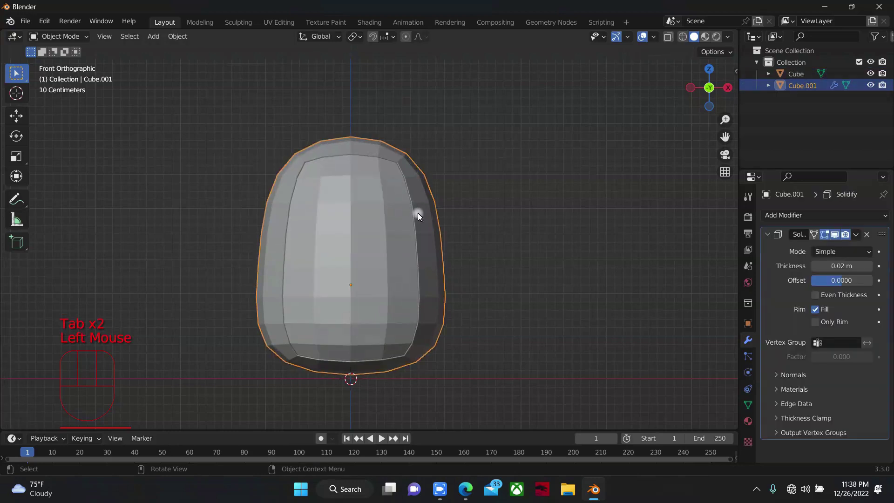
key(Tab)
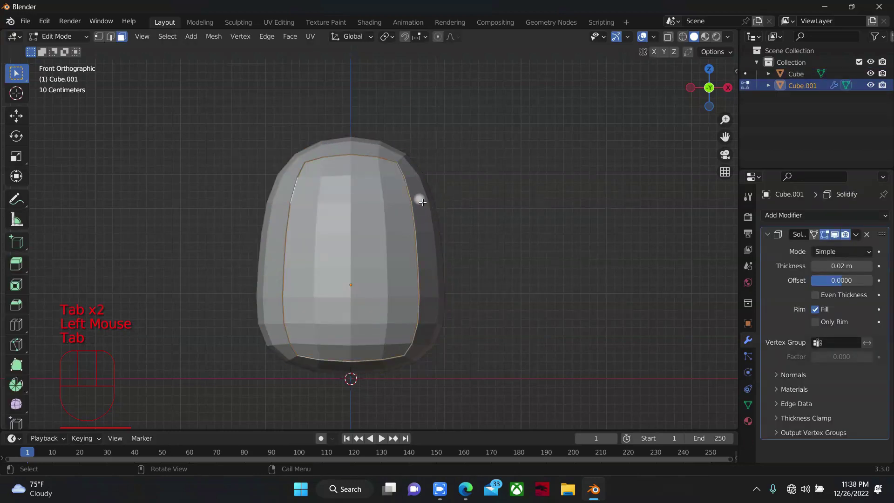
click(420, 200)
click(419, 200)
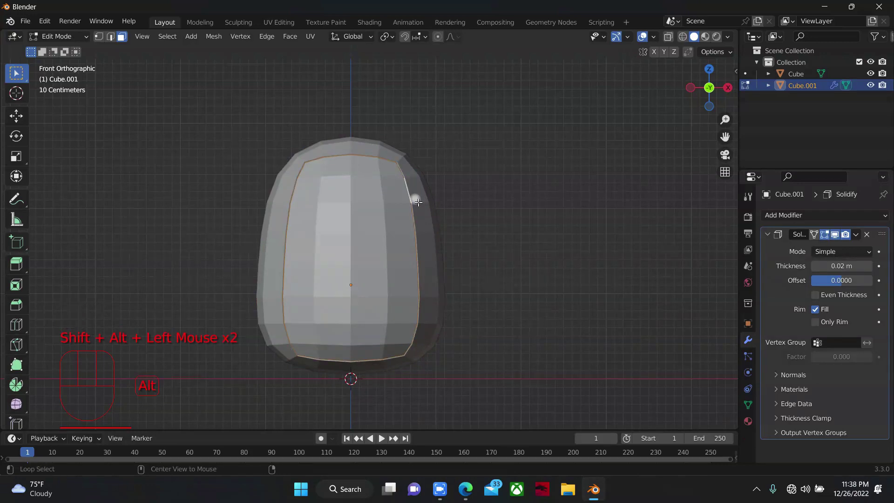
key(x)
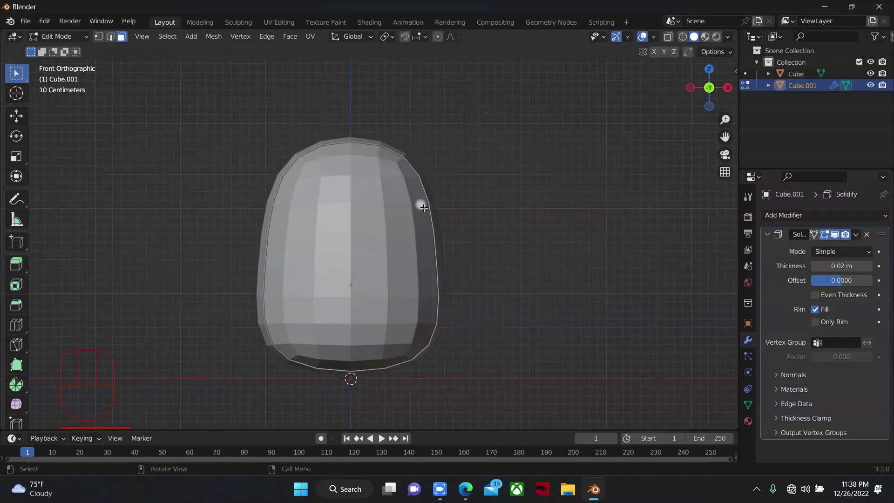
key(Tab)
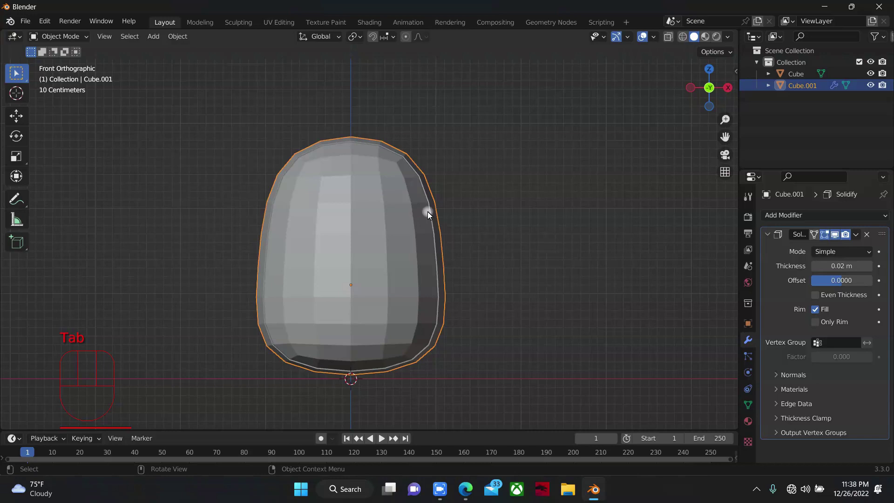
Add Subdivision Surface to both head shapes and set the shell's Solidify thickness to 0.03 m
drag(797, 218, 416, 281)
scroll(down, 3)
scroll(down, 3)
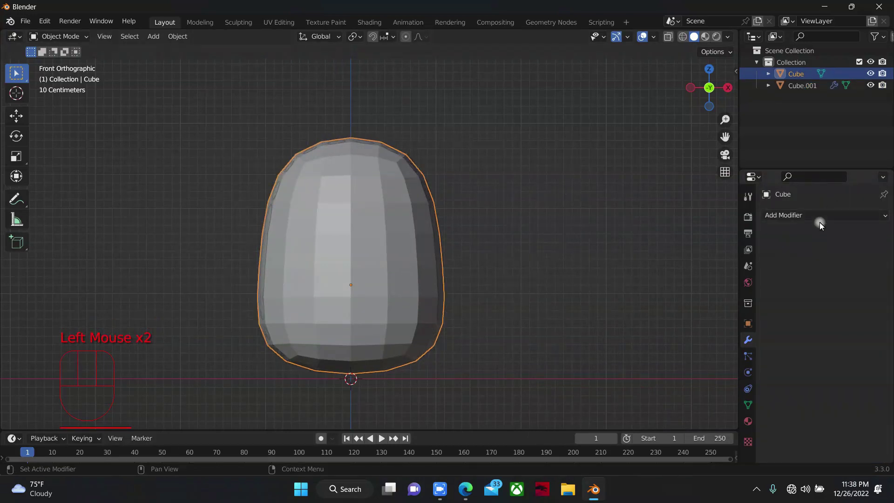
drag(823, 219, 800, 84)
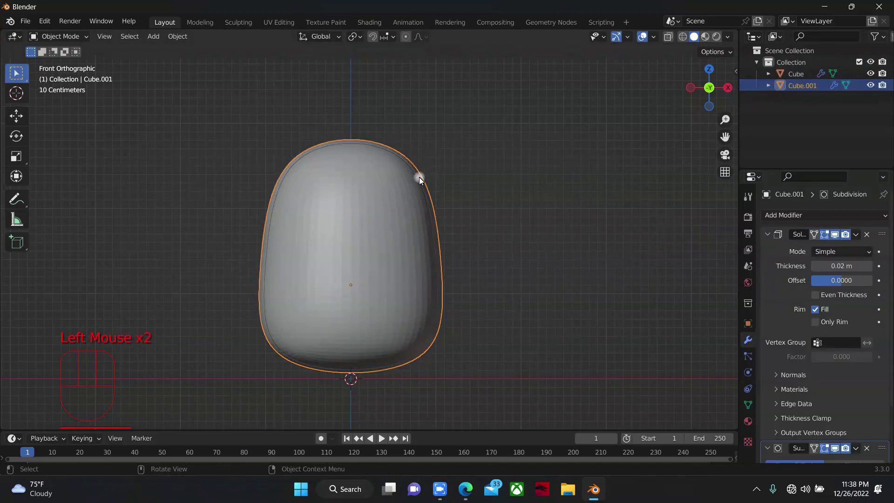
scroll(down, 3)
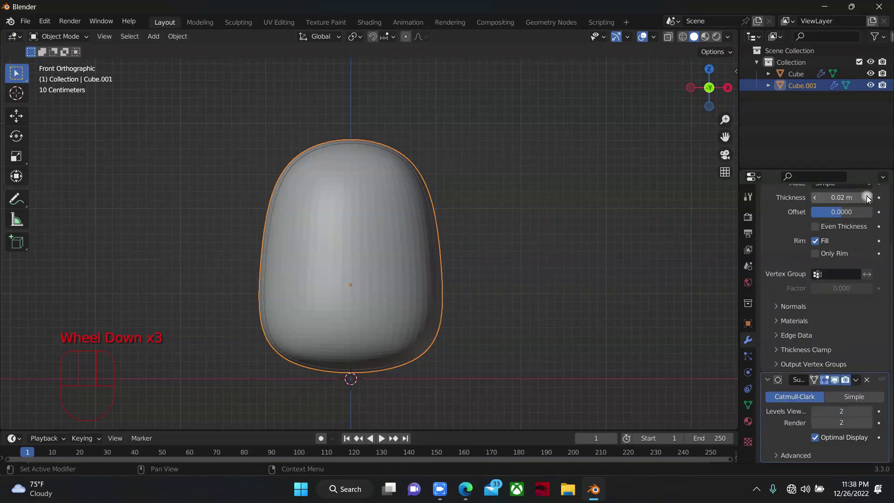
scroll(down, 3)
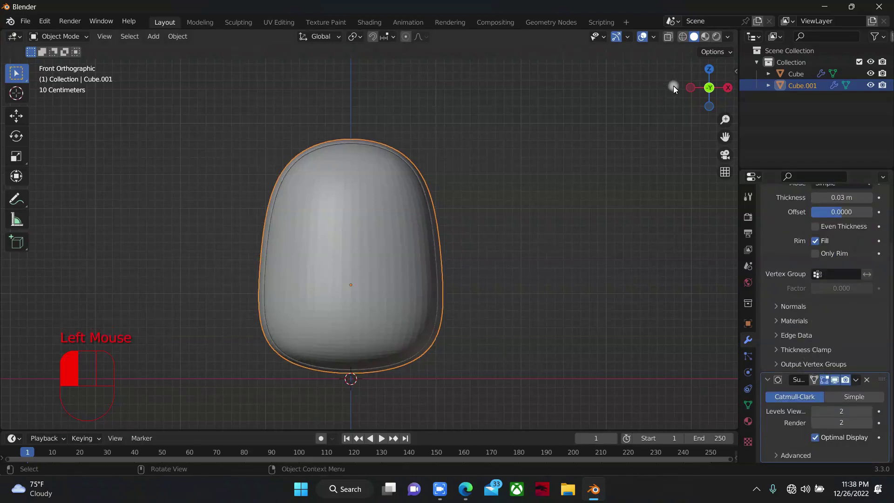
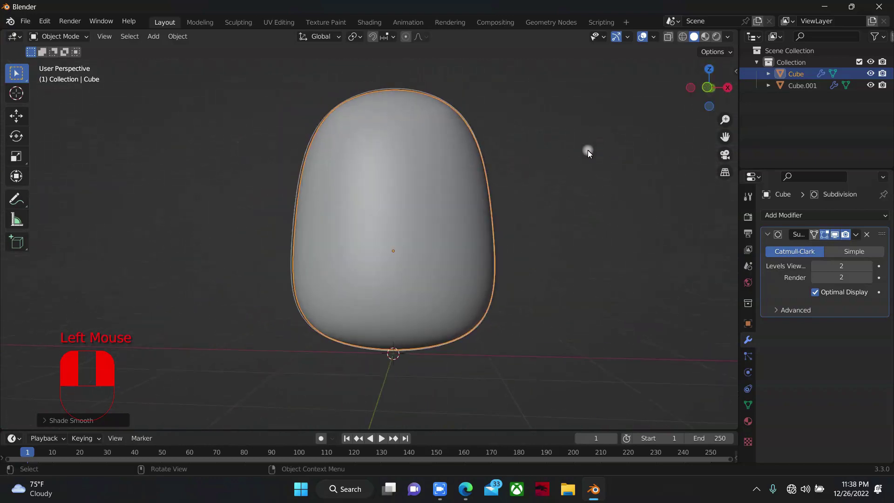
drag(600, 180, 715, 85)
Place the 3D cursor on the upper front of the head for the new UV sphere
scroll(down, 3)
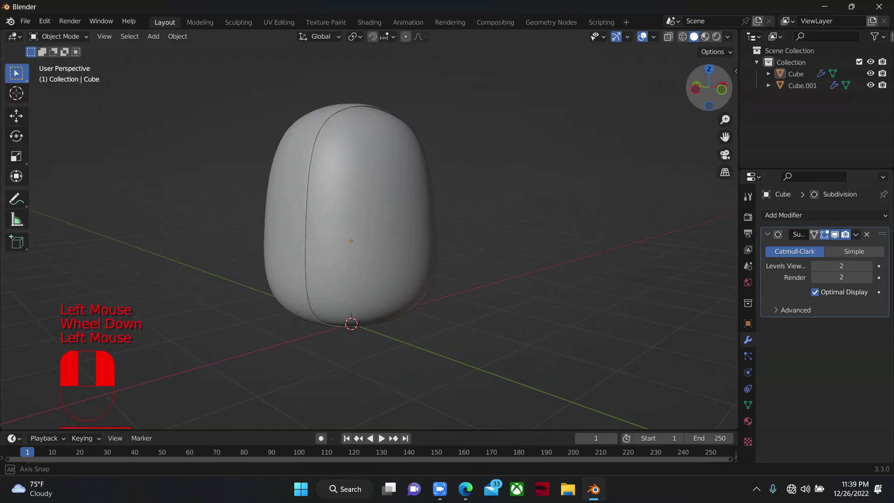
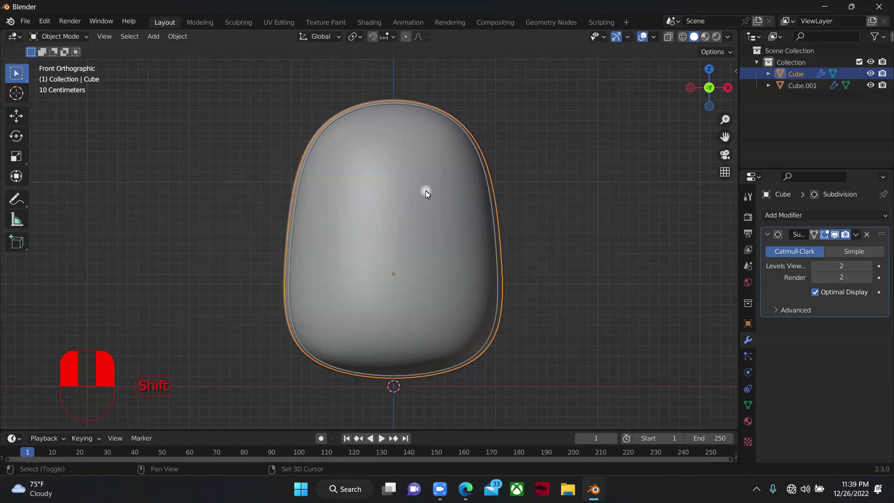
right_click(428, 189)
Add the UV sphere and scale it along X into a tall narrow oval eye
drag(428, 189, 471, 204)
key(shift+a)
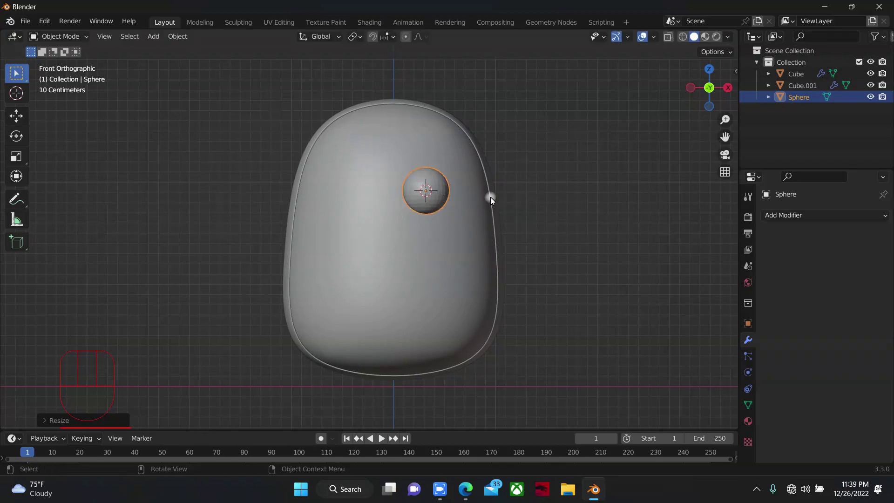
scroll(up, 3)
key(s)
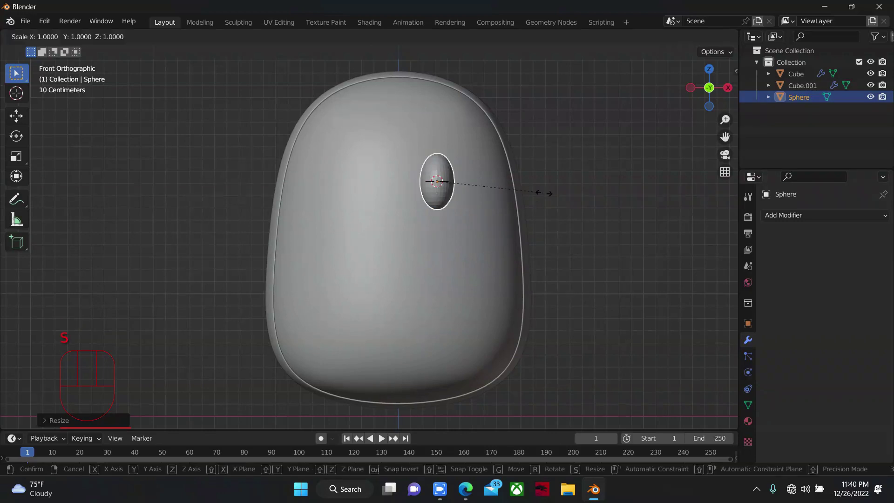
key(s)
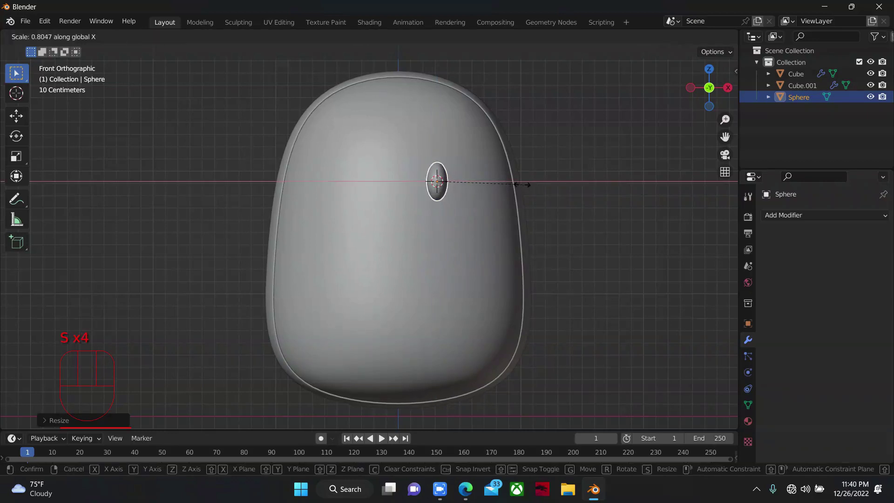
key(s)
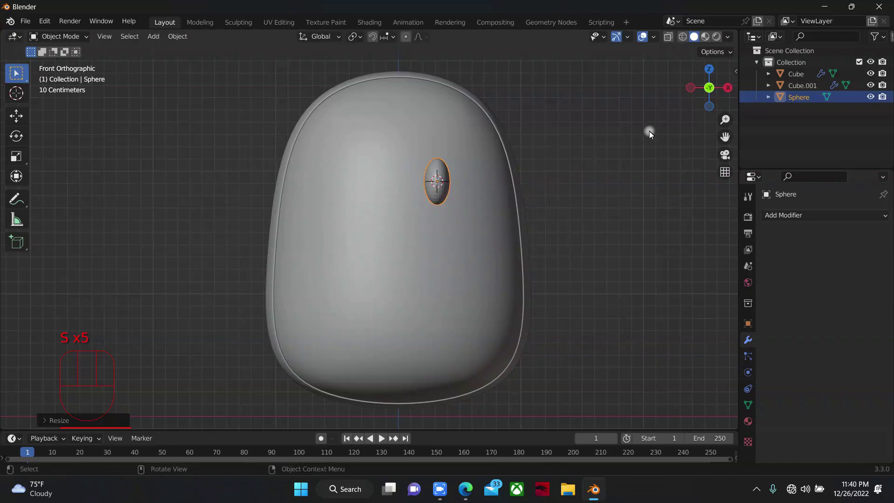
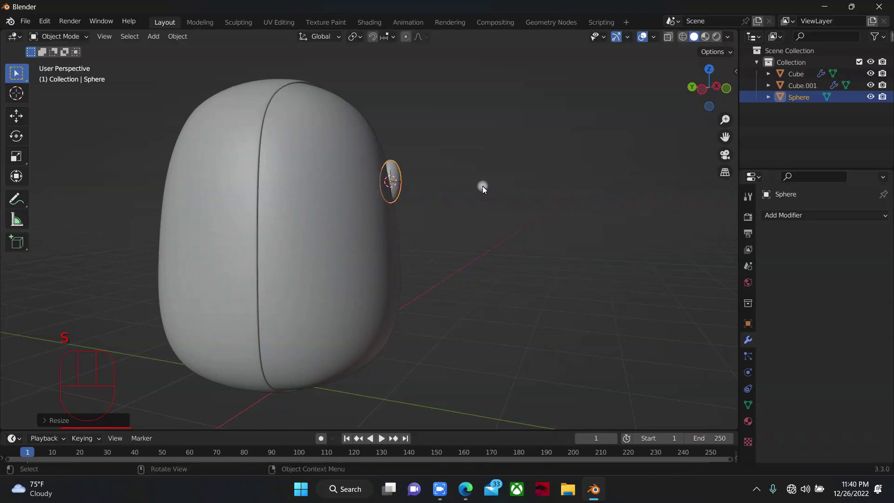
From the front view, tilt the eye slightly and move it sideways into place on the right
scroll(up, 3)
scroll(up, 3)
key(r)
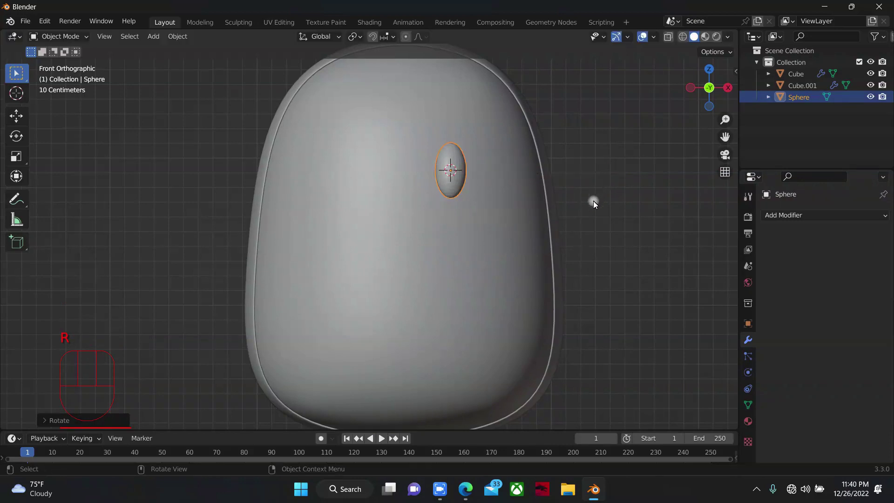
key(r)
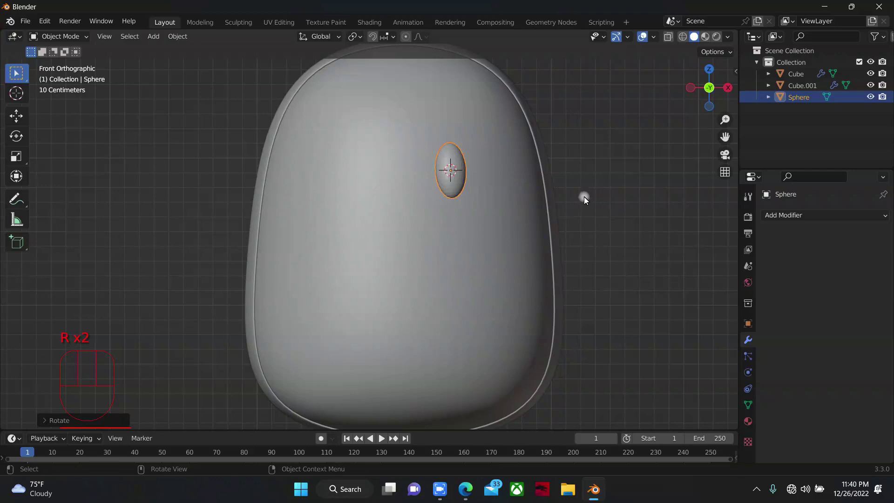
key(g)
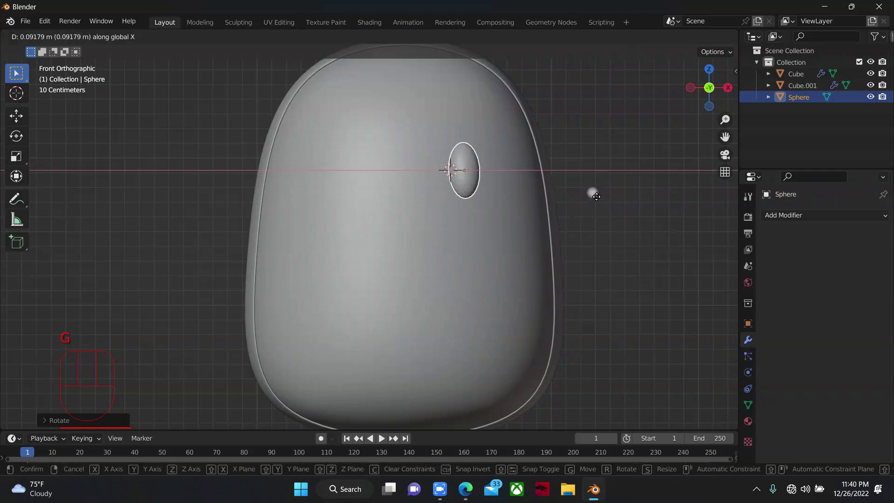
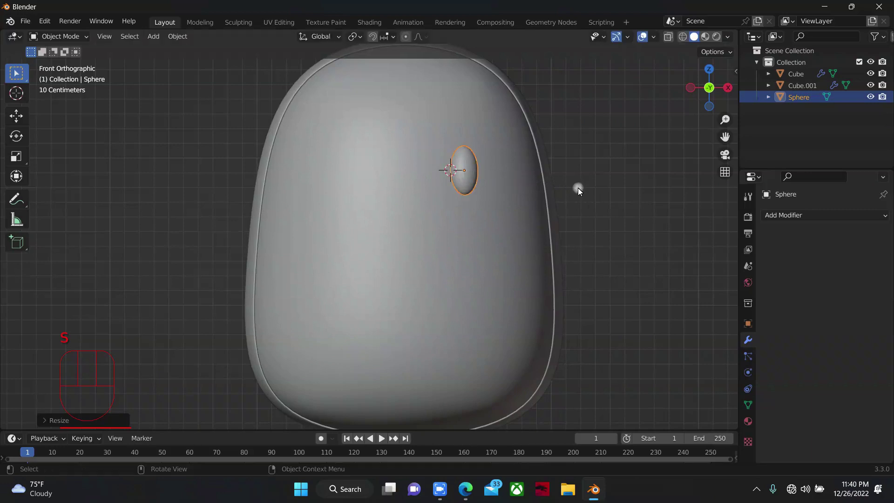
key(g)
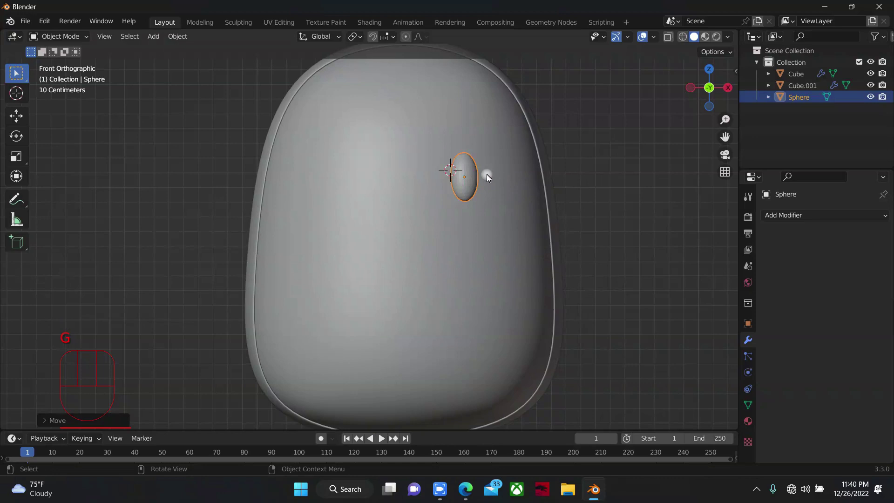
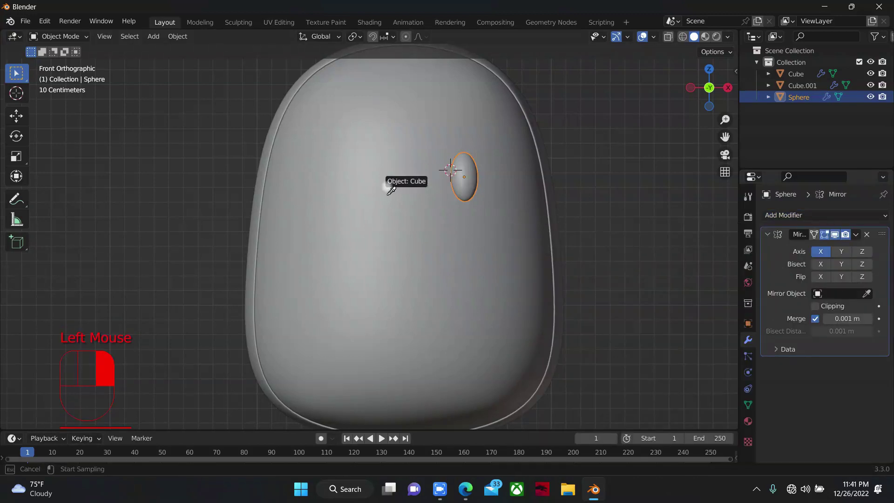
Set the eye's Mirror Object to the body Cube, then scale the eye sphere slightly larger
scroll(down, 3)
click(413, 201)
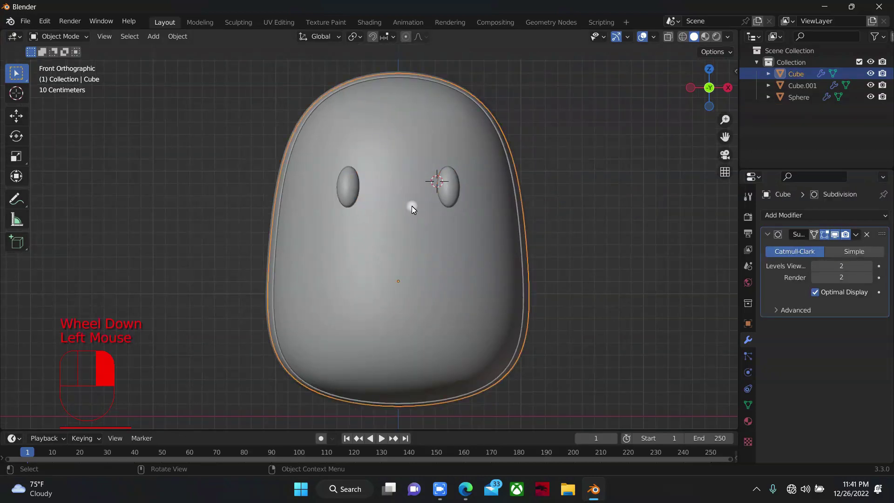
click(454, 176)
key(s)
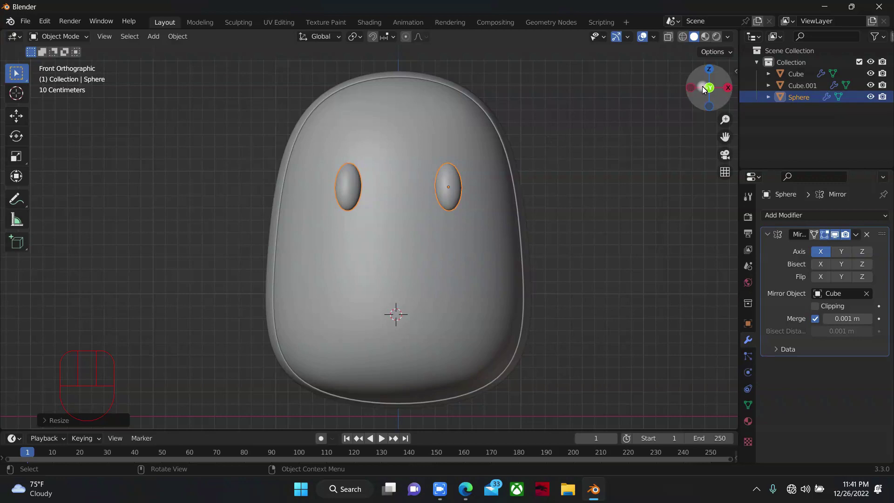
Disable the Solidify modifier's viewport display on the face shell Cube.001
drag(714, 86, 530, 248)
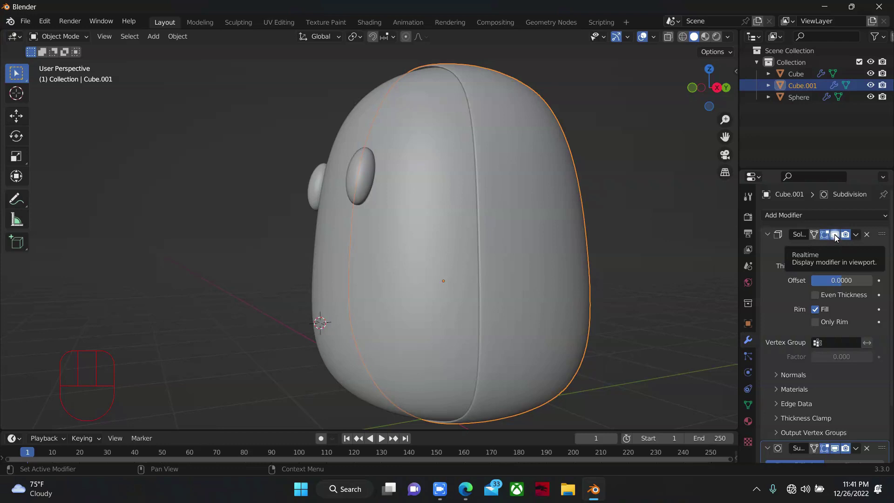
click(839, 235)
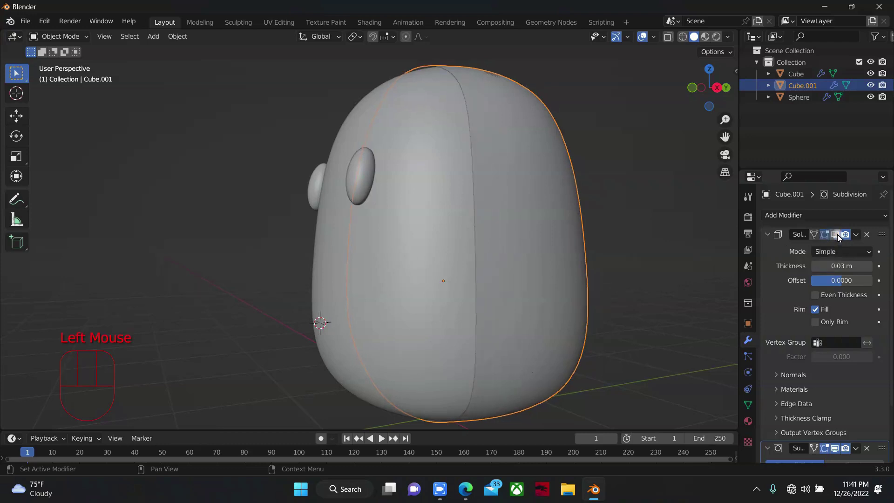
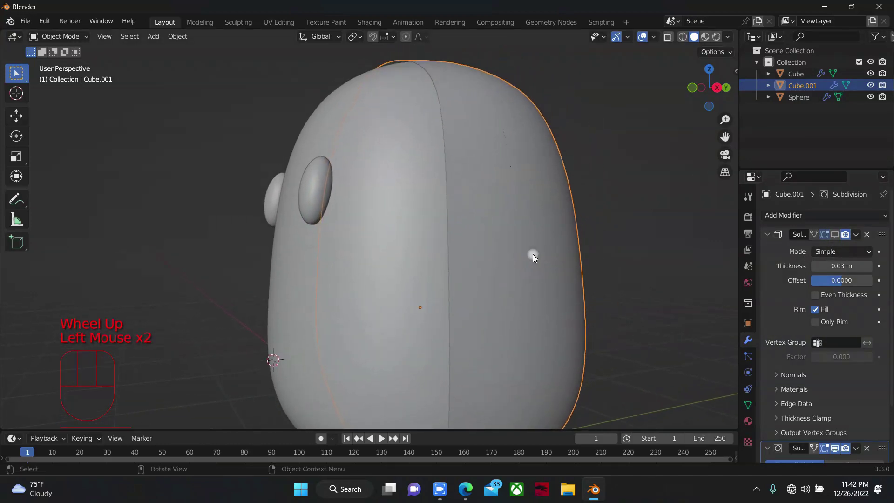
Select a vertical column of the shell's side faces and separate them into new object Cube.002
key(Tab)
scroll(down, 3)
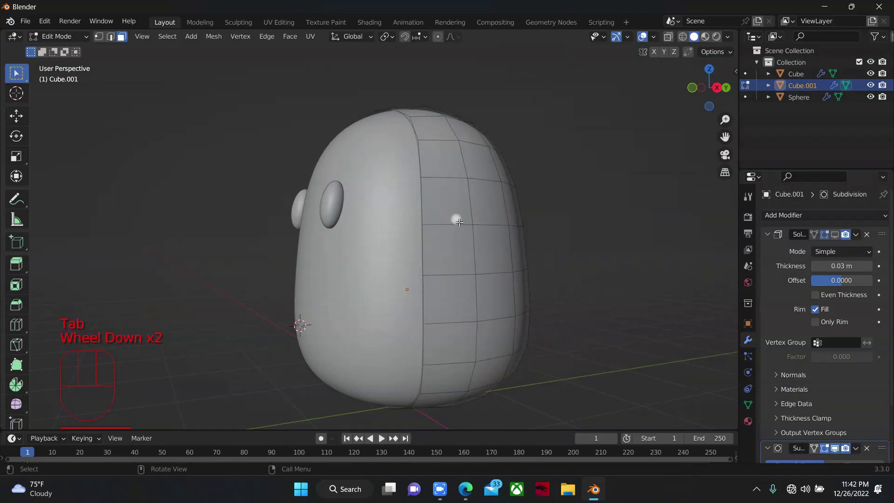
click(457, 218)
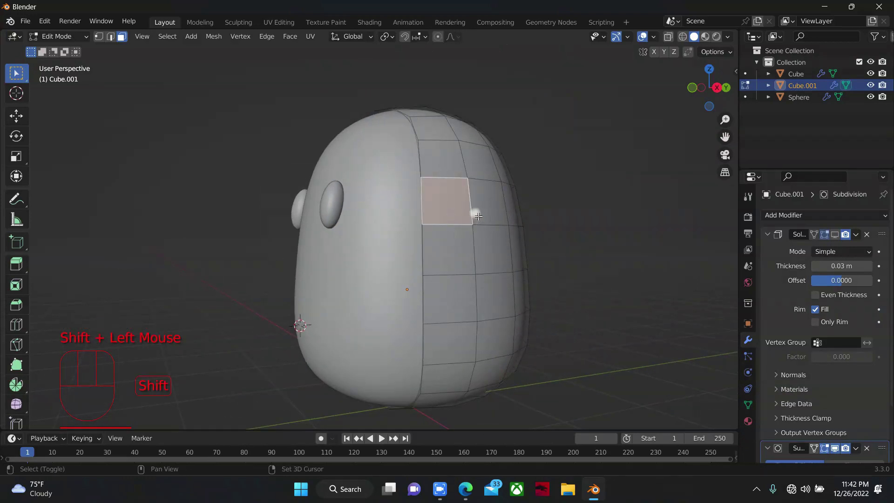
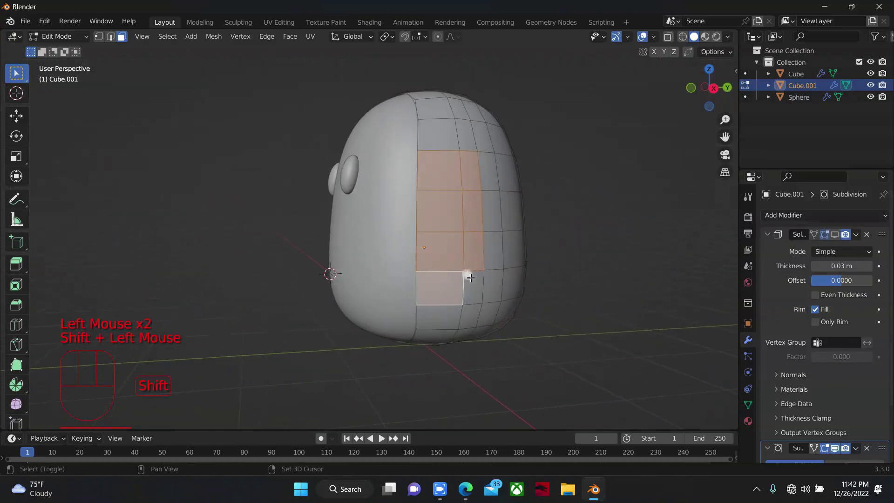
click(477, 275)
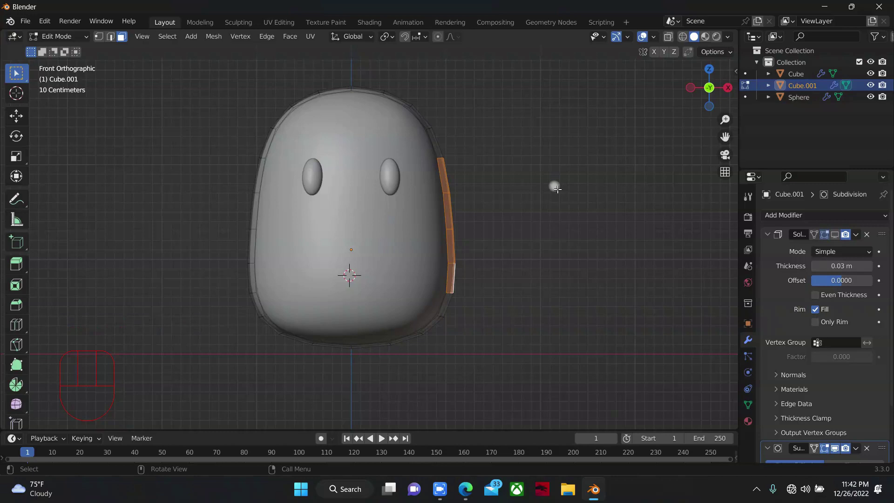
key(shift+d)
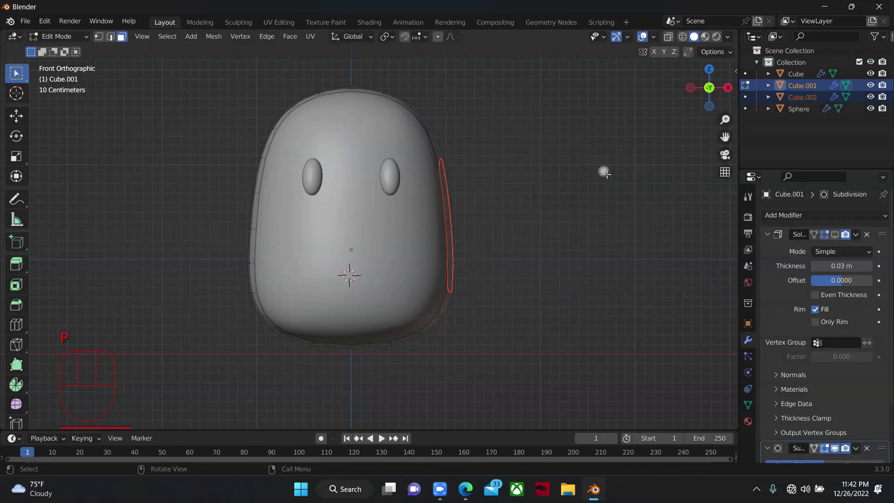
Select the Cube.002 strip and re-enable its Solidify viewport display in the modifier stack
key(Tab)
click(434, 133)
click(451, 196)
click(802, 100)
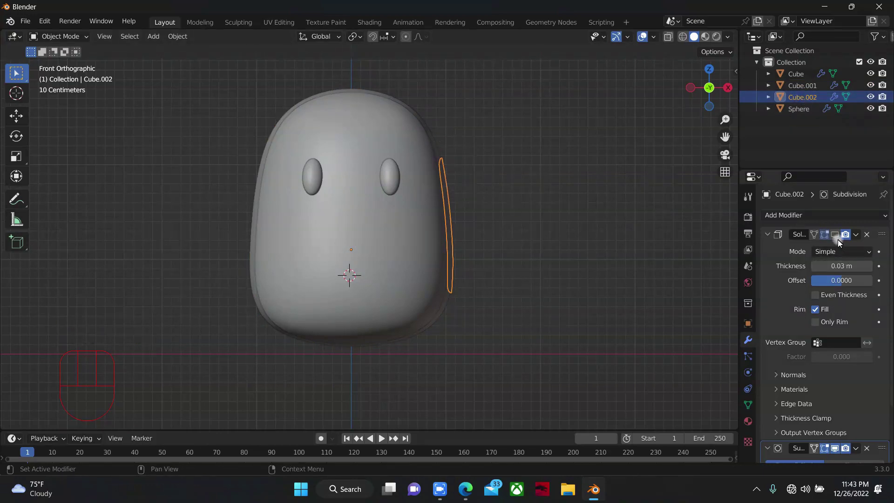
click(840, 237)
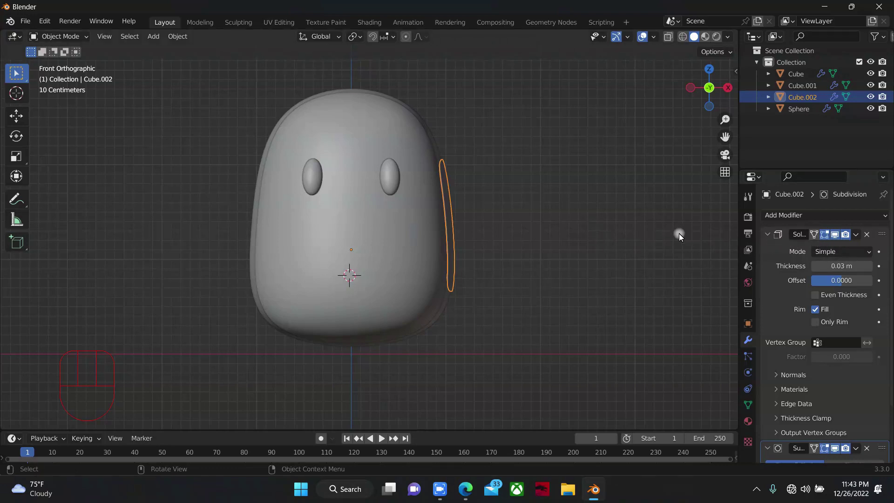
click(430, 127)
click(835, 236)
click(816, 83)
click(814, 97)
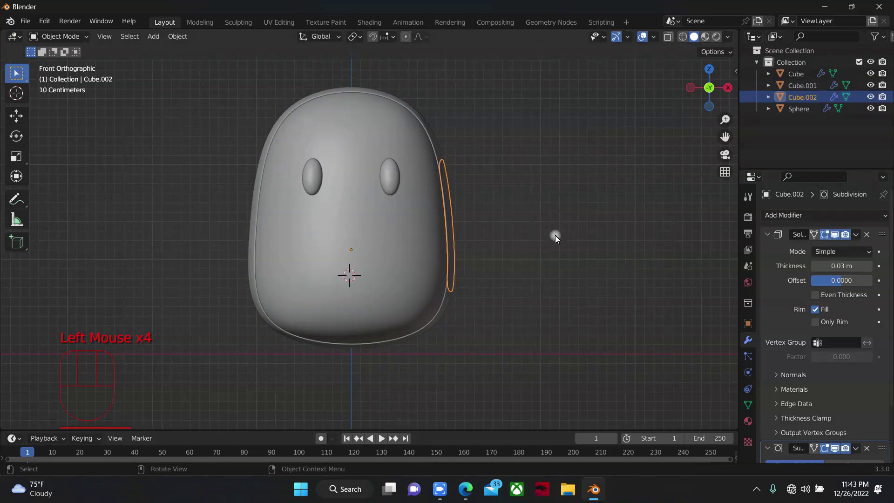
Extrude the ear strip outward in Edit Mode to give it a thick, rounded shape
drag(713, 90, 604, 214)
scroll(up, 3)
scroll(down, 3)
key(Tab)
scroll(down, 3)
key(a)
key(e)
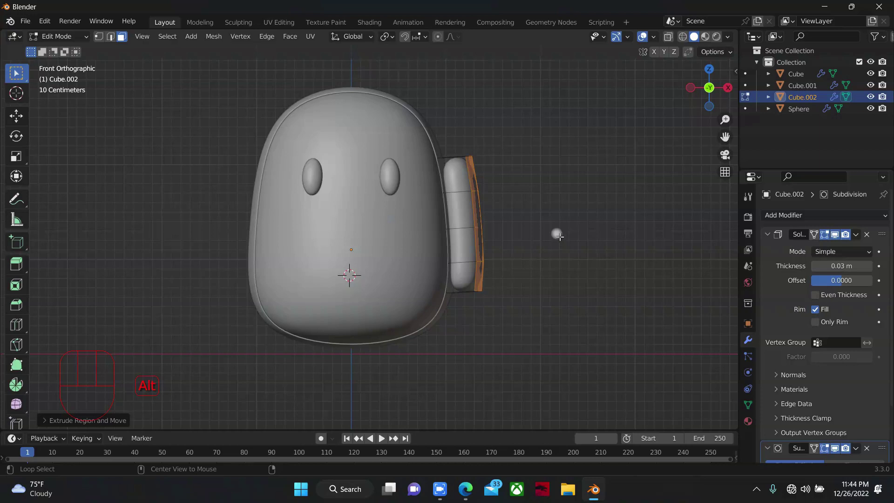
In vertex select, pull the ear's top vertices inward so its upper end tapers to a tip
key(alt+z)
key(alt+z)
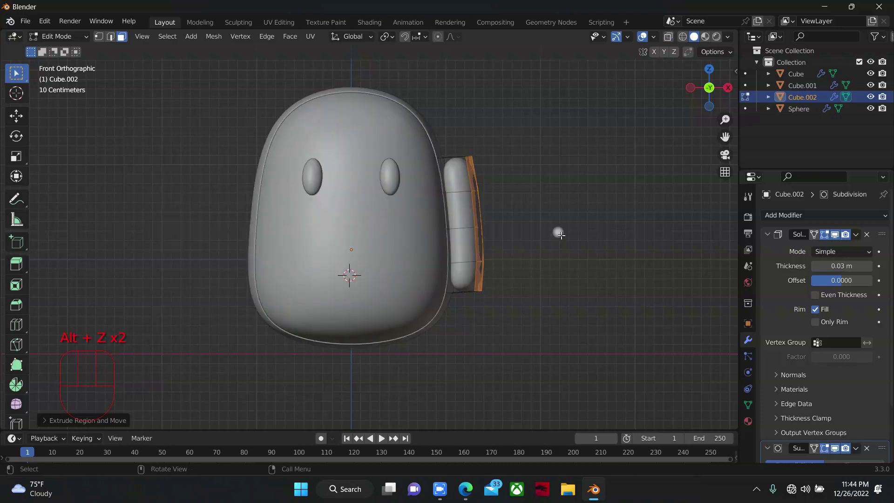
key(1)
key(alt+z)
drag(409, 97, 616, 175)
key(alt+z)
key(g)
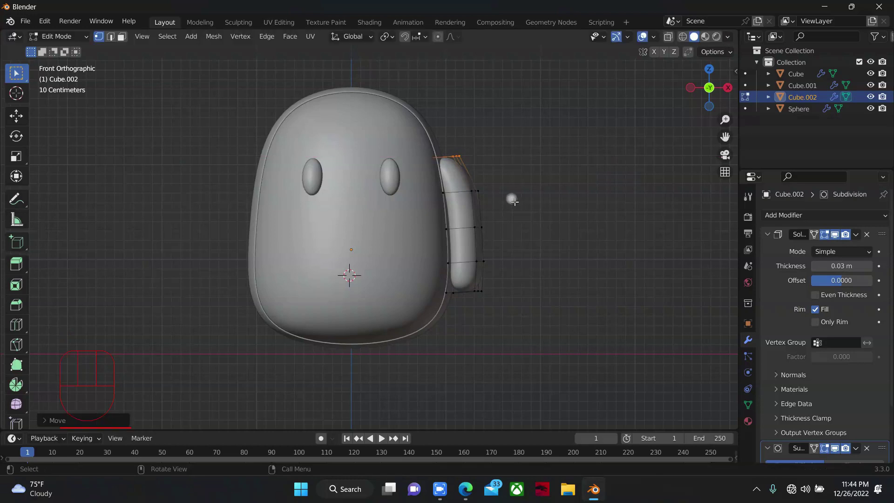
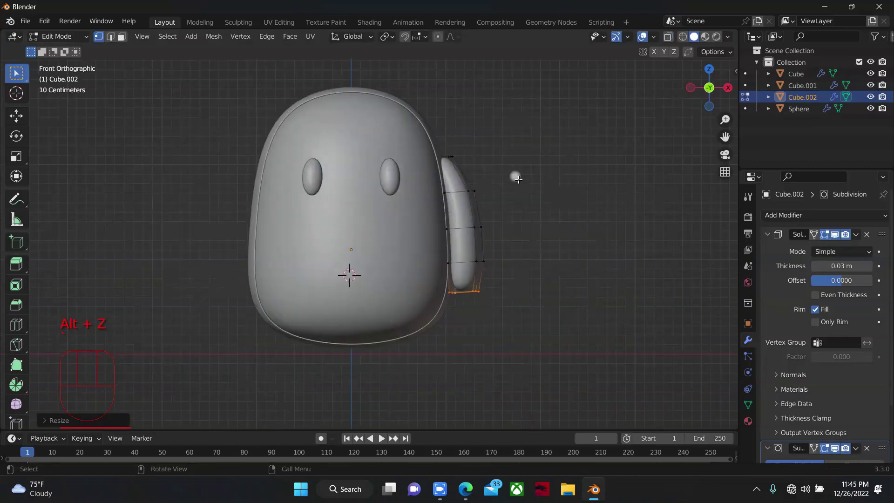
In Object Mode, rotate the ear outward and move it into place beside the head
click(566, 197)
key(Tab)
scroll(down, 3)
click(573, 233)
click(457, 275)
key(r)
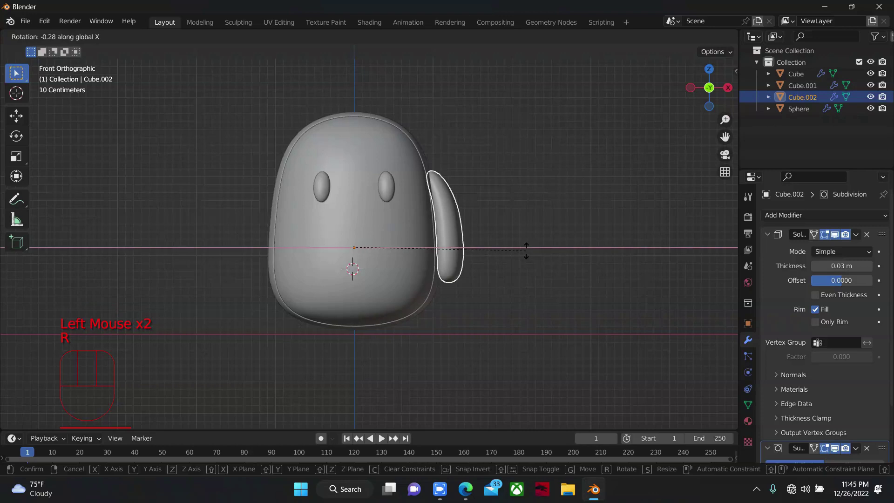
key(g)
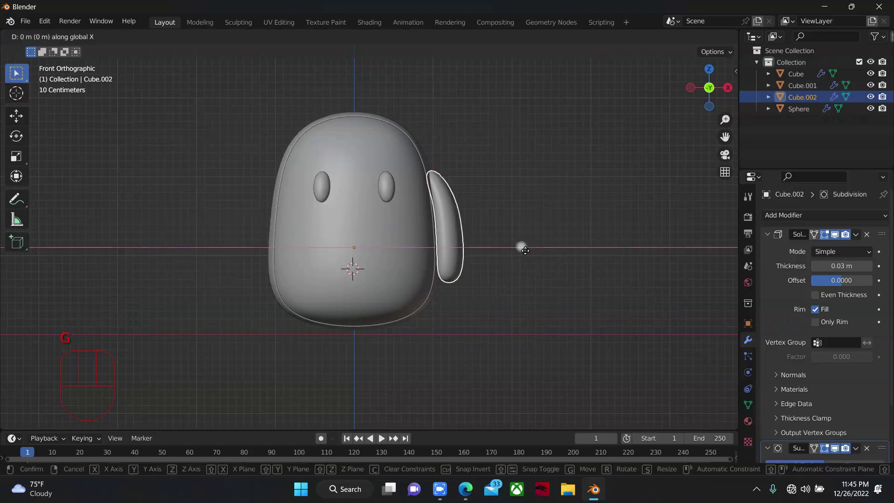
Add a Mirror modifier to the ear and move it to the top of its modifier stack
click(559, 244)
drag(703, 95, 463, 245)
drag(819, 216, 890, 122)
scroll(down, 3)
Set the ear's Mirror Object to the body Cube with the eyedropper
scroll(down, 3)
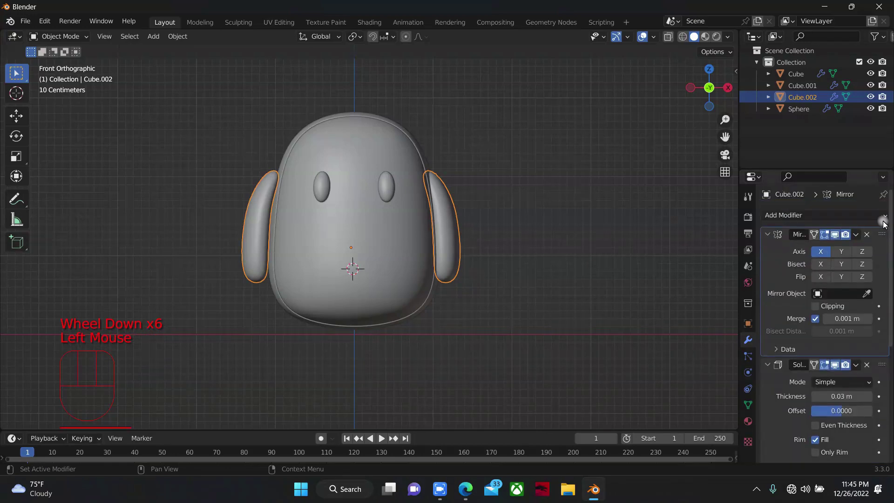
click(869, 293)
click(490, 151)
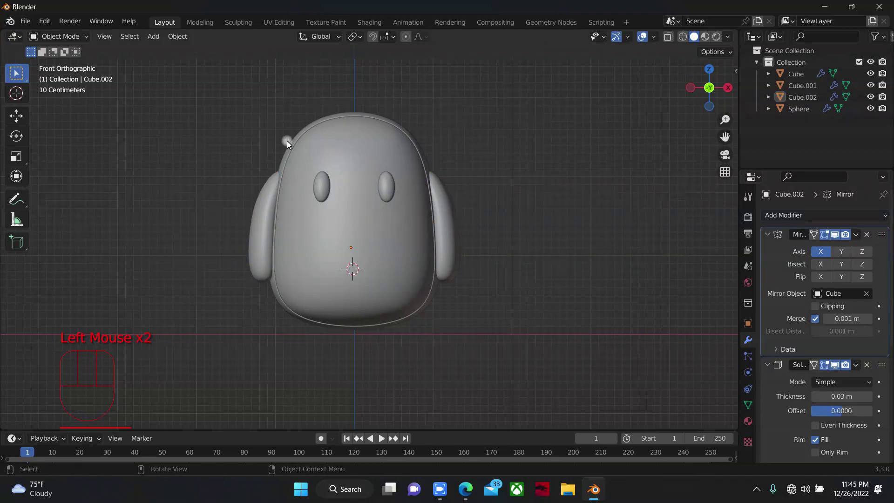
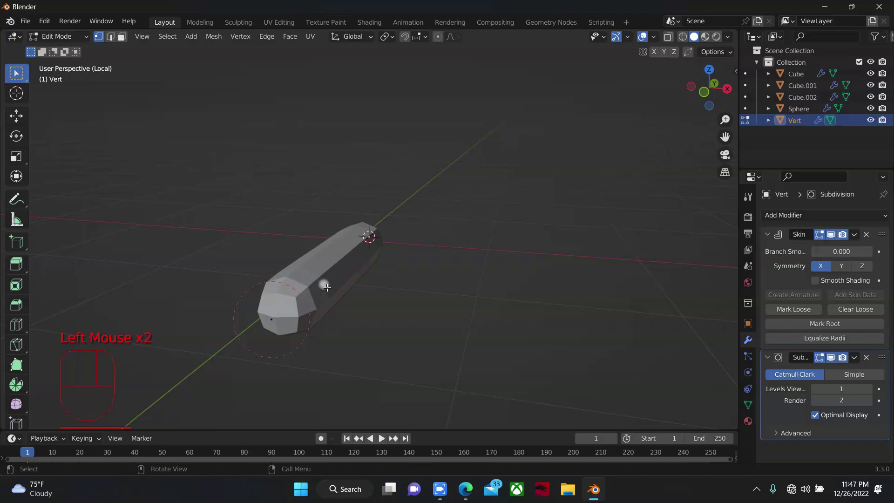
Extrude the skin vertex and adjust the skin radius to size the toe's end
click(282, 303)
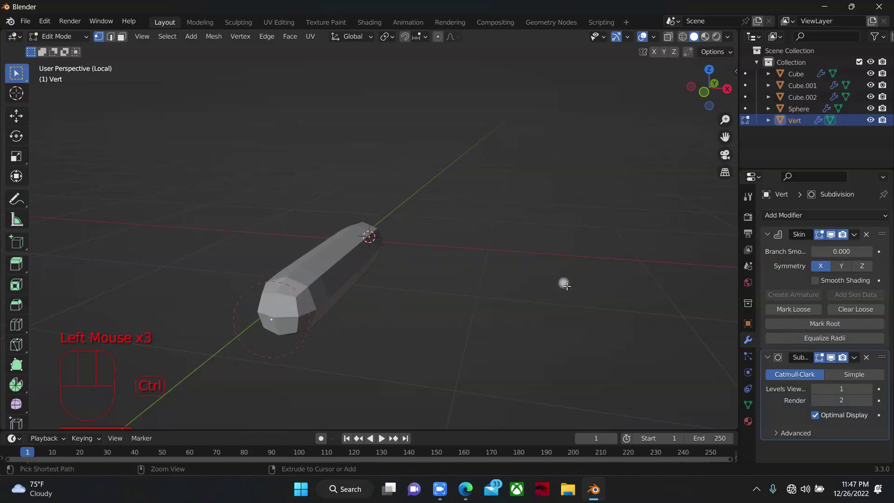
drag(710, 99, 372, 229)
key(ctrl+a)
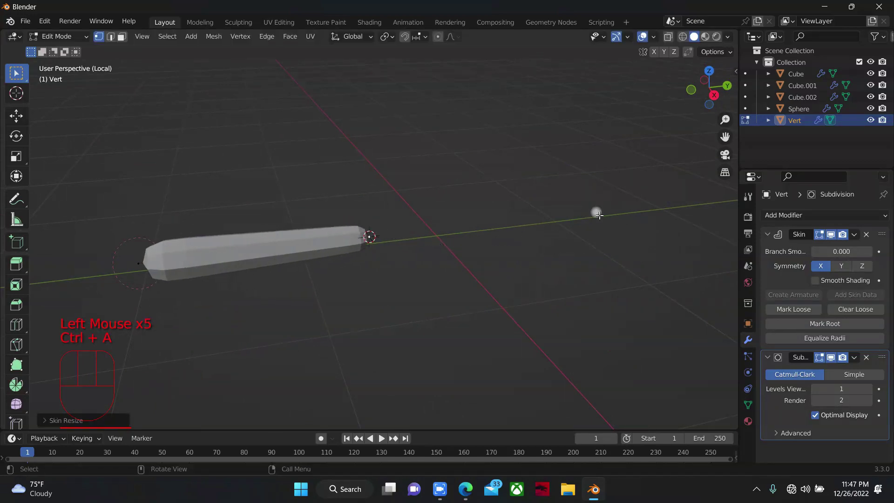
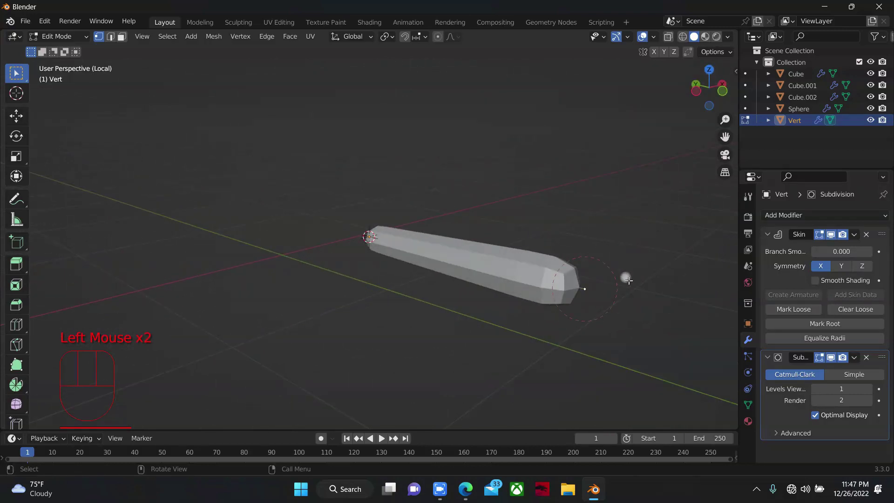
key(g)
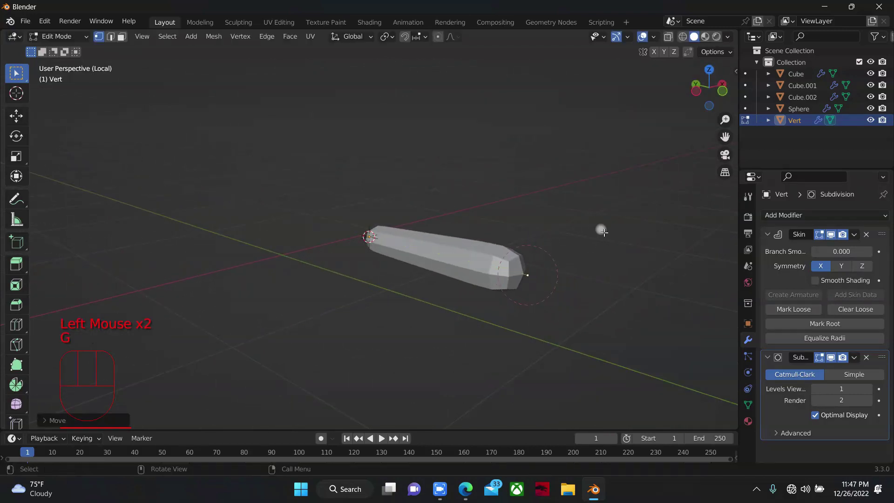
drag(707, 98, 569, 286)
Leave Edit Mode and position the rounded Vert toe beneath the character's body
key(Tab)
key(/)
key(g)
drag(706, 96, 580, 242)
key(g)
key(g)
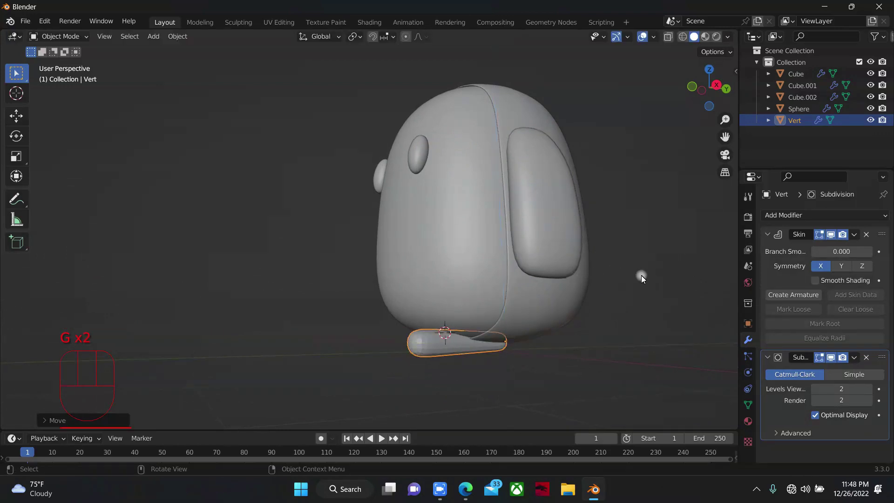
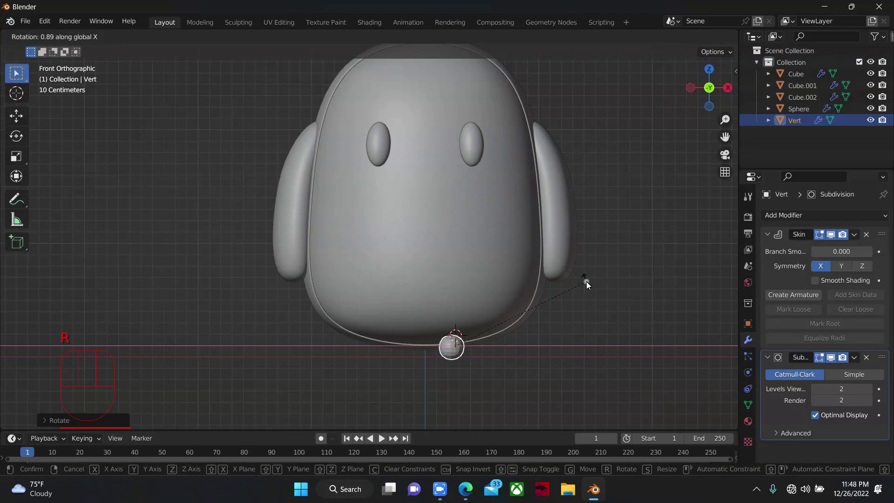
Tilt the toe around the X axis so it angles under the body
drag(707, 86, 573, 257)
key(g)
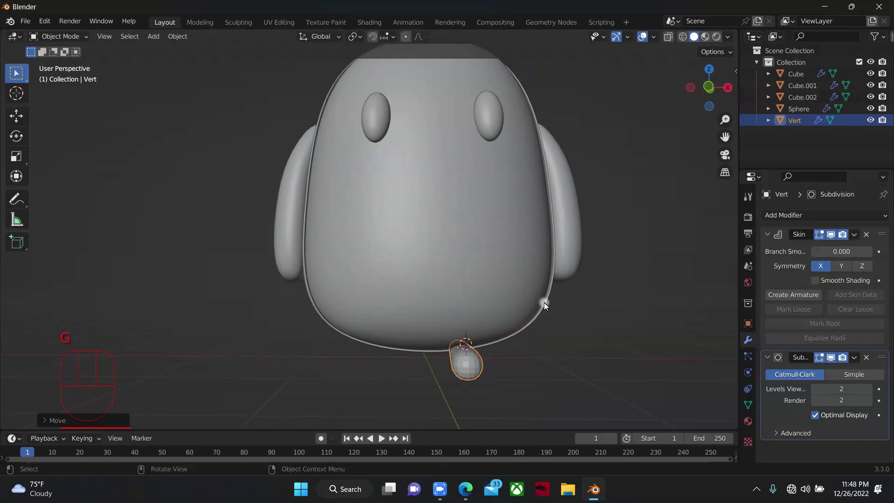
drag(713, 80, 478, 343)
Duplicate the toe as Vert.001, rotate it outward around Z and slide it beside the first
key(shift+d)
key(r)
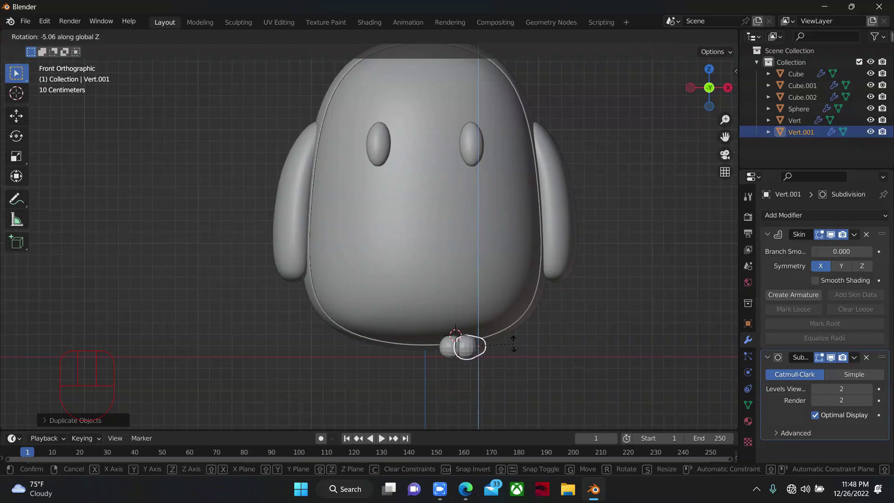
key(r)
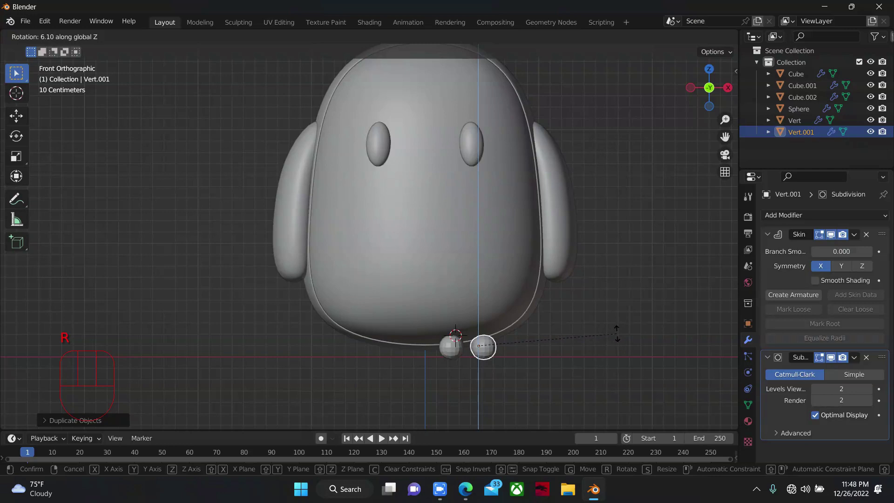
key(g)
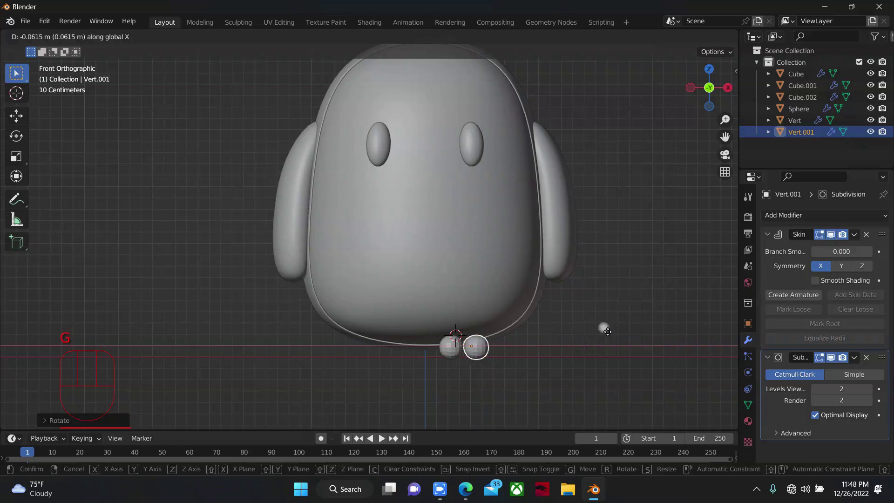
Duplicate a third toe, Vert.002, and rotate it outward around Z
drag(727, 96, 477, 361)
key(shift+d)
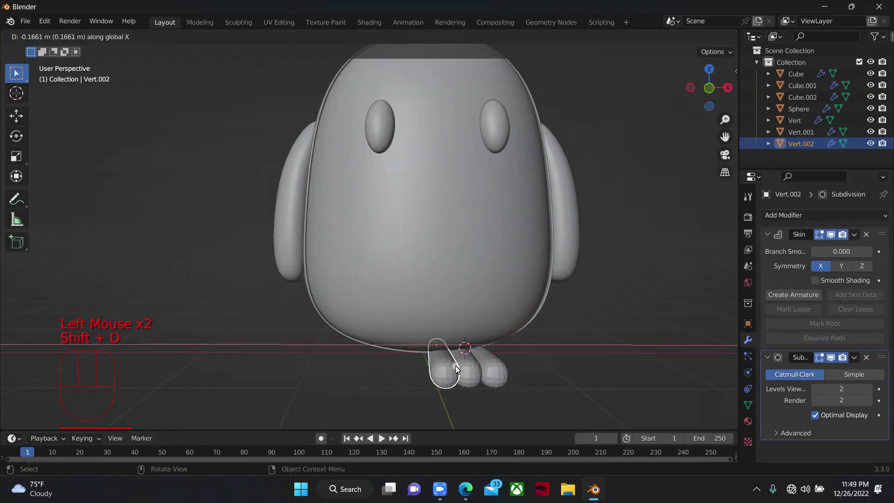
drag(699, 85, 386, 355)
key(g)
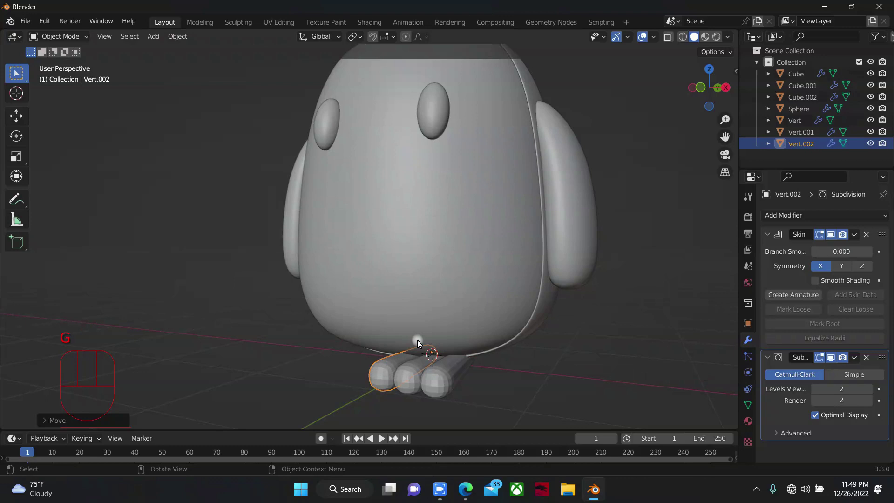
key(r)
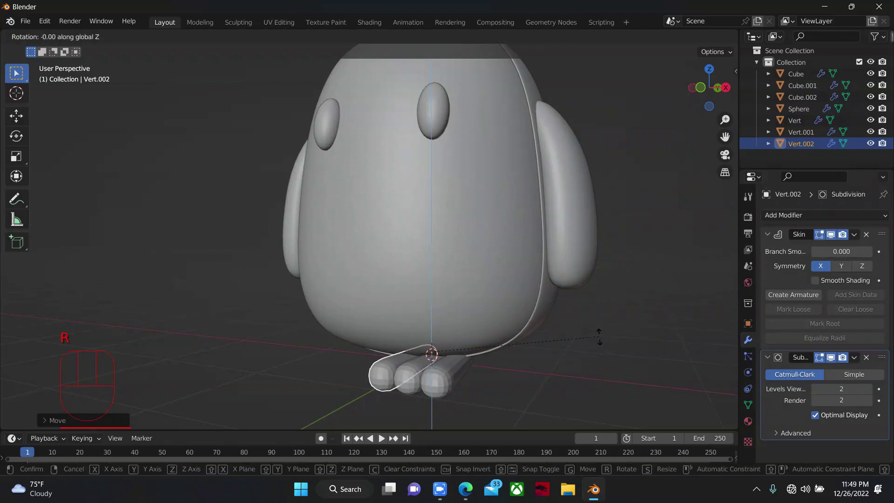
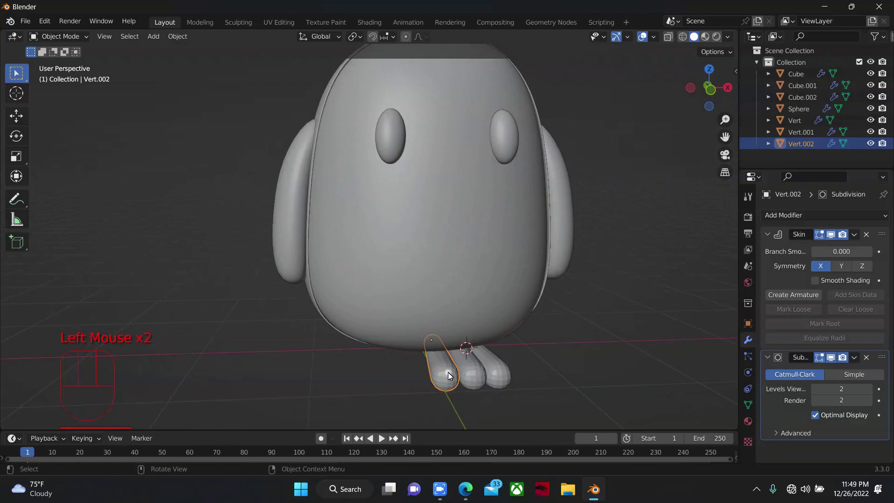
Select the toes together and rotate and move them to fan into a foot
click(470, 367)
click(499, 363)
key(s)
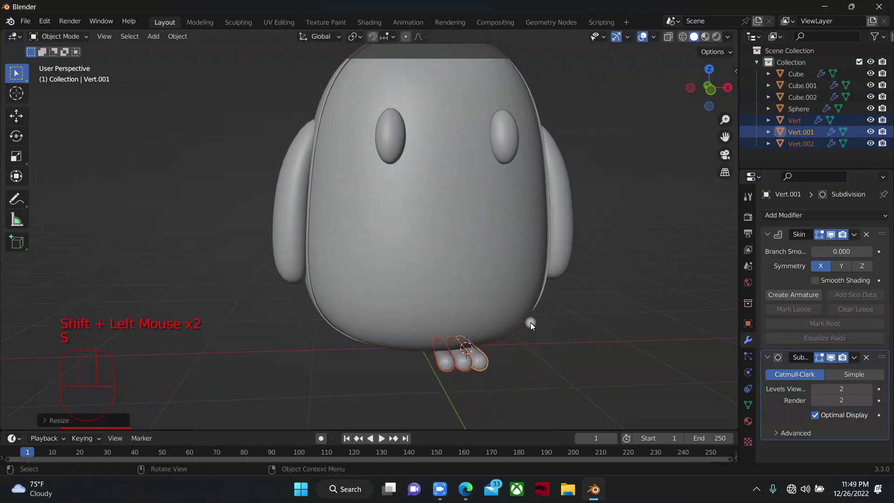
key(r)
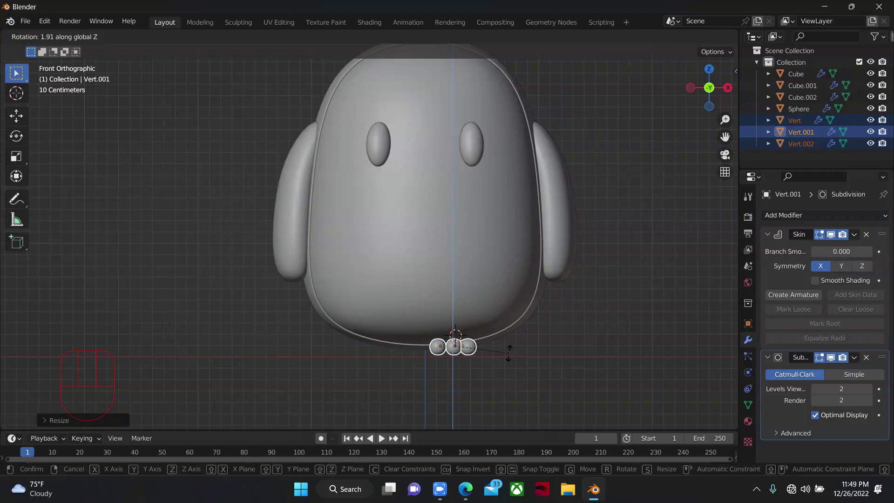
key(g)
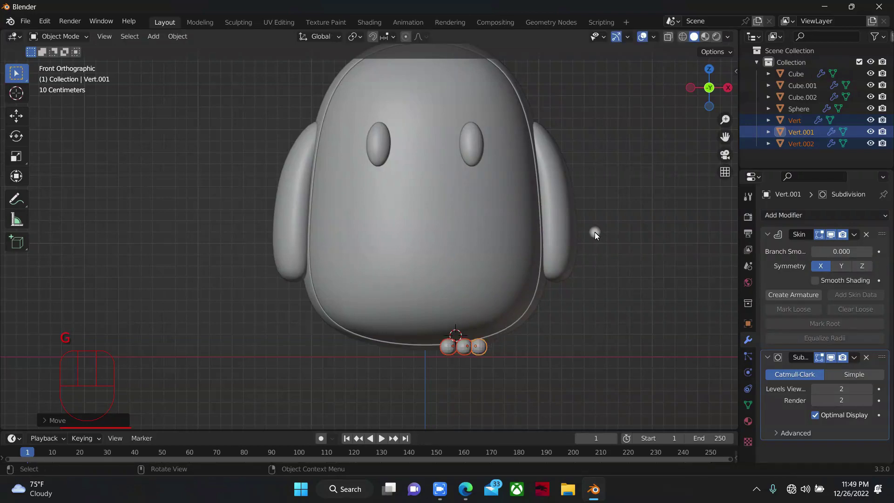
drag(715, 82, 612, 328)
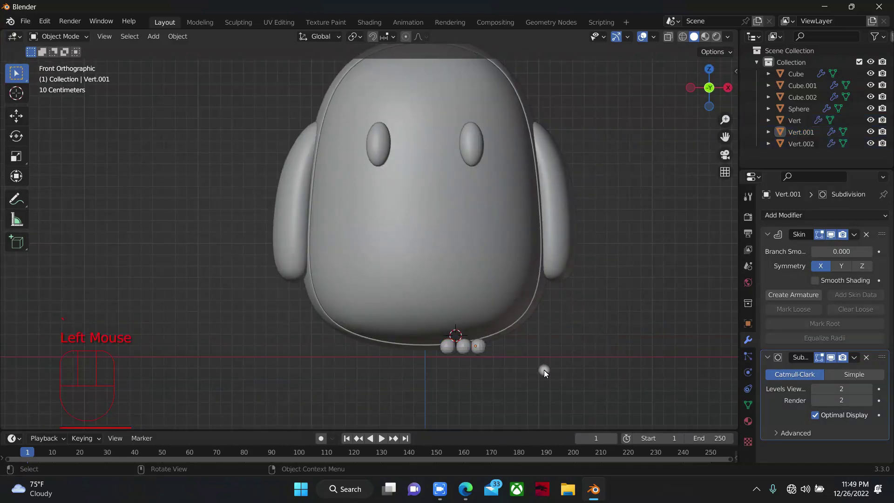
click(482, 352)
key(g)
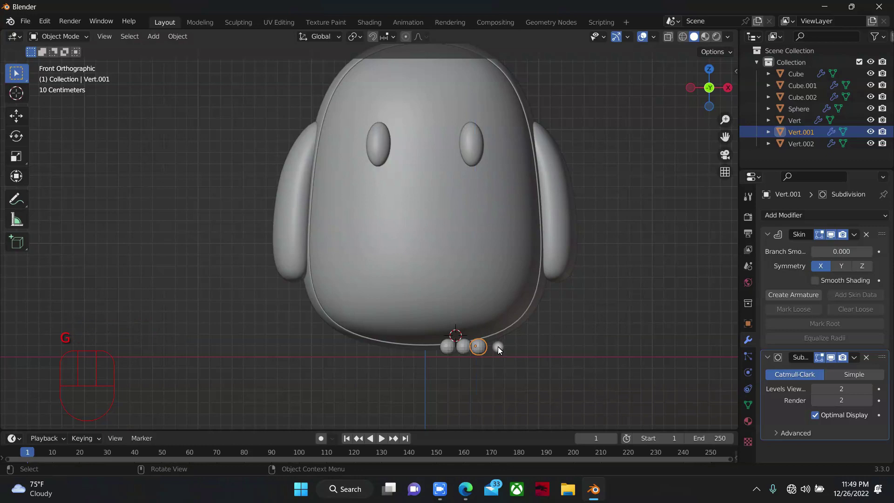
Rotate the toes around the vertical axis, then select all three to copy the foot
click(453, 350)
click(458, 347)
key(g)
key(r)
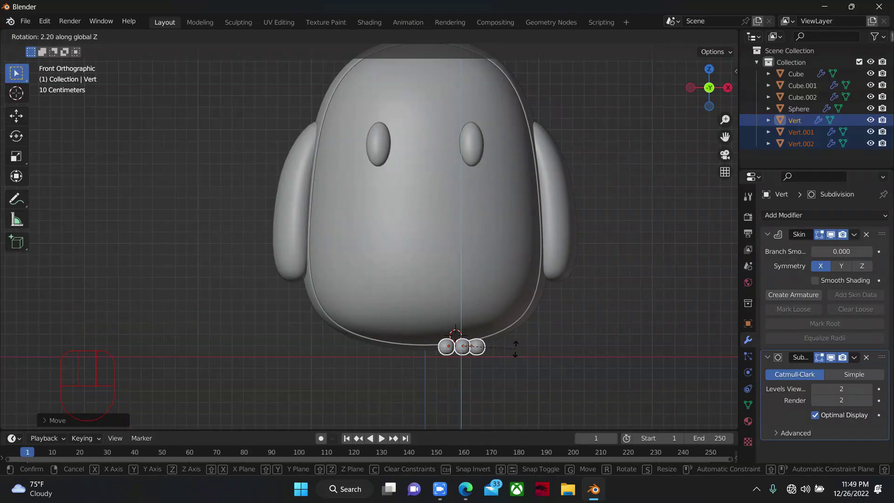
click(524, 341)
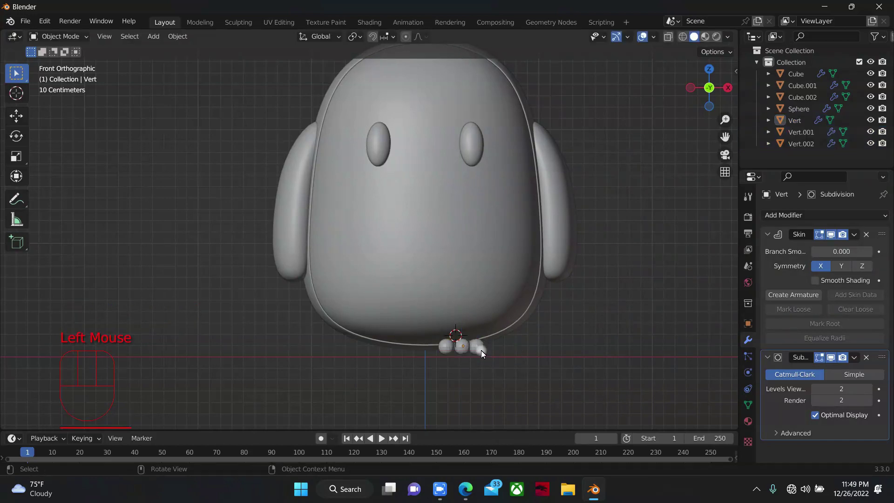
click(485, 352)
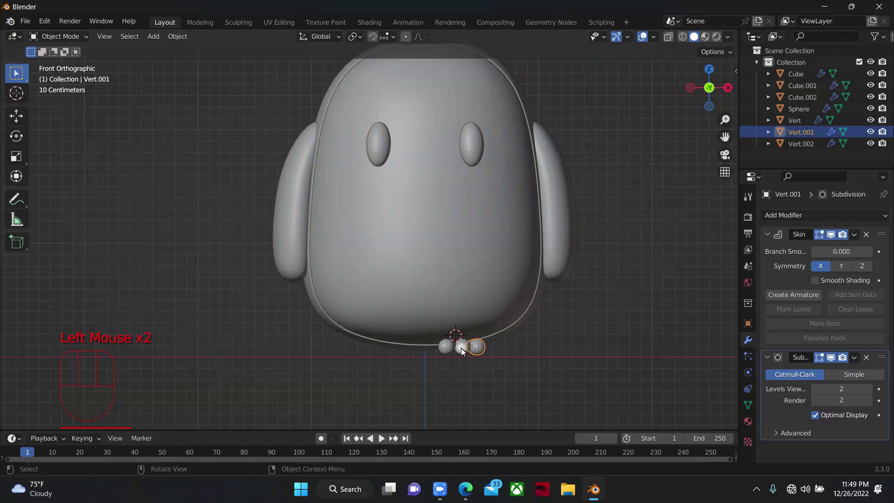
click(467, 350)
click(446, 351)
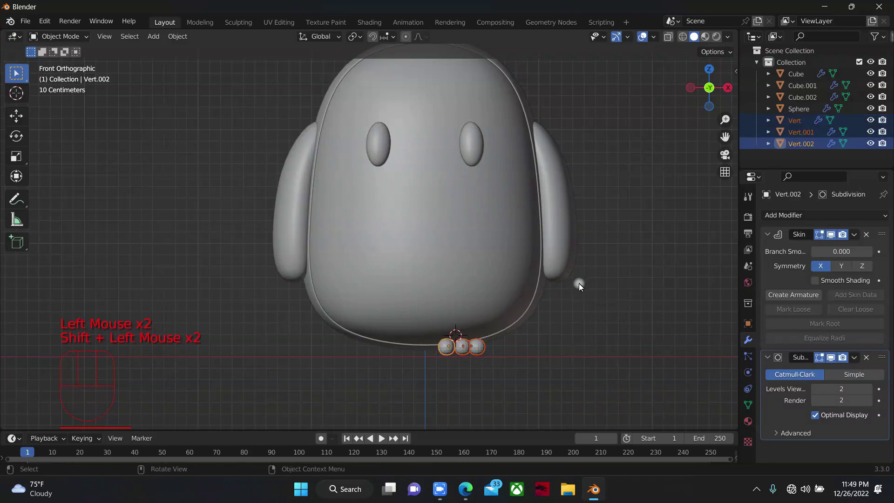
Undo the duplicated toes and mirror the first toe across the body Cube, modifier moved to top
key(shift+d)
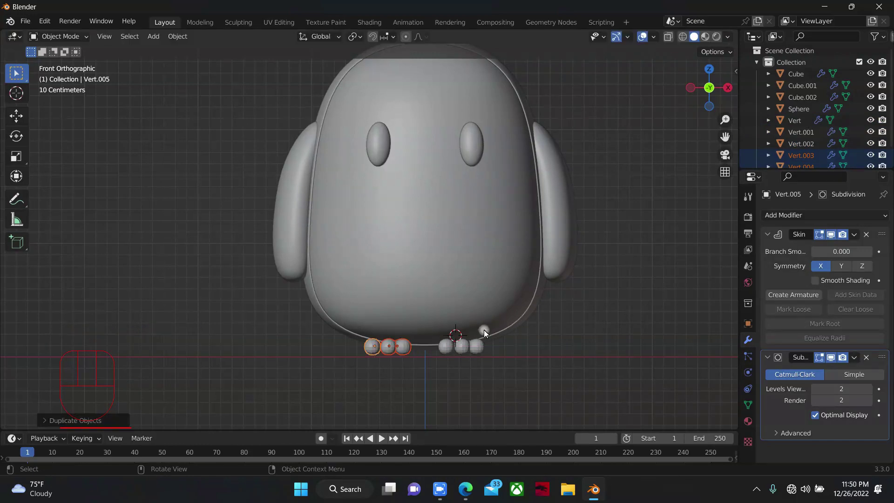
key(ctrl+z)
click(480, 350)
drag(807, 217, 888, 204)
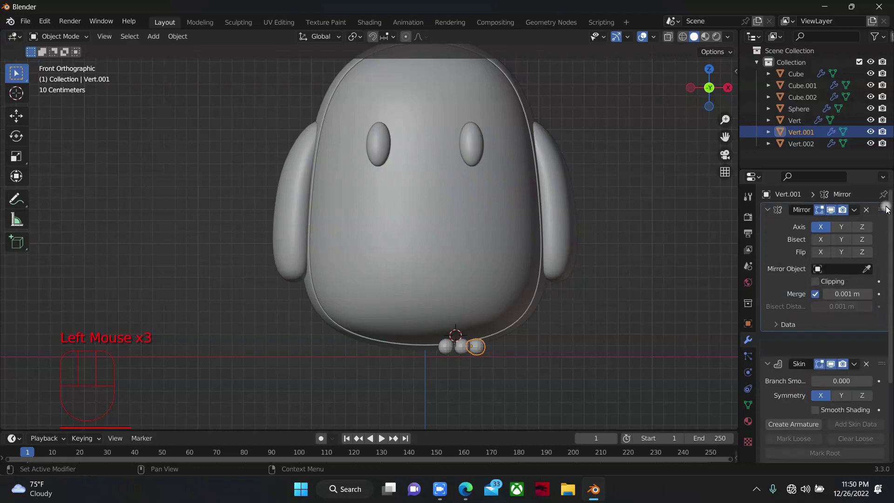
click(870, 292)
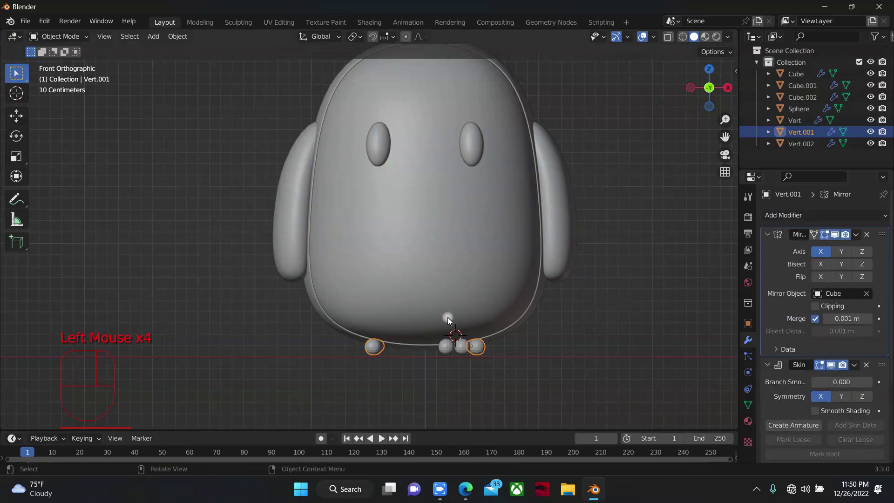
Give the remaining toes Mirror modifiers at the top of their stacks with Cube as mirror object
click(460, 340)
drag(802, 219, 869, 208)
click(872, 293)
click(448, 349)
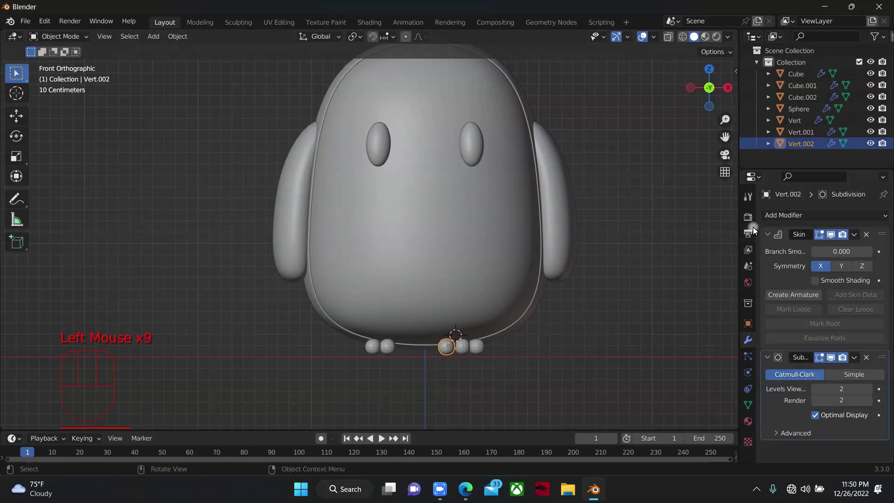
drag(823, 219, 855, 244)
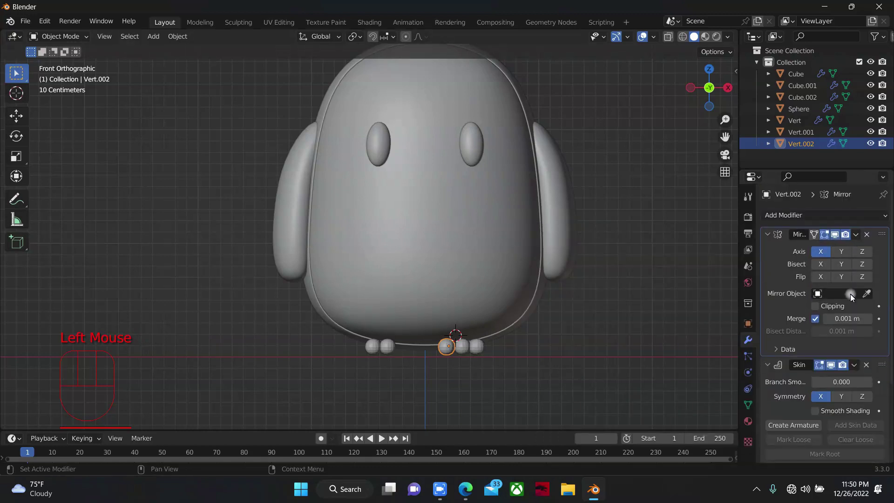
click(870, 296)
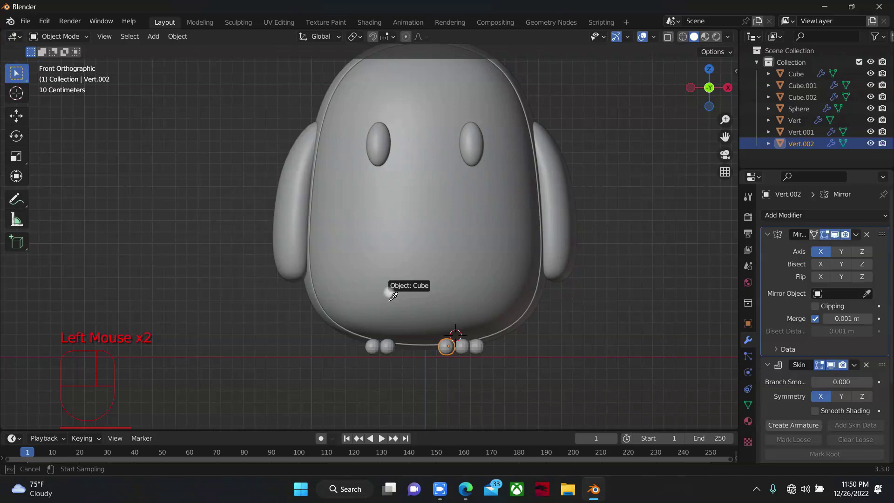
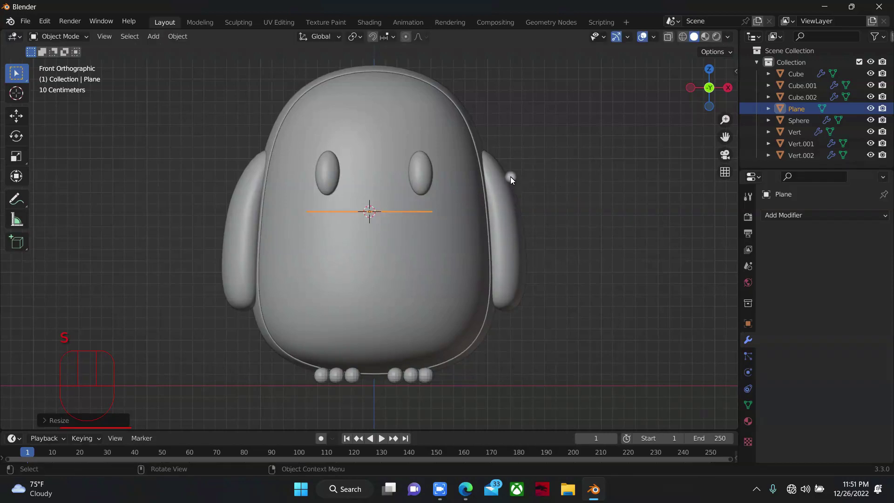
Edit the plane's mesh and extrude it into a thin slab
key(/)
drag(714, 87, 580, 202)
key(s)
key(Tab)
drag(174, 249, 445, 336)
key(ctrl+b)
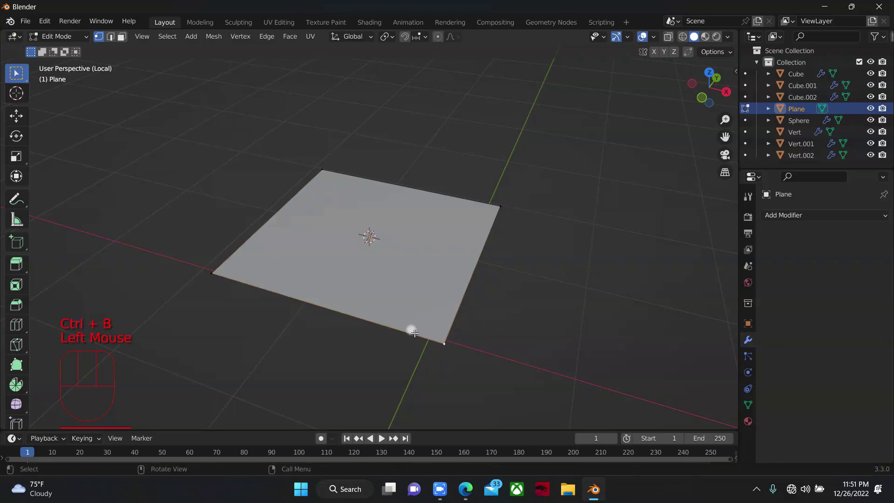
key(a)
key(e)
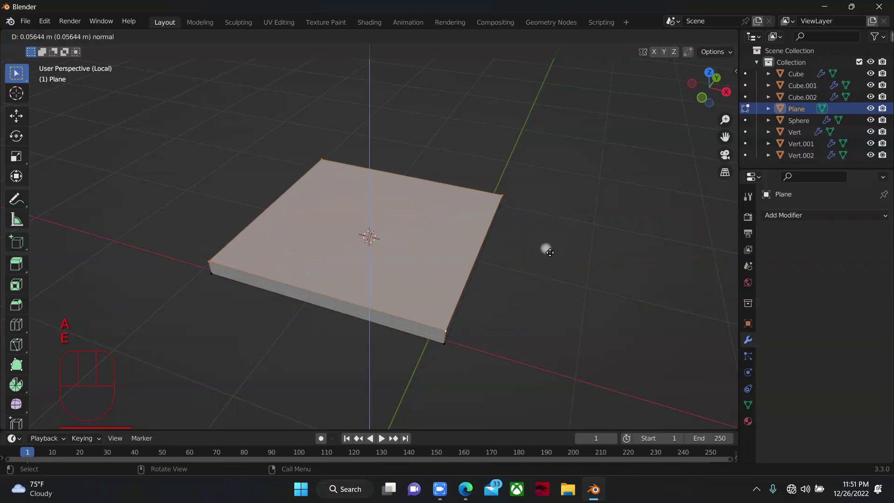
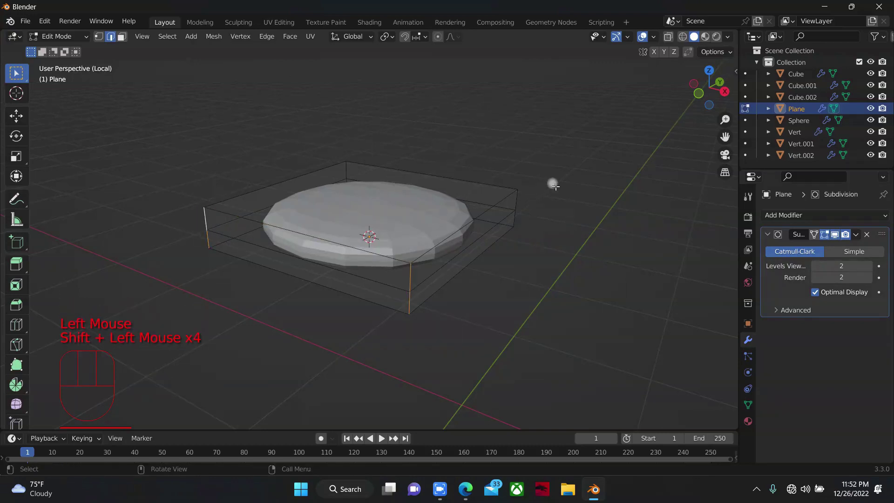
Try bevelling the slab, undo the attempts and select its side edge vertices
key(ctrl+b)
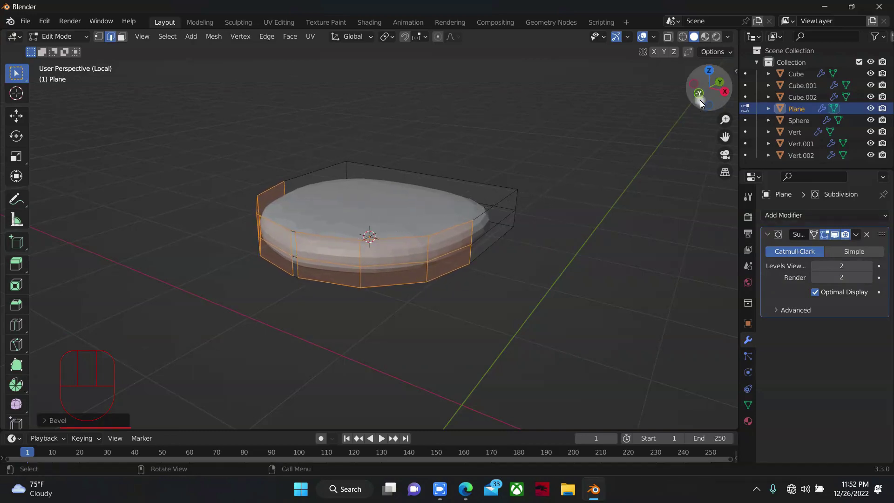
drag(704, 100, 655, 155)
key(Tab)
key(Tab)
key(ctrl+z)
key(ctrl+z)
key(ctrl+b)
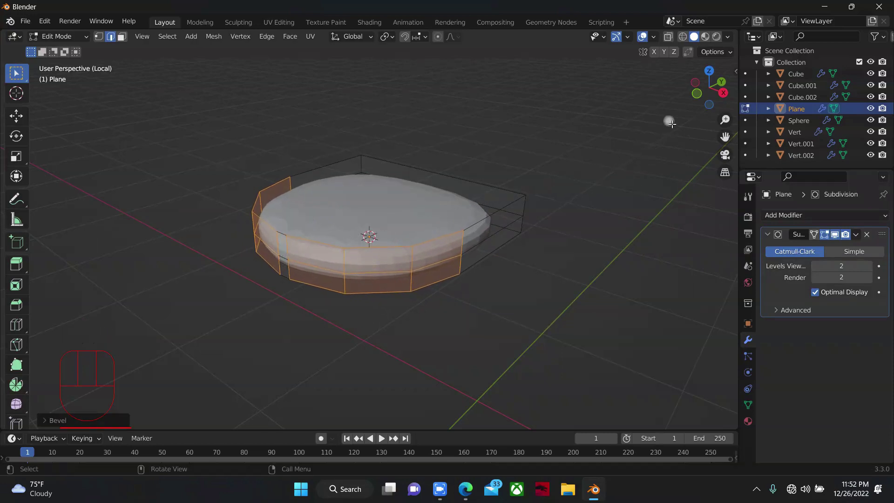
drag(716, 91, 626, 253)
key(1)
Push the selected side edge outward along its normals and return to Object Mode
key(s)
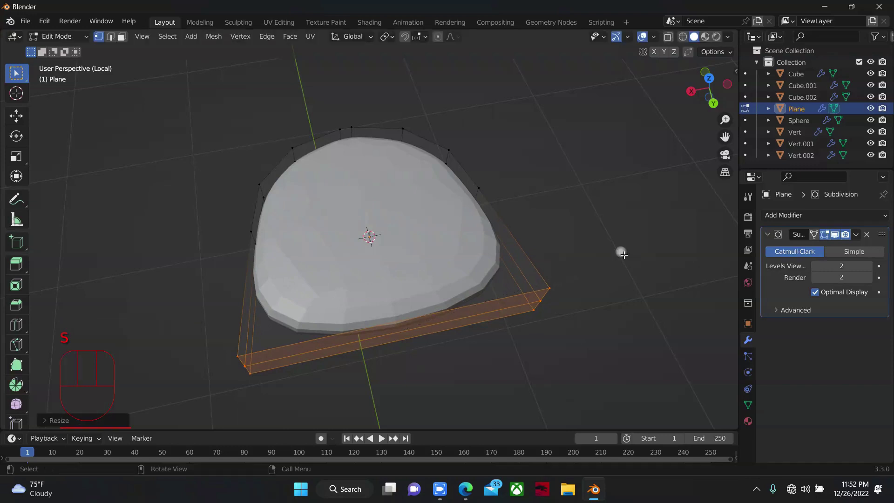
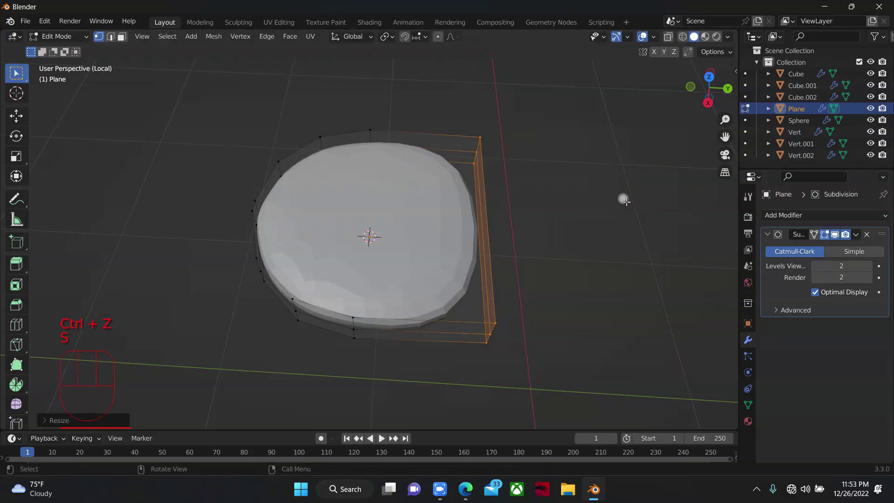
key(ctrl+z)
key(ctrl+z)
key(e)
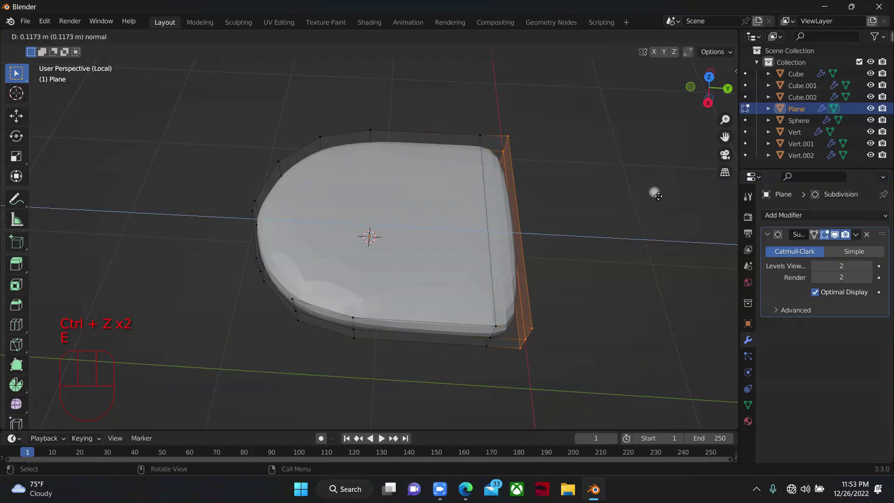
drag(718, 90, 534, 170)
key(Tab)
Flatten the slab vertically and shrink it into a small beak from the front view
key(s)
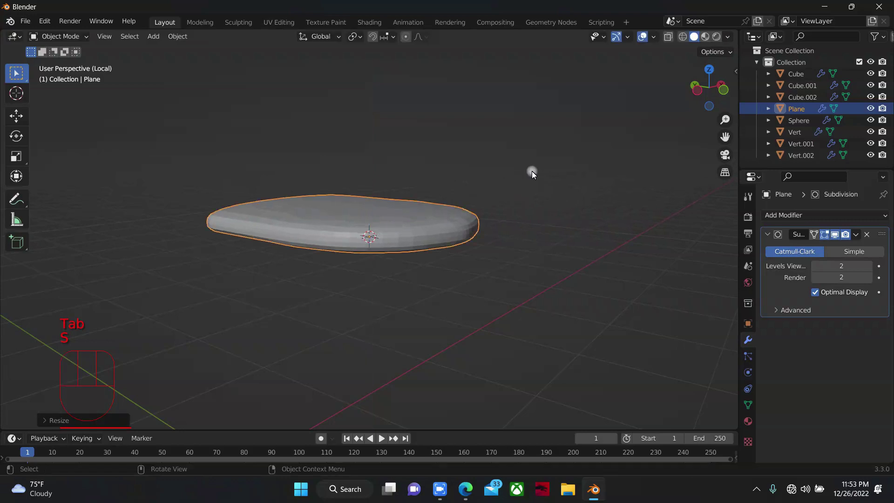
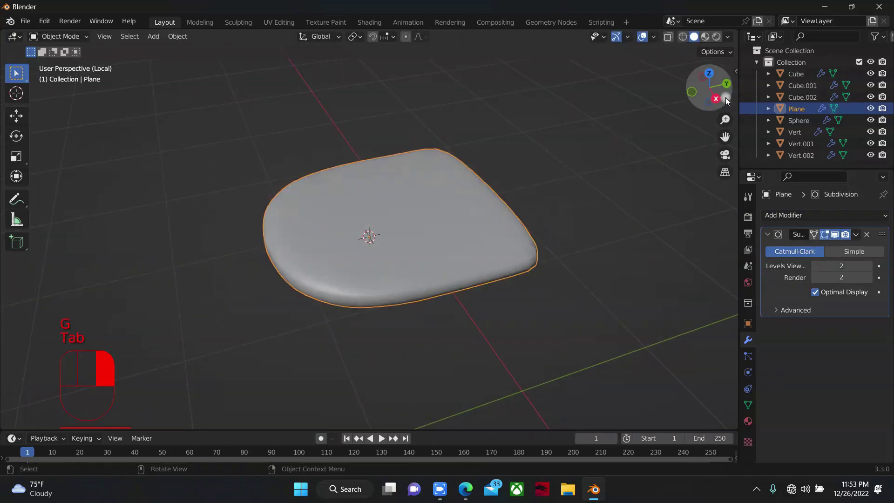
key(/)
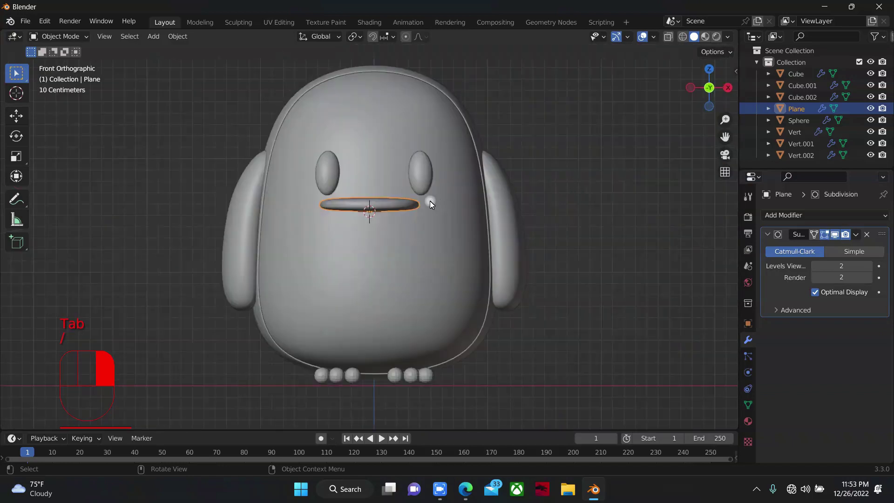
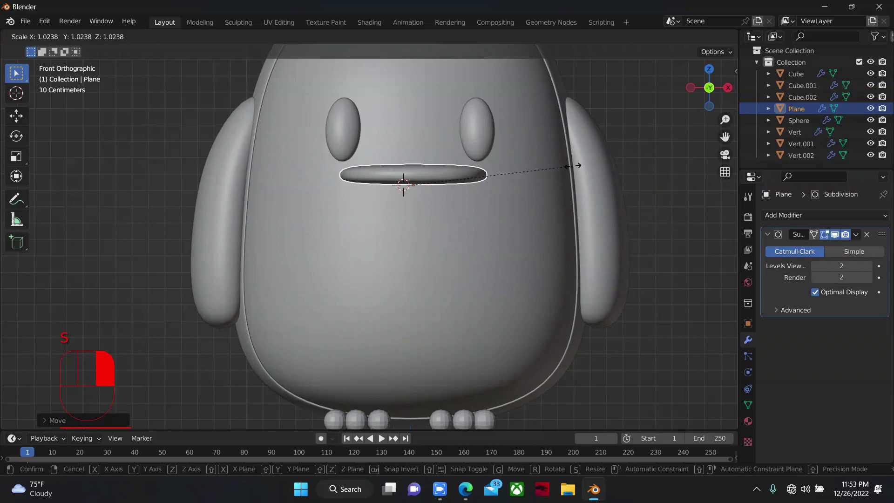
scroll(down, 3)
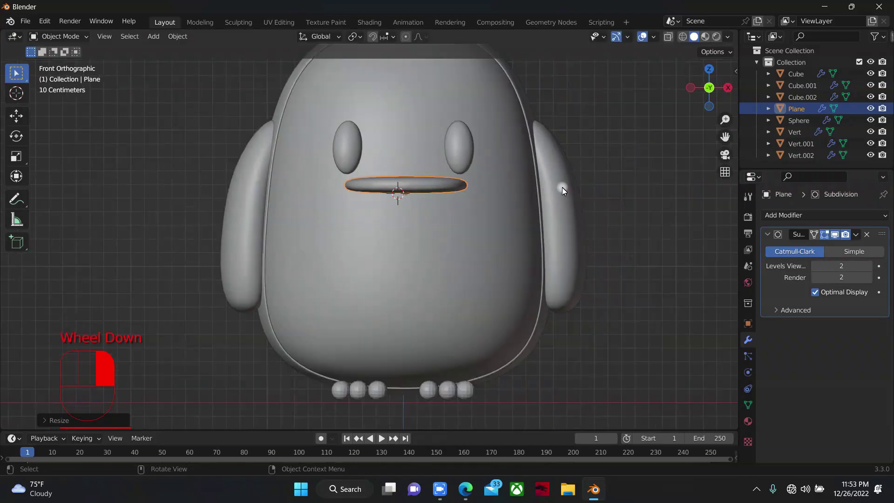
key(g)
key(s)
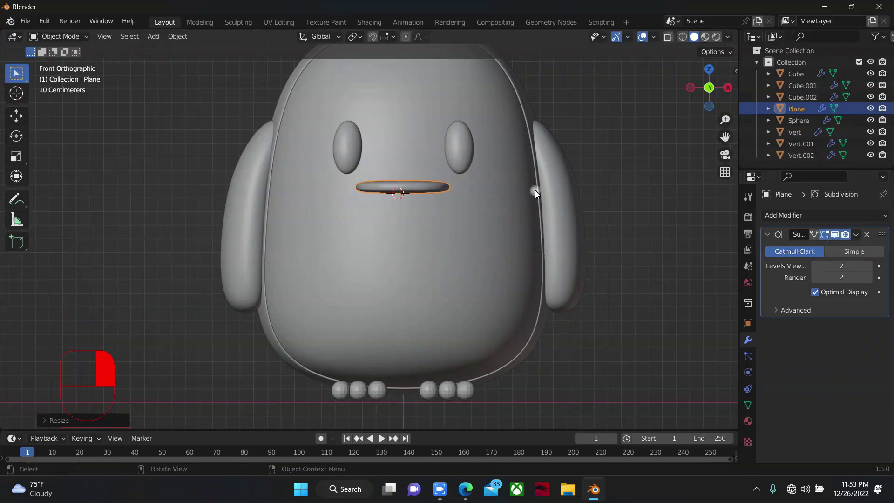
Move the beak slab up and forward onto the face between the eyes
key(g)
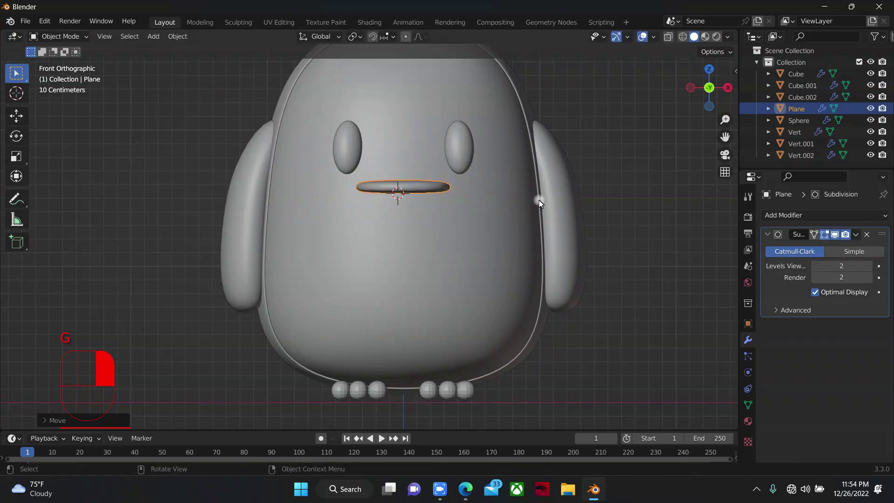
key(alt+g)
key(g)
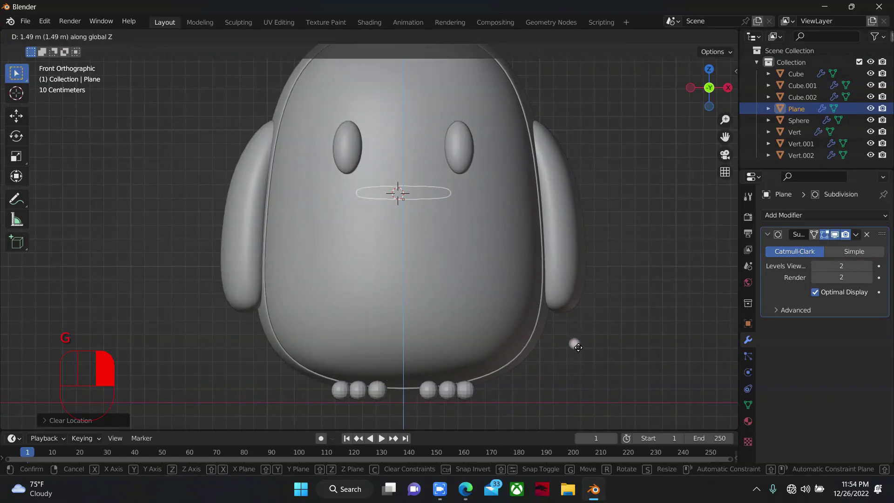
key(g)
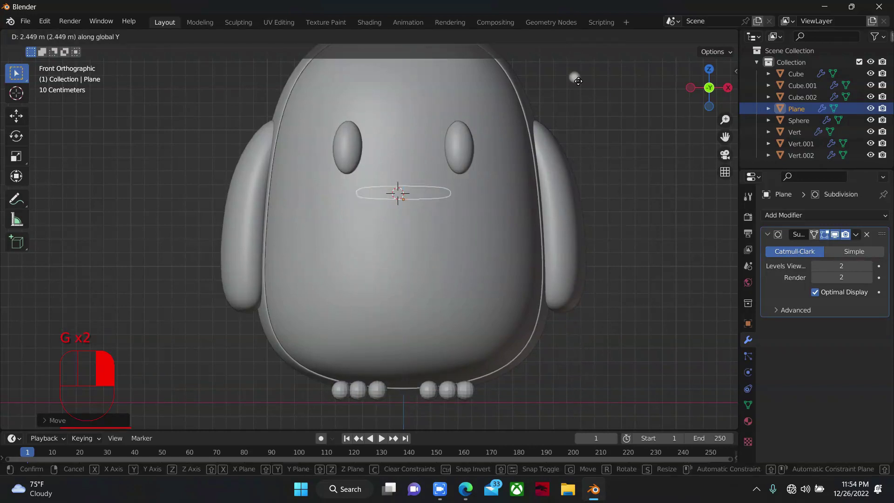
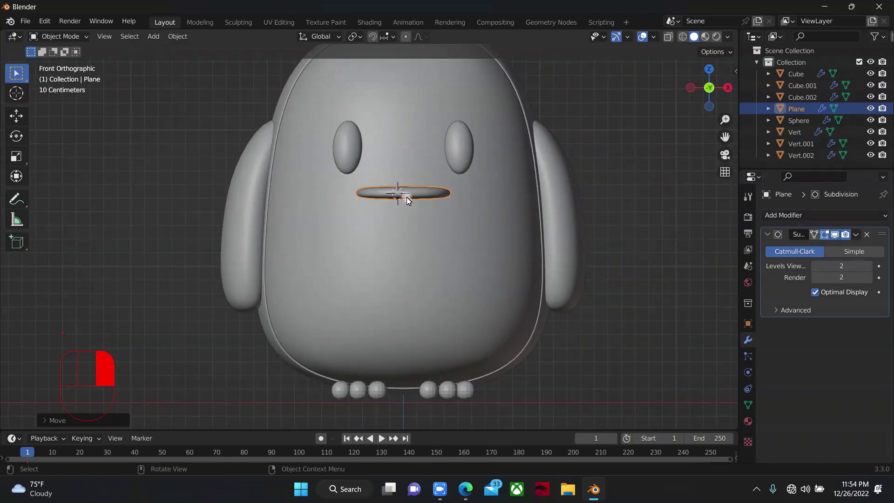
Duplicate the beak, shrink the copy and tuck it tilted beneath the upper piece
key(shift+d)
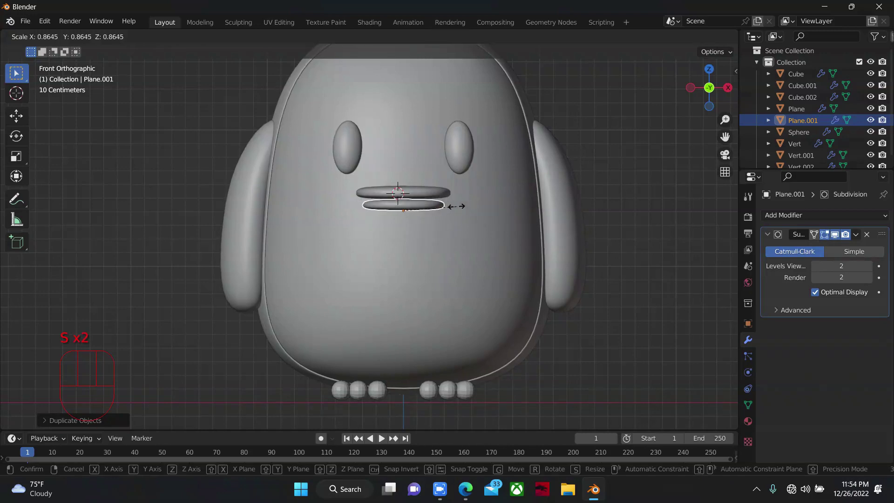
key(s)
key(g)
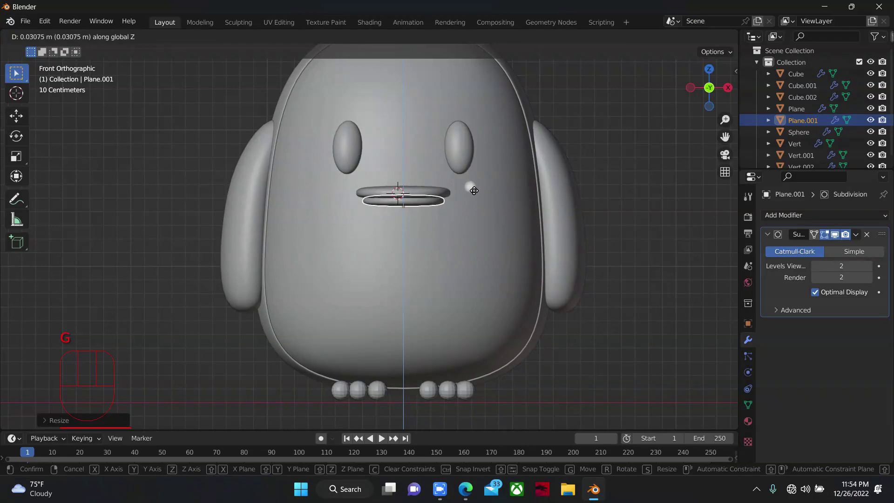
key(r)
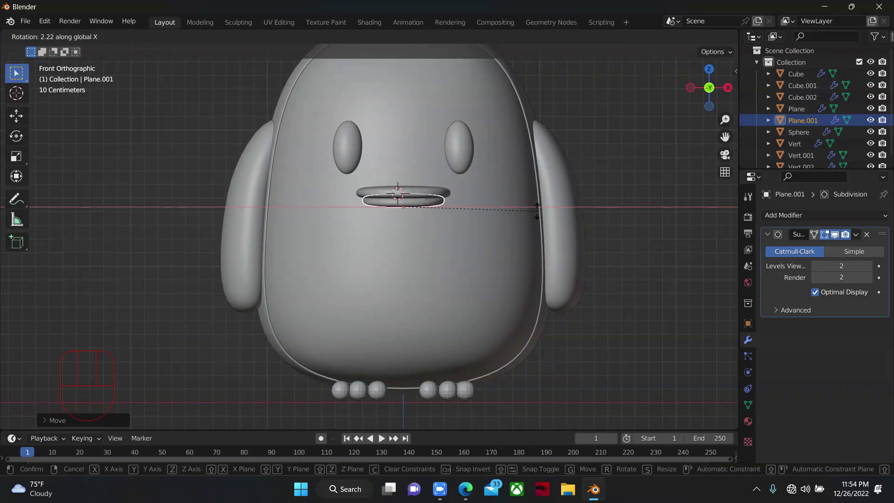
key(g)
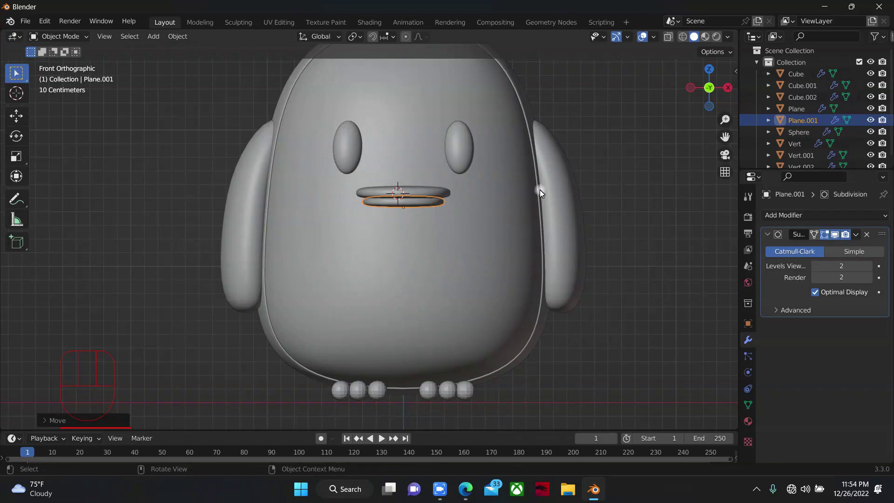
From the side view, select both beak pieces and shorten them front to back
click(661, 153)
scroll(down, 3)
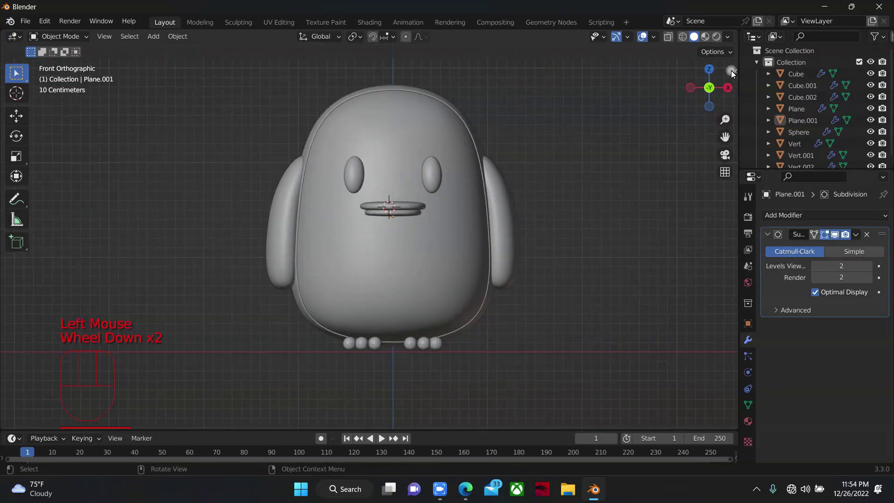
drag(708, 87, 356, 218)
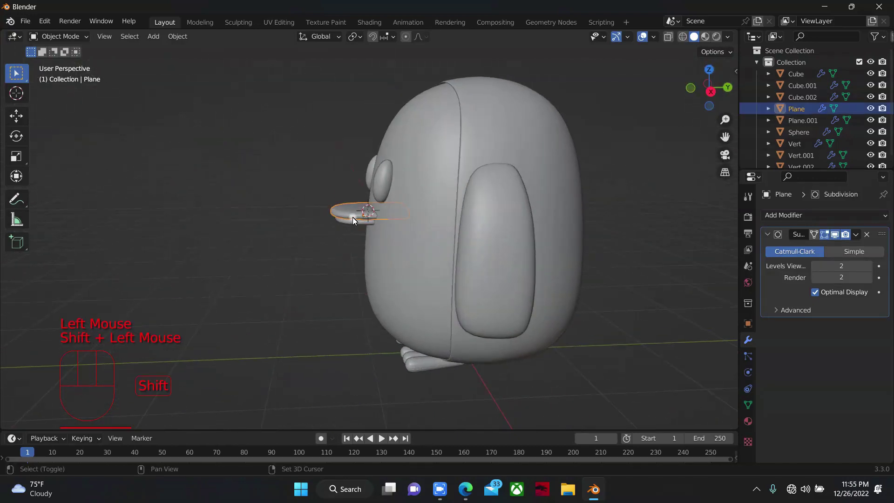
click(356, 225)
key(g)
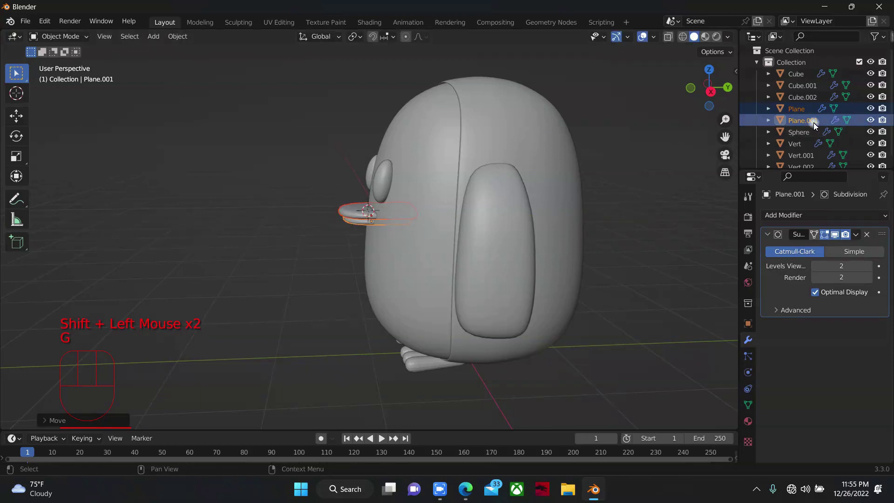
key(s)
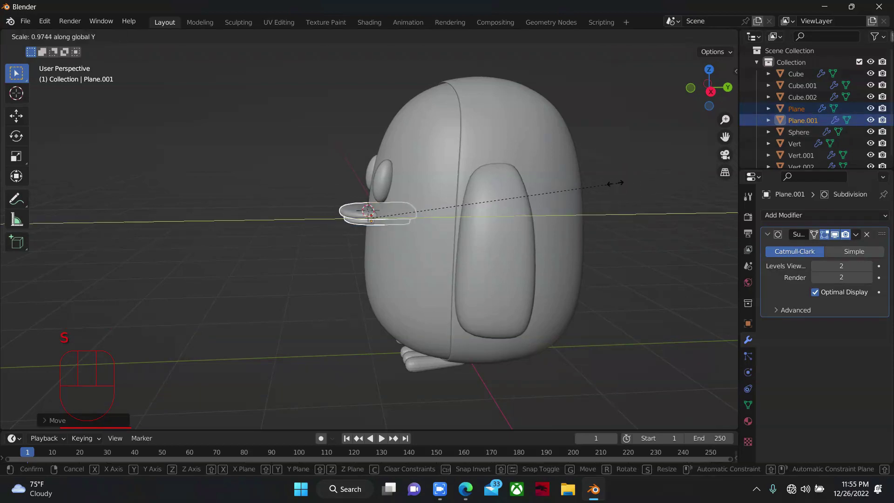
key(g)
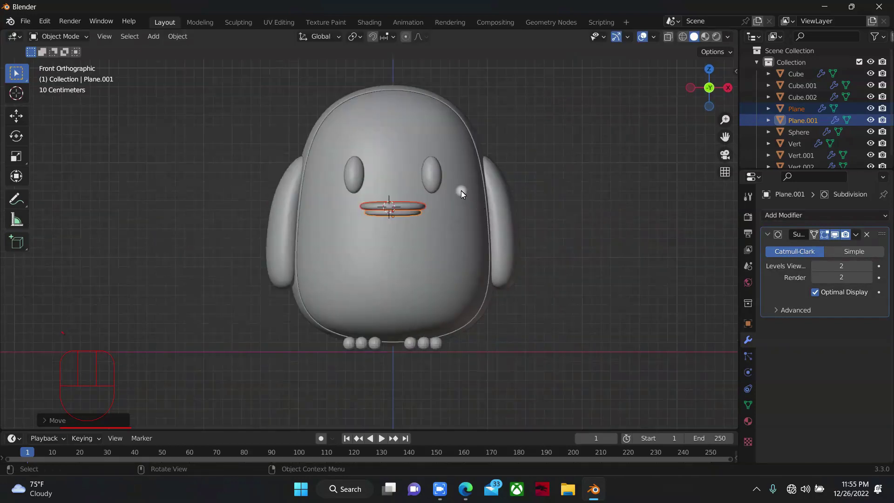
Add a small sphere, shrink it and slide it beside the beak as a cheek against the face
click(554, 137)
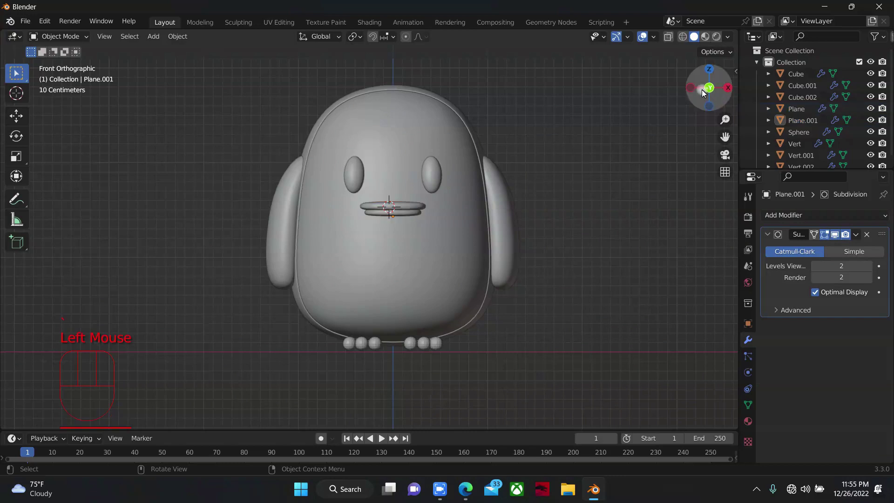
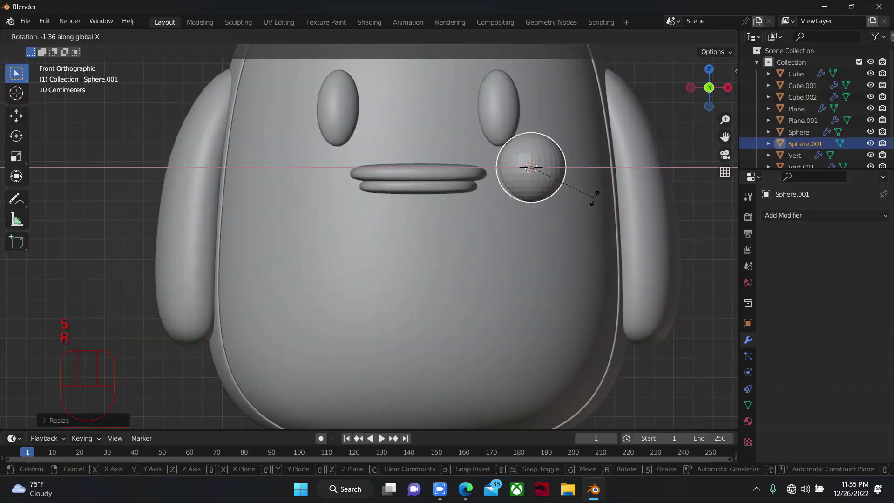
key(g)
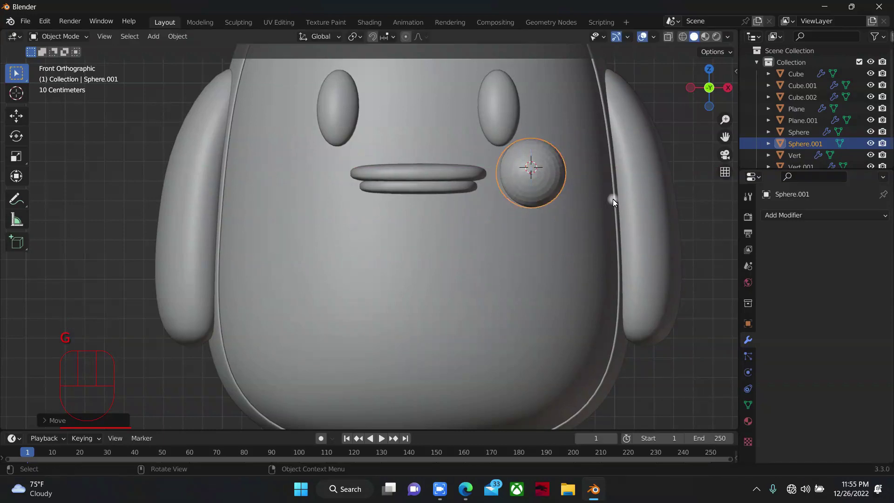
key(s)
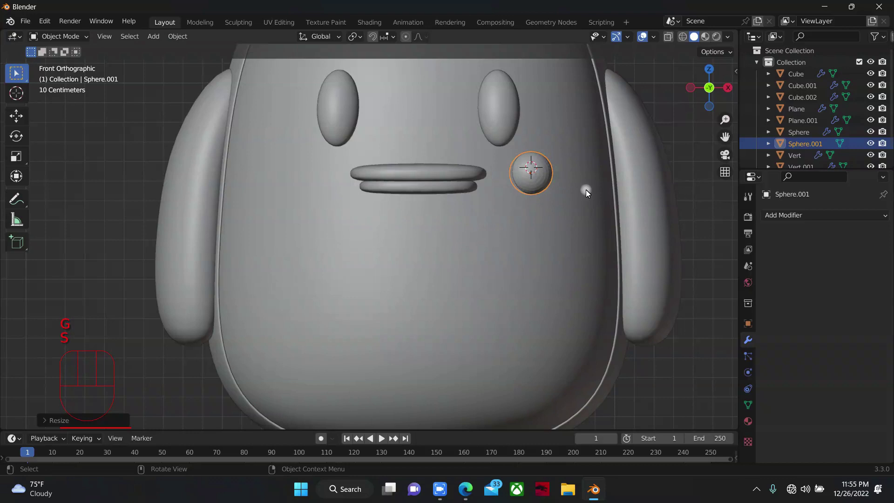
key(r)
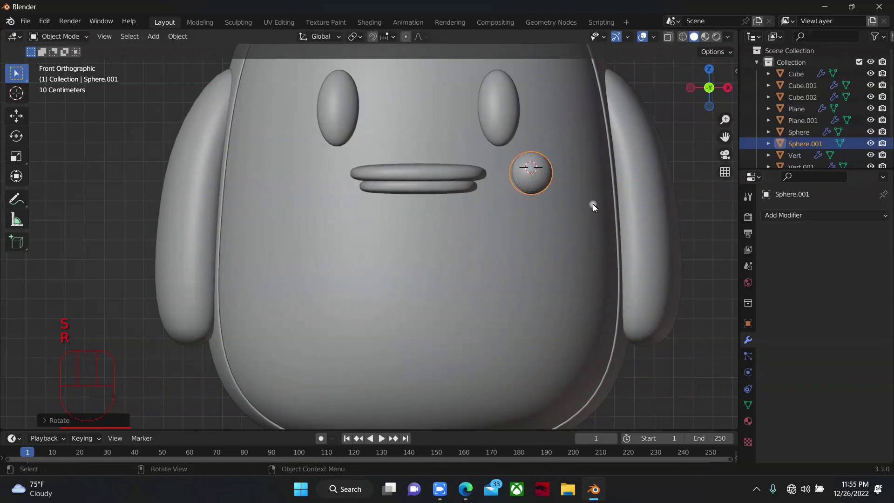
key(g)
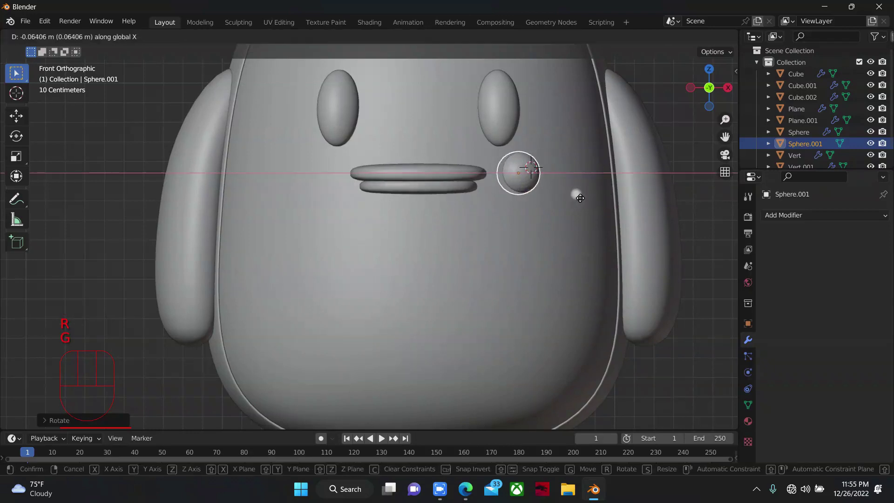
key(g)
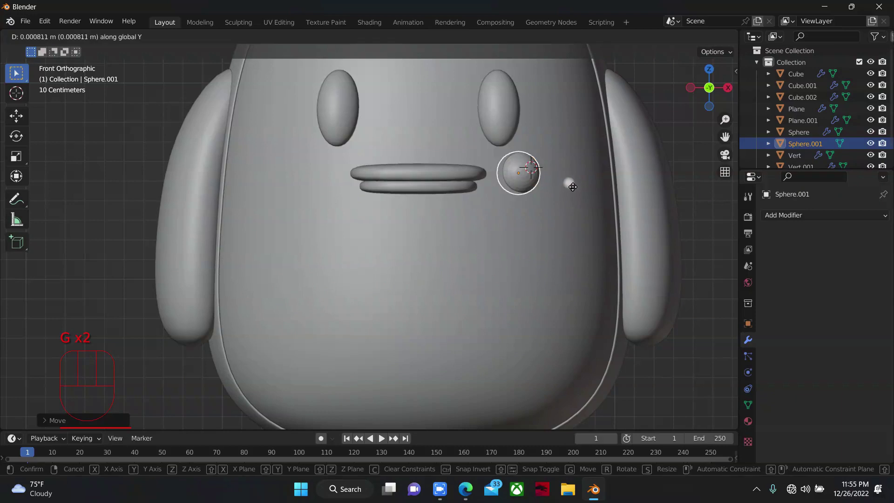
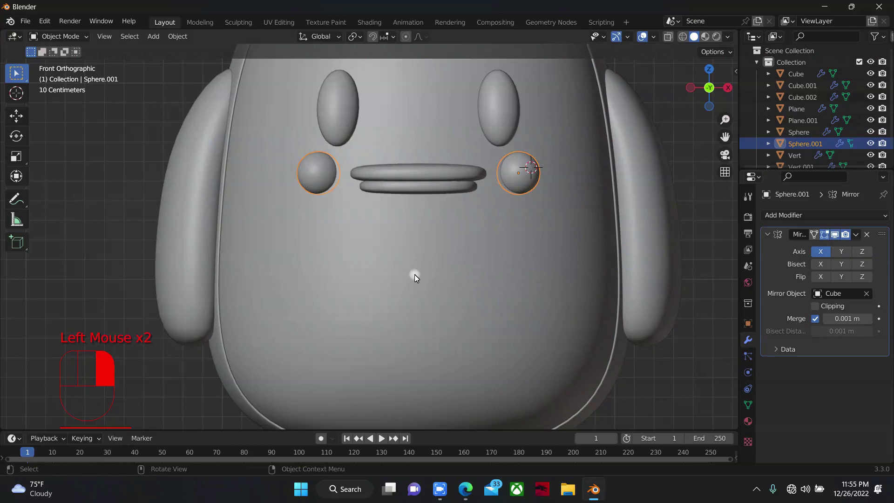
scroll(down, 3)
Select the eye spheres and move them higher on the face
click(559, 160)
scroll(down, 3)
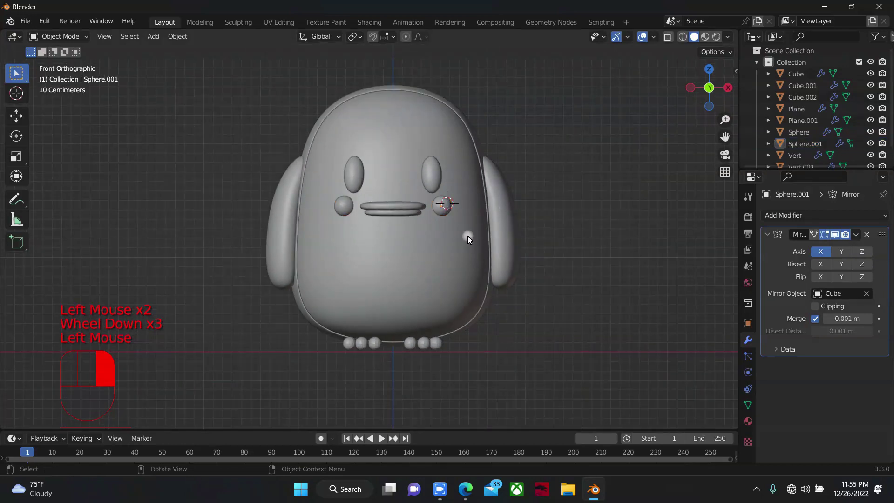
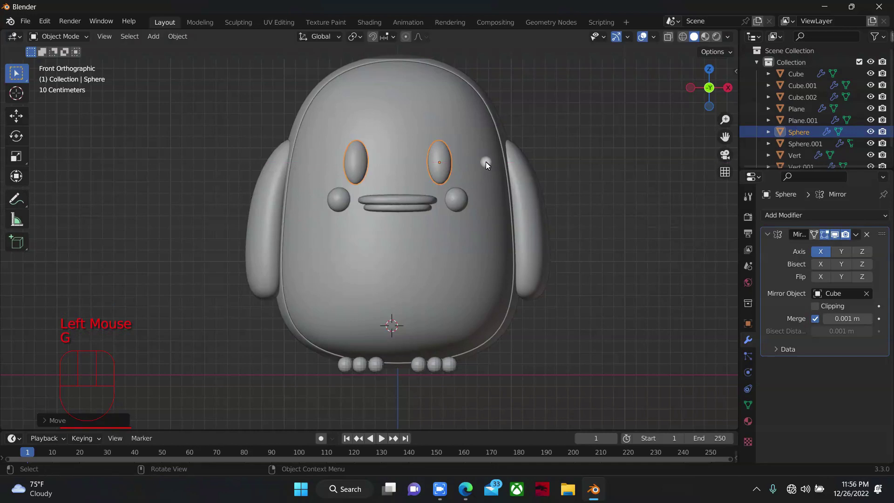
key(g)
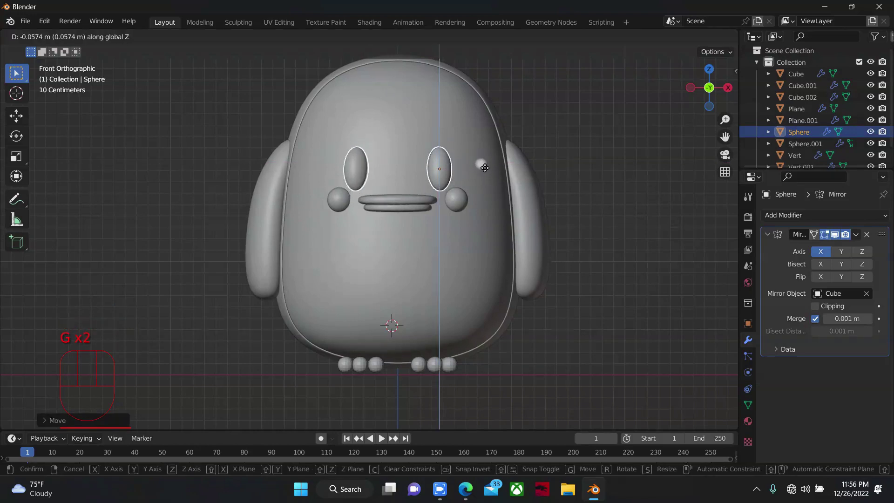
click(457, 197)
Adjust the eyes' size and review the face in the viewport
key(s)
click(438, 153)
click(591, 138)
scroll(down, 3)
scroll(down, 3)
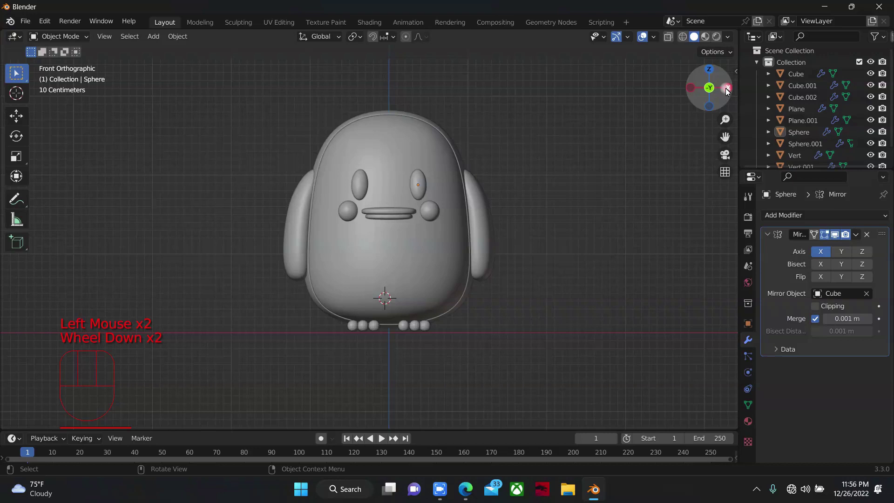
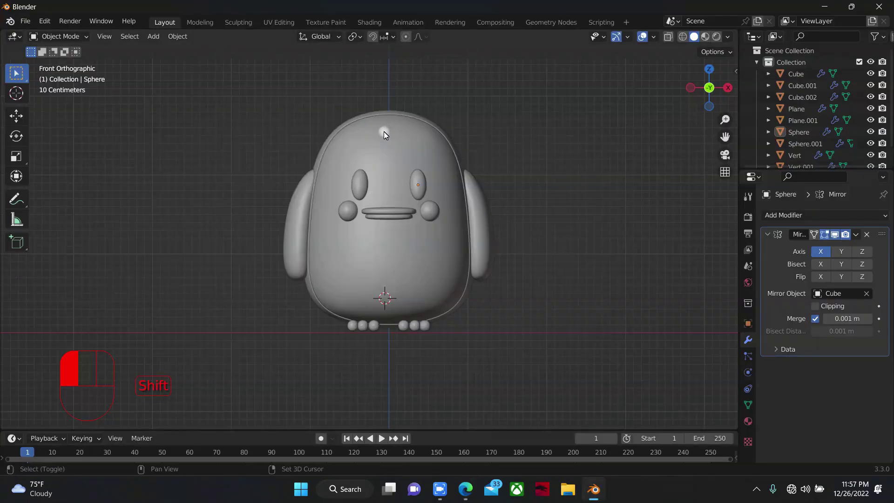
Add a circle at the 3D cursor on the head top and size it front to back
right_click(389, 131)
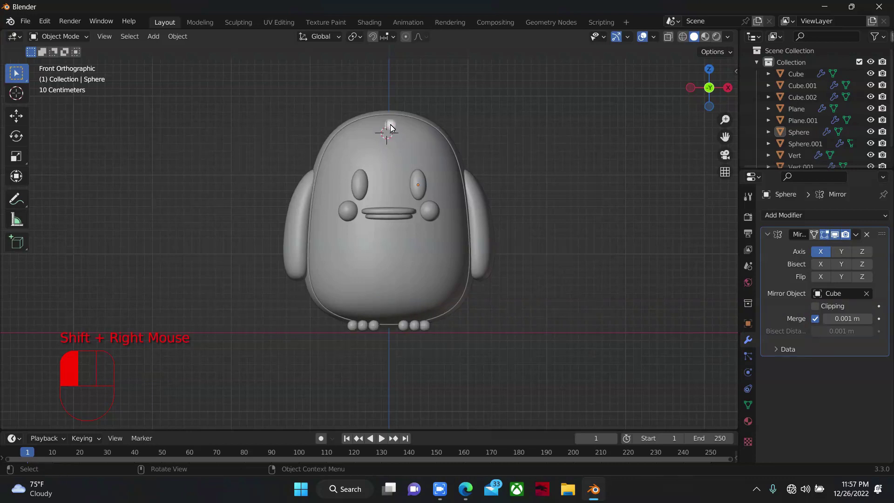
key(shift+a)
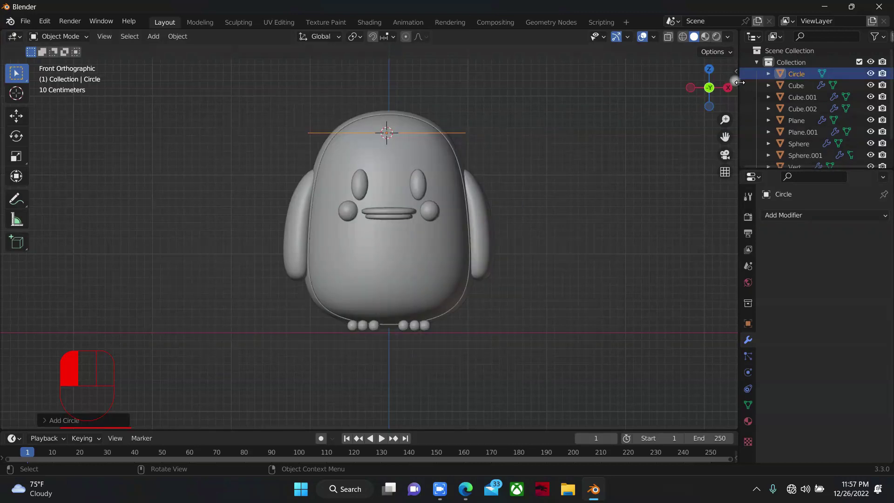
key(g)
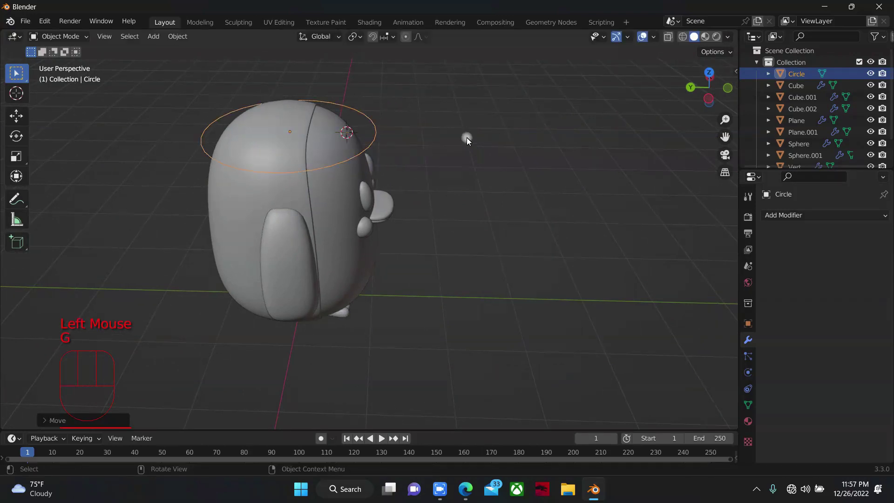
key(g)
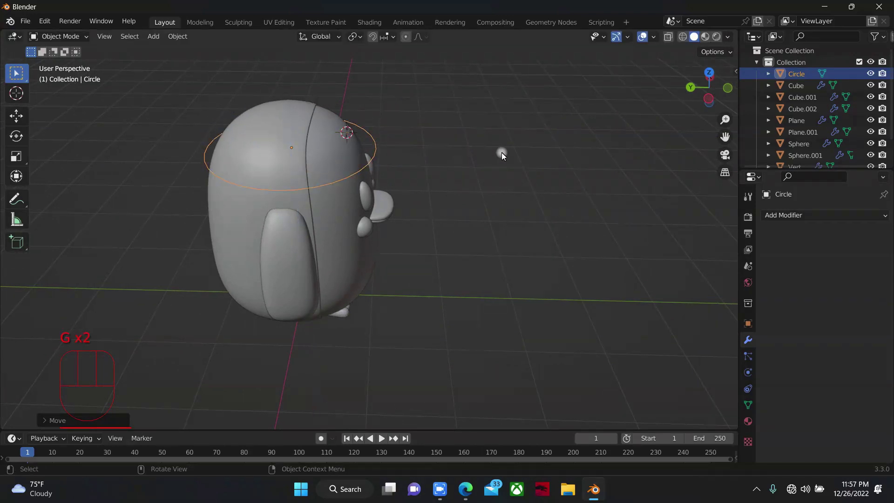
key(s)
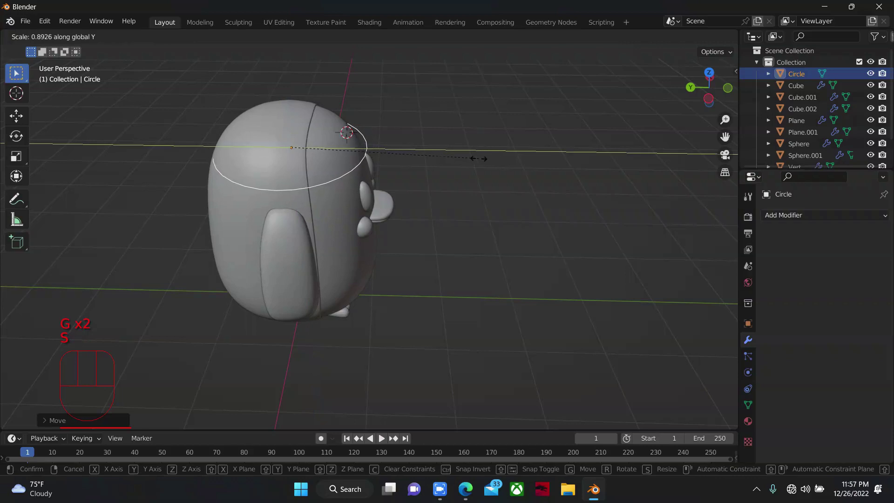
key(g)
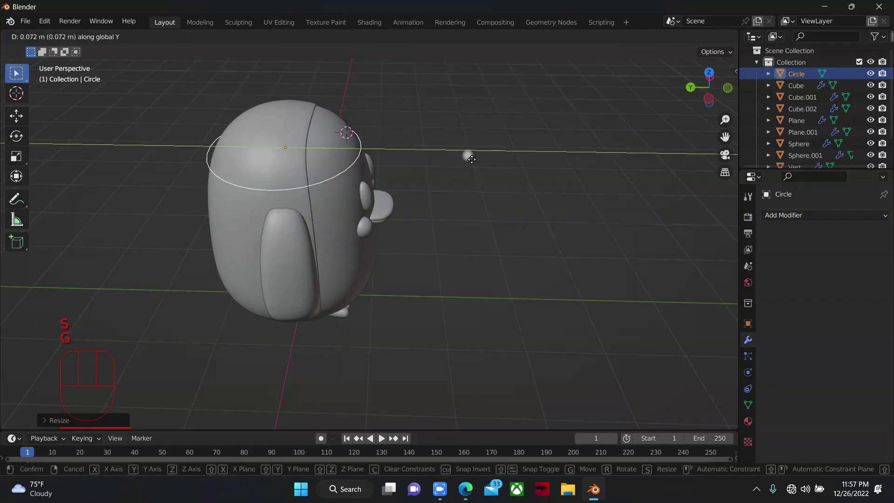
drag(706, 88, 563, 162)
key(s)
Centre the circle over the head left to right and check it from the side
key(g)
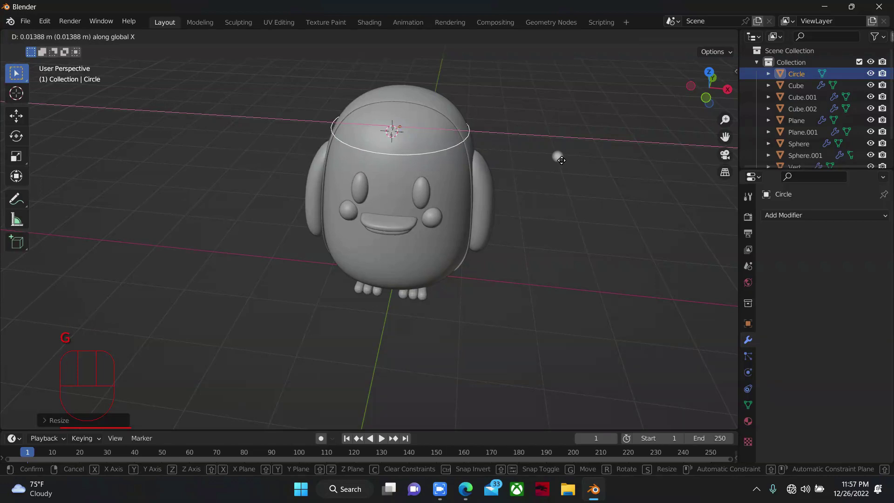
drag(701, 95, 569, 140)
key(g)
drag(725, 88, 669, 151)
key(g)
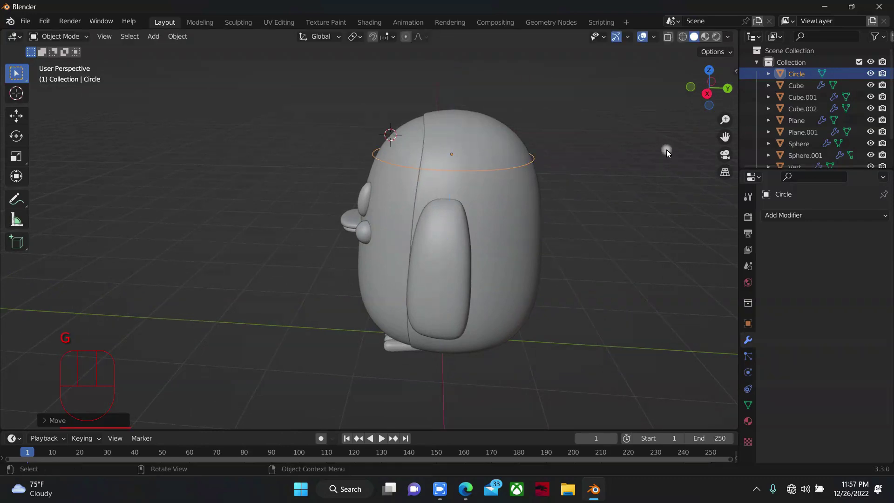
drag(714, 97, 566, 79)
scroll(up, 3)
scroll(up, 3)
Narrow the band's top edge, fill it with a face and bevel it into a dome
key(Tab)
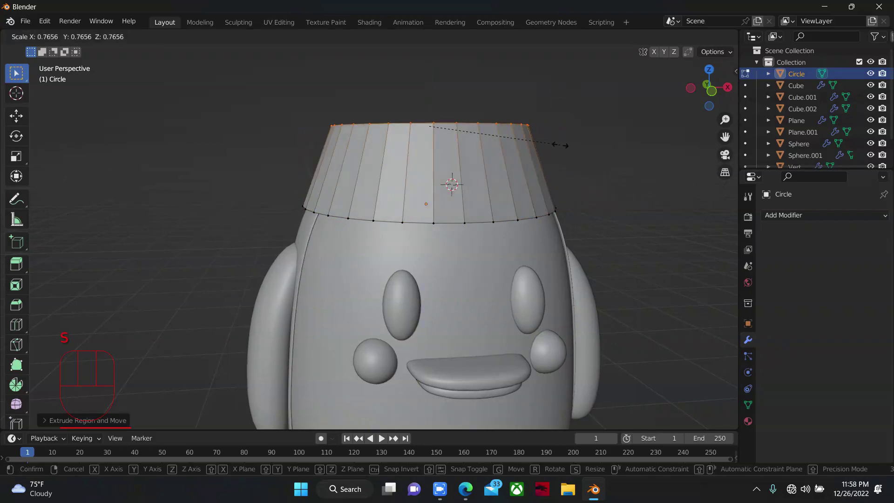
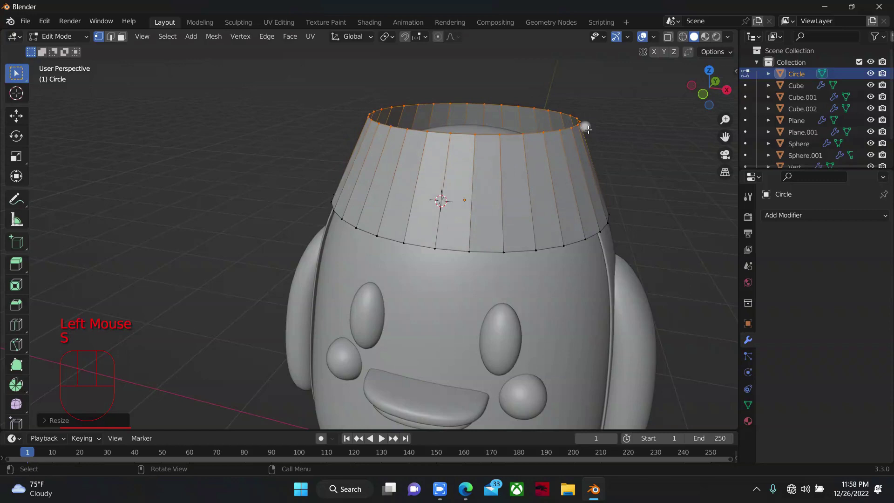
key(f)
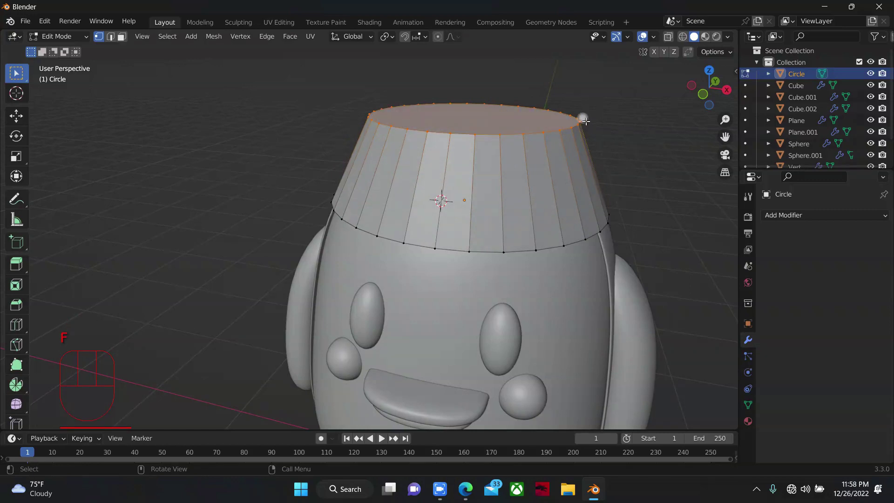
key(2)
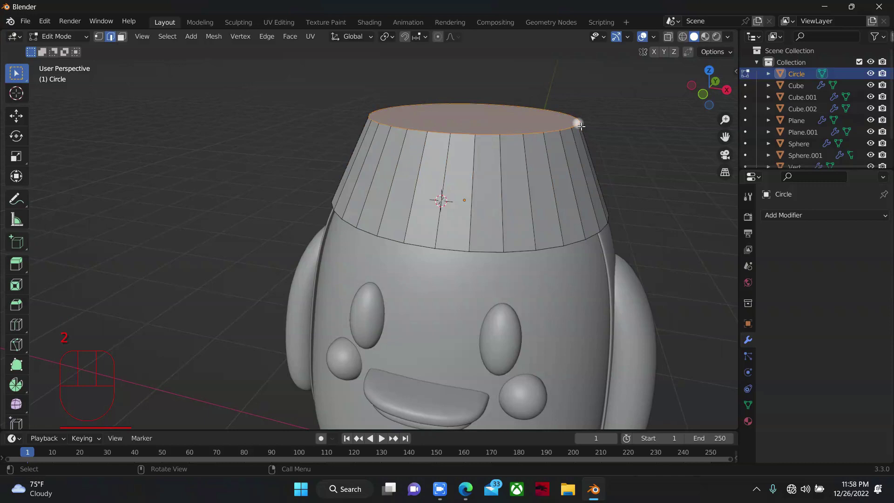
key(ctrl+b)
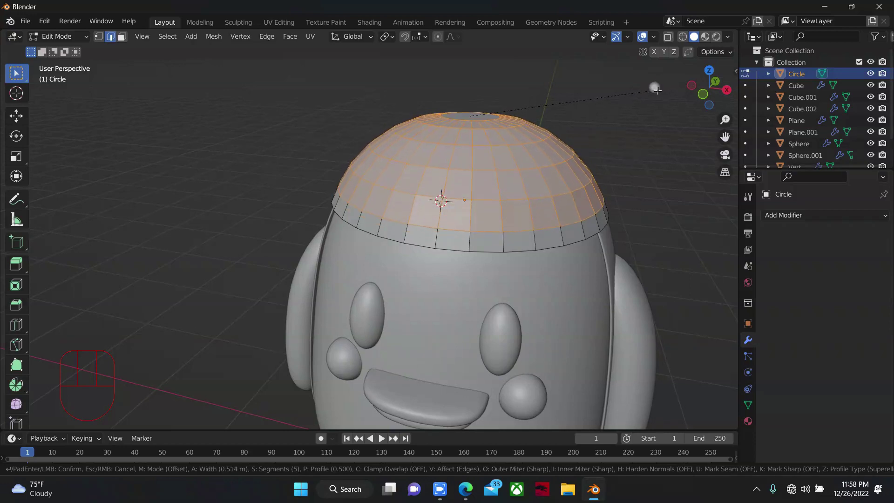
drag(705, 90, 295, 206)
key(1)
scroll(up, 3)
Select the crown's bottom edge loop and extrude it
click(299, 192)
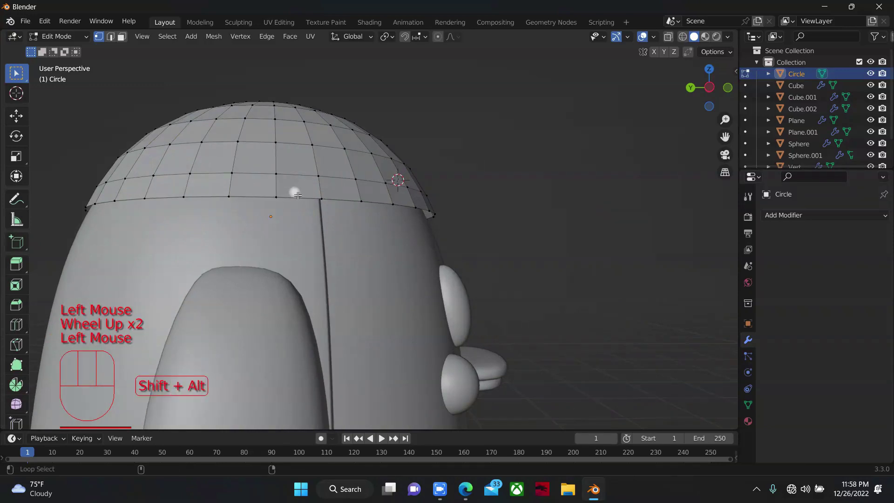
click(321, 196)
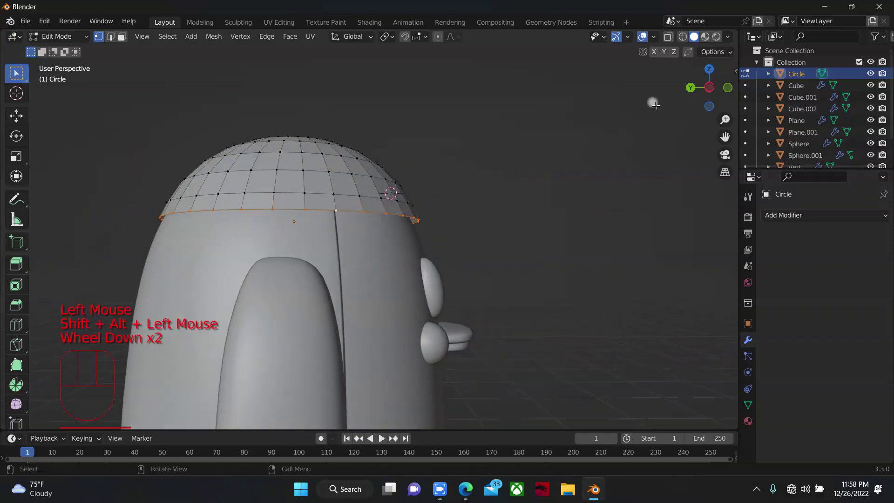
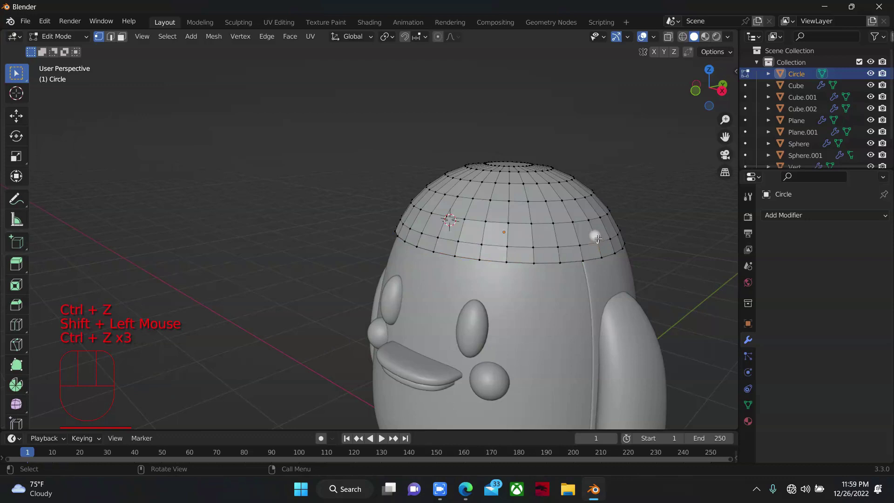
click(595, 257)
click(596, 256)
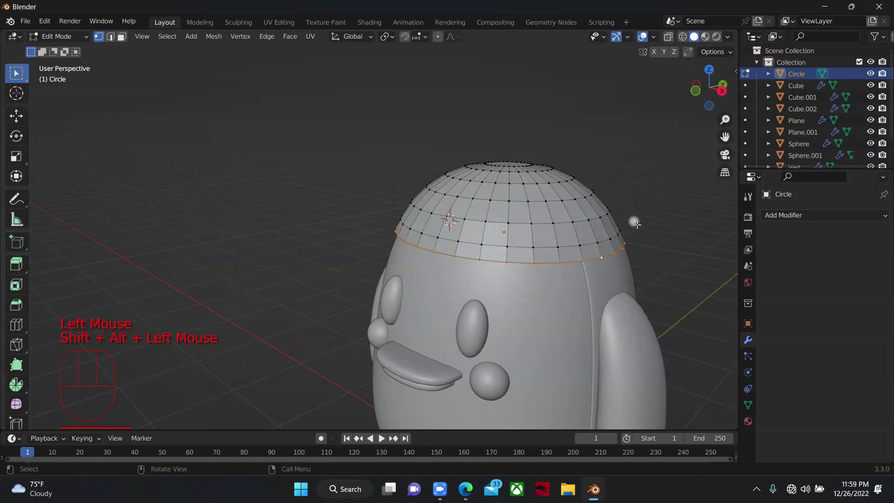
key(e)
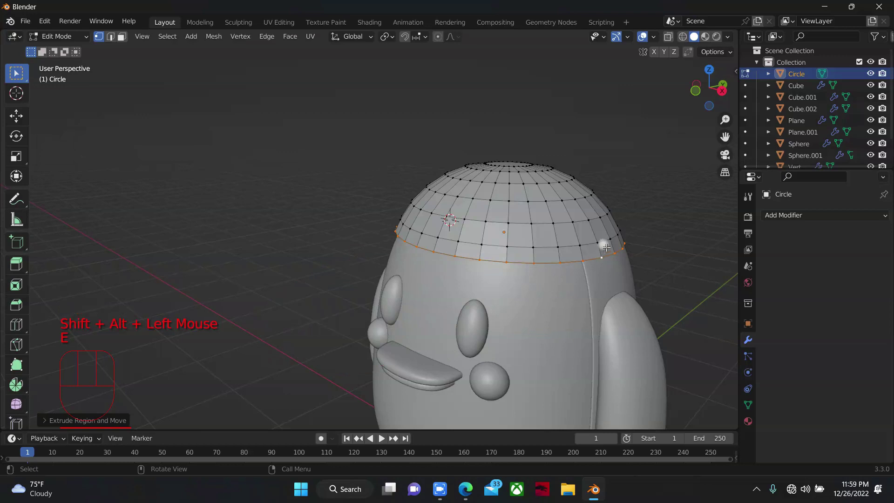
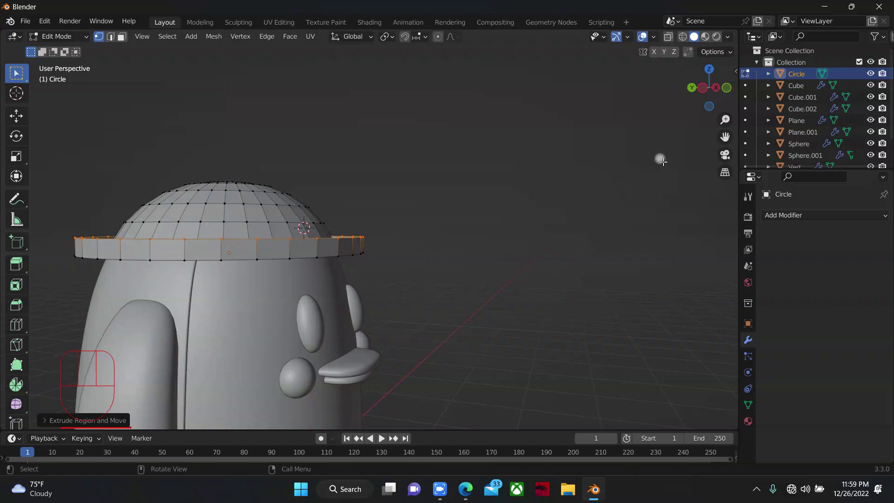
Extrude the bottom rim outward and widen it into a flat brim around the head
drag(701, 86, 653, 203)
key(g)
key(f)
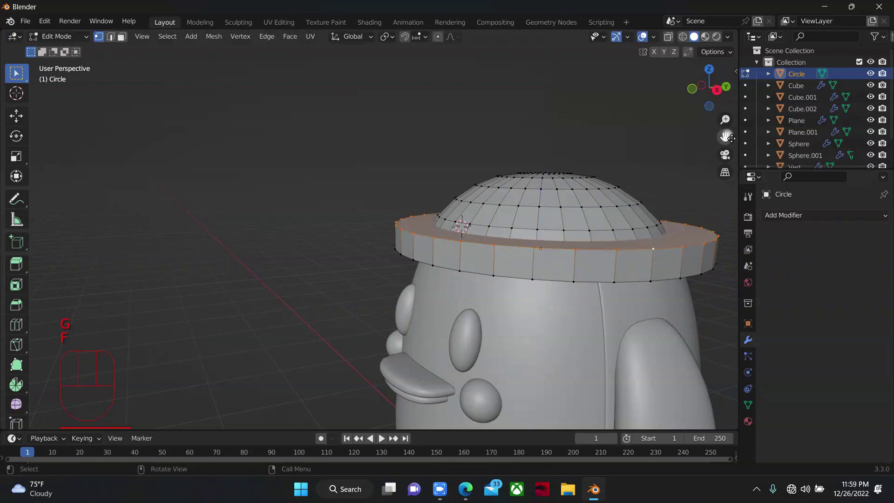
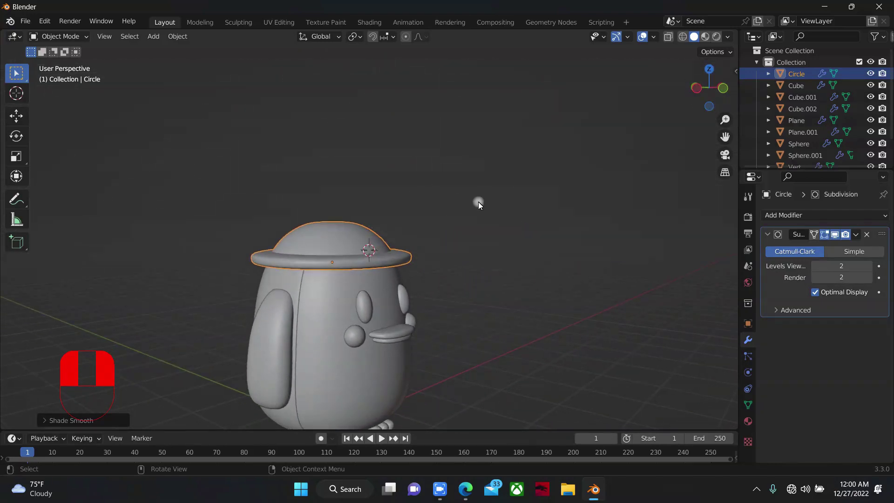
Move the hat down onto the head and save the file
key(g)
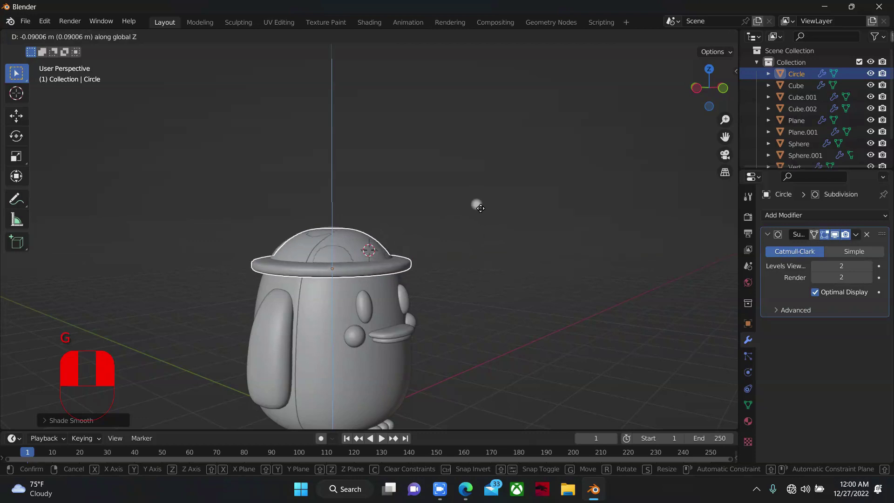
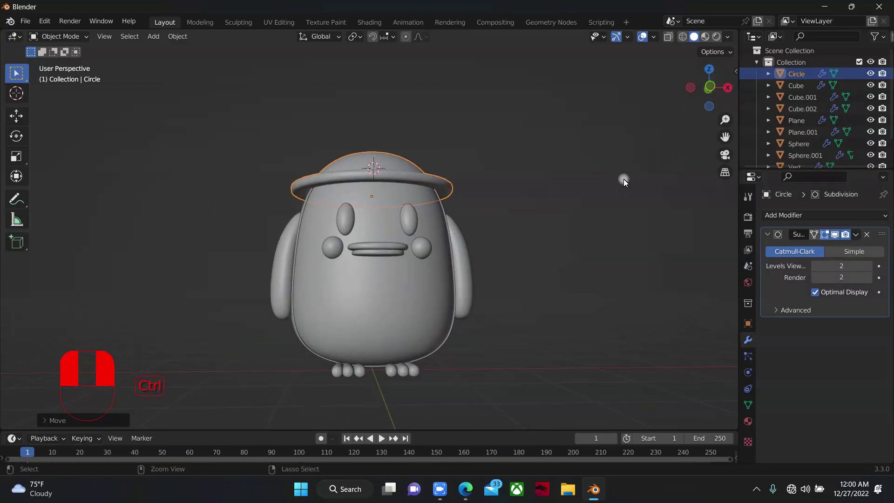
key(ctrl+s)
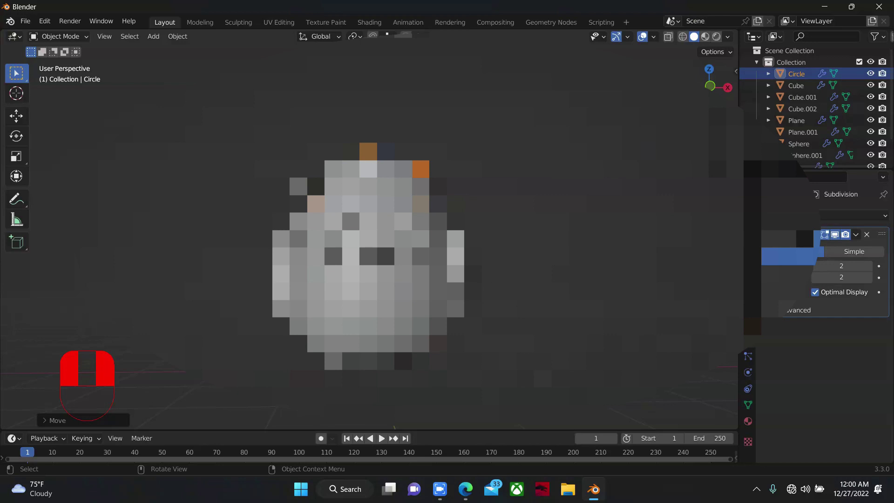
Save the penguin scene as tt.blend in the Work folder
key(ctrl+s)
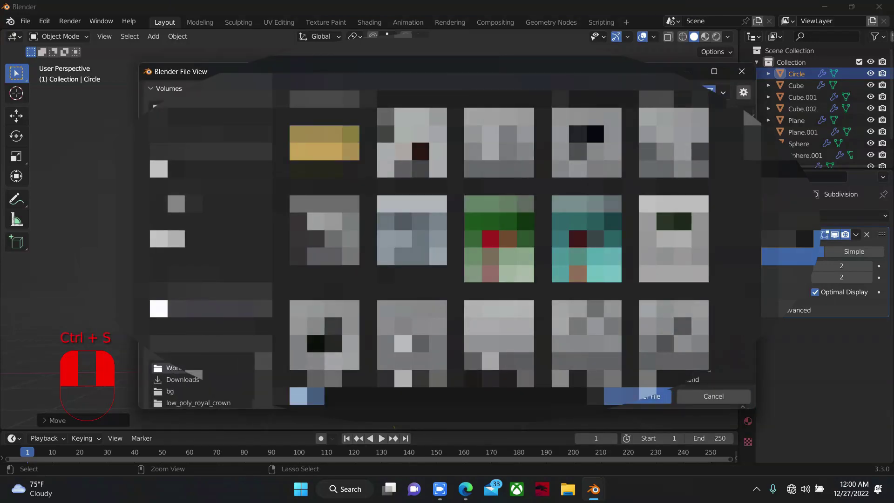
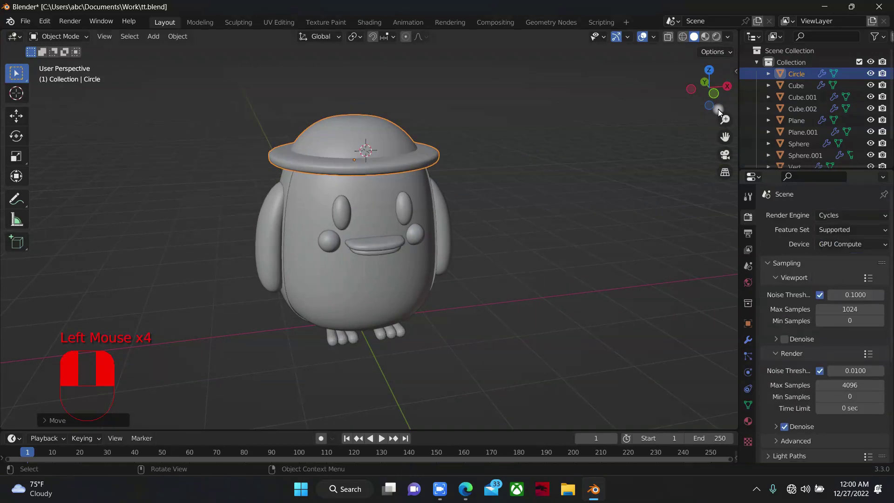
click(720, 97)
scroll(down, 3)
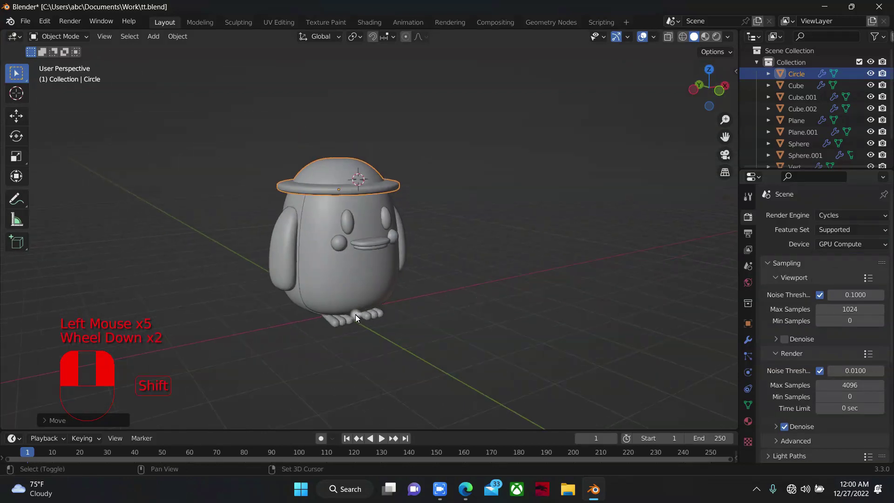
Add a new plane beneath the penguin's feet and scale it into a large ground floor
right_click(358, 317)
drag(359, 317, 132, 278)
key(shift+s)
key(shift+a)
key(s)
scroll(down, 3)
Slide Plane.002 back along Y and extrude its back edge upward into a vertical wall
drag(719, 88, 704, 125)
key(s)
click(682, 101)
click(618, 168)
click(545, 206)
key(g)
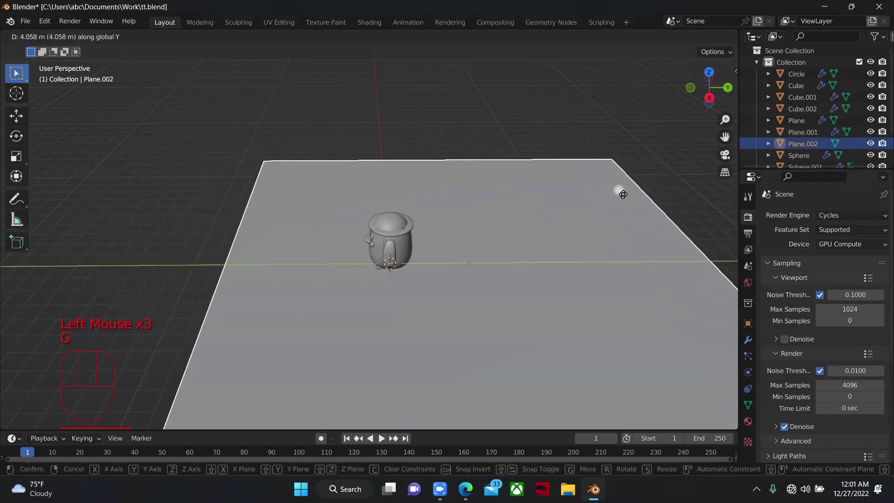
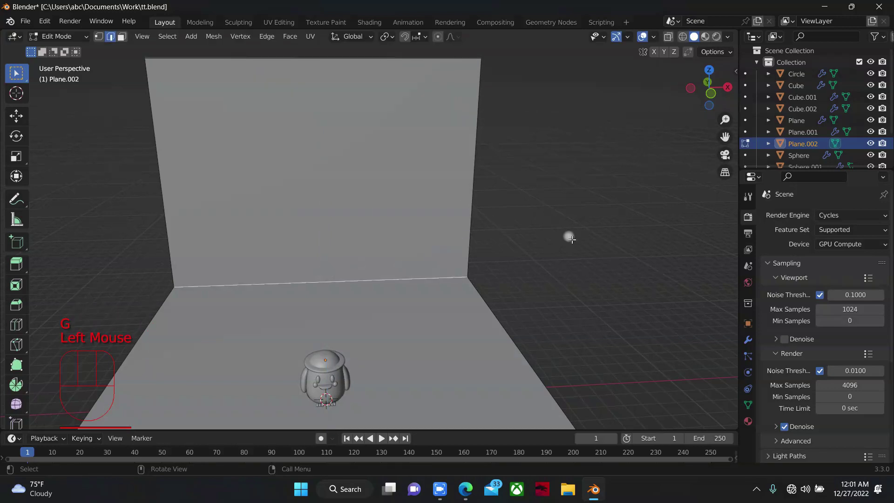
Bevel the floor-to-wall corner edge into a smooth multi-segment curve
key(ctrl+b)
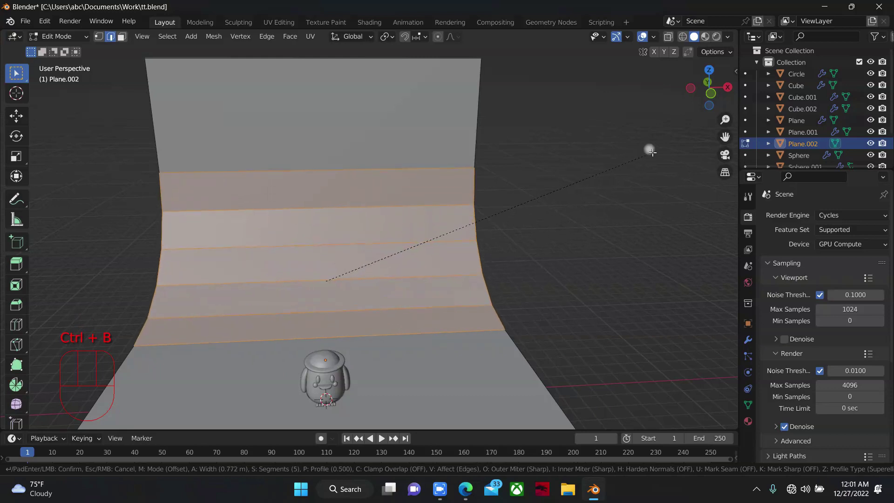
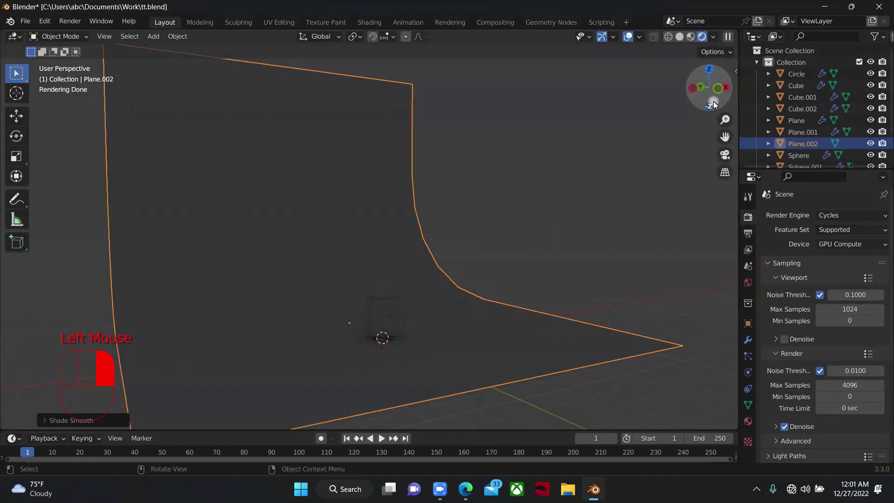
Add an Area light and move it into place to light the curved backdrop
drag(722, 94, 517, 330)
key(shift+a)
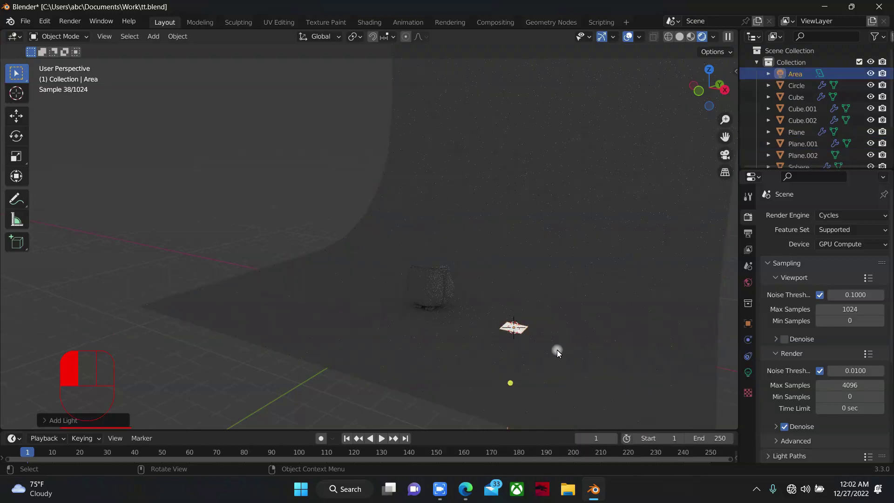
key(alt+g)
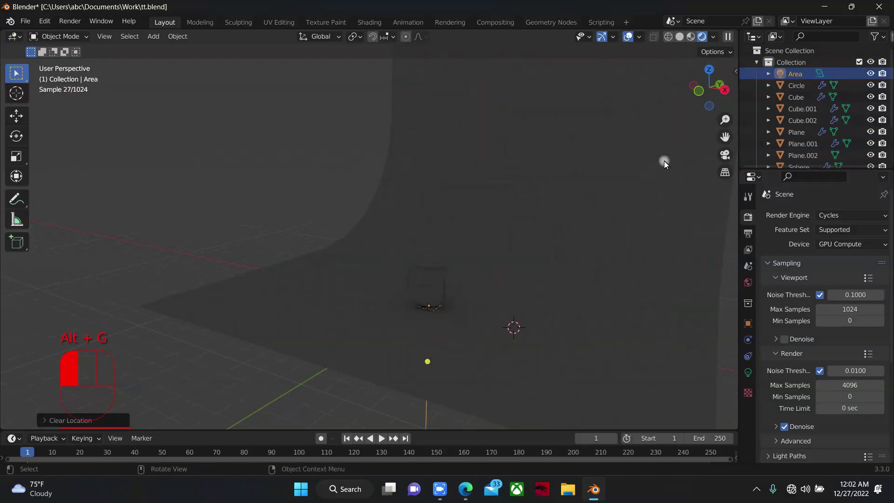
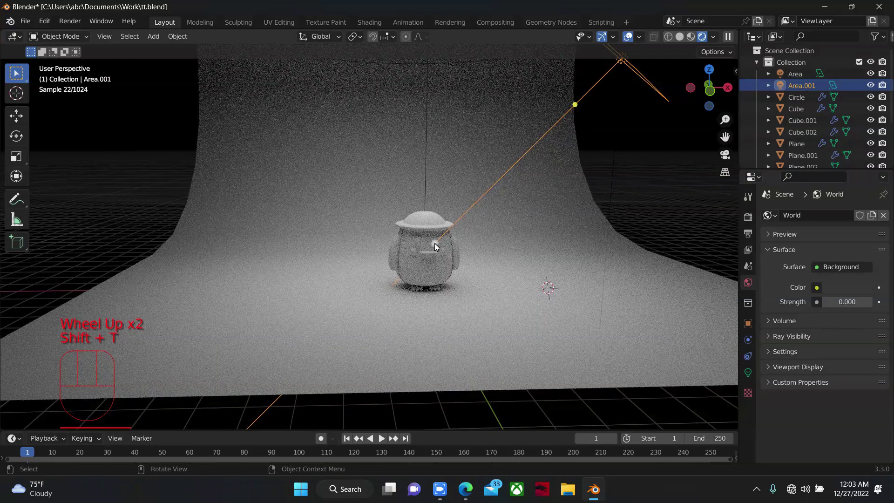
Duplicate the area light and place the copy on the left side of the character
scroll(down, 3)
key(shift+d)
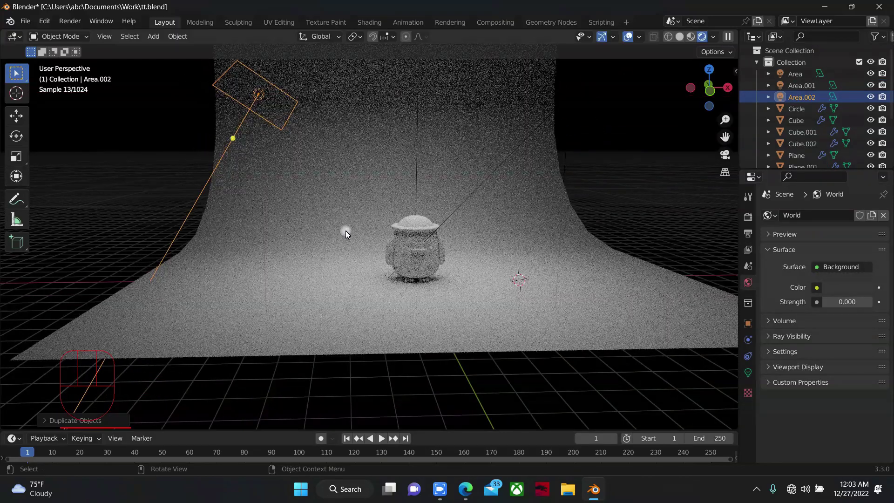
key(shift+t)
drag(713, 93, 548, 181)
scroll(up, 3)
scroll(up, 3)
scroll(up, 3)
scroll(up, 3)
scroll(down, 3)
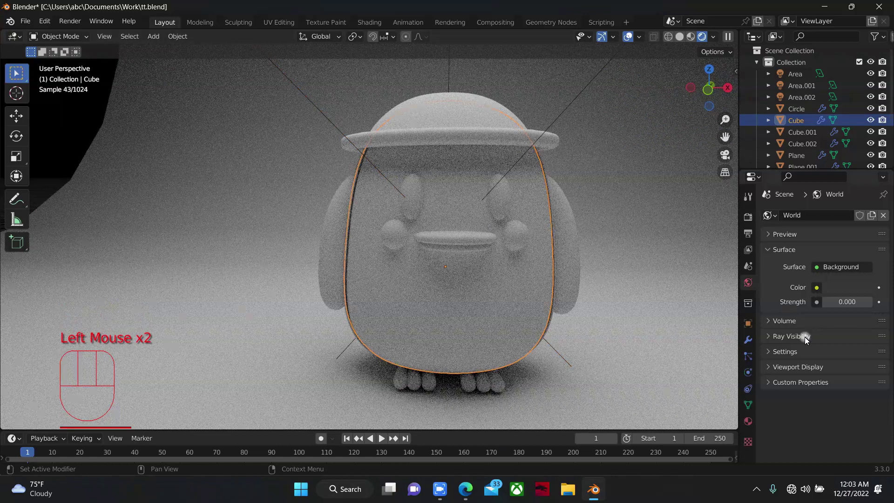
Give the body shell a new material with a black base colour
click(749, 420)
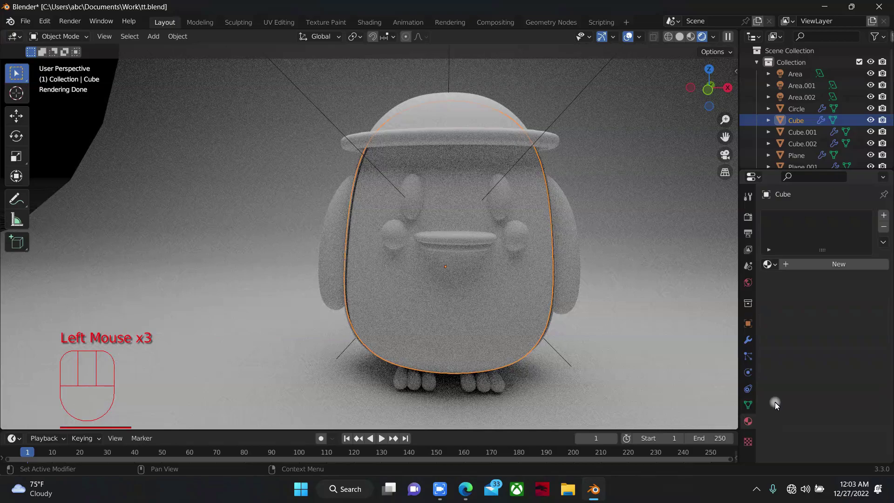
drag(818, 267, 845, 368)
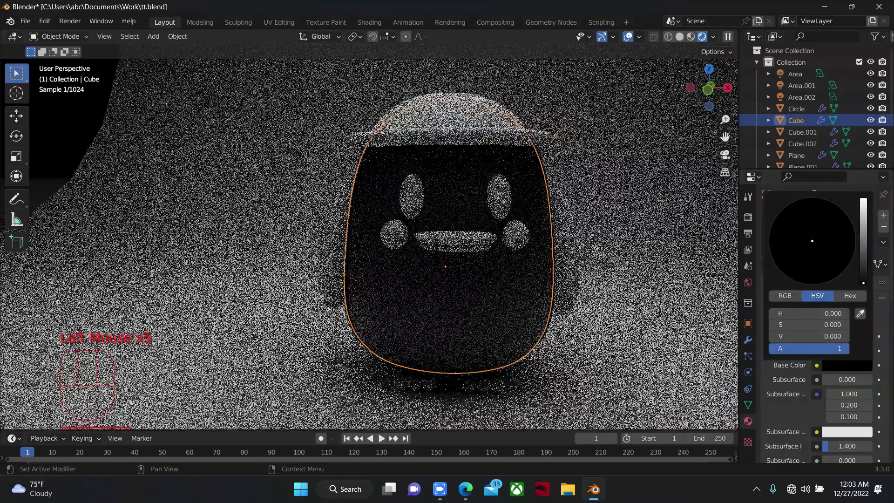
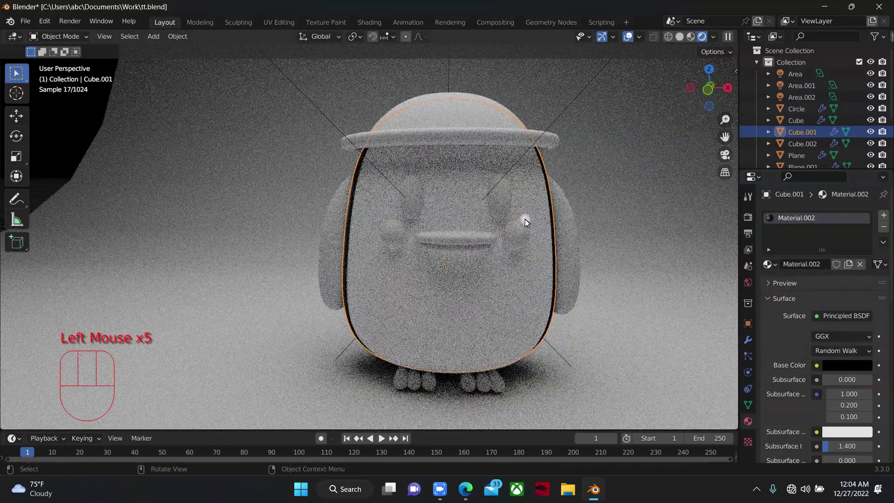
Give the eye spheres a black material and lower its roughness for a glossy look
click(499, 195)
drag(855, 264, 853, 358)
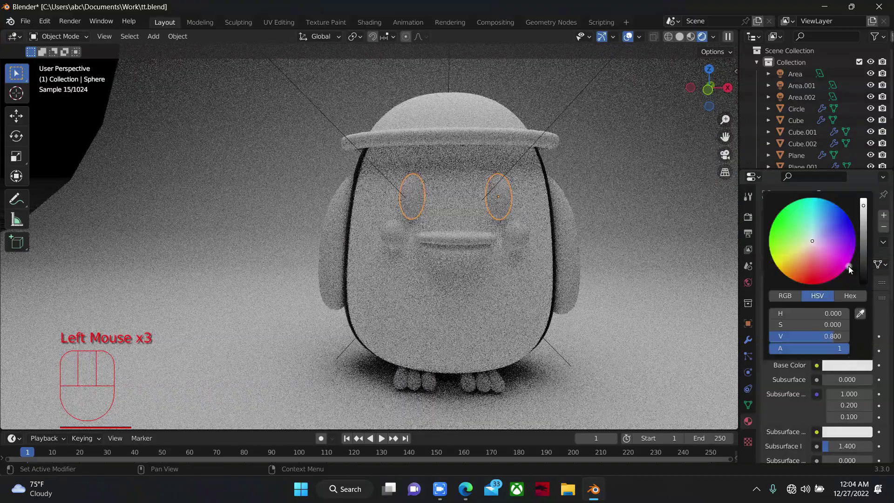
scroll(down, 3)
scroll(down, 3)
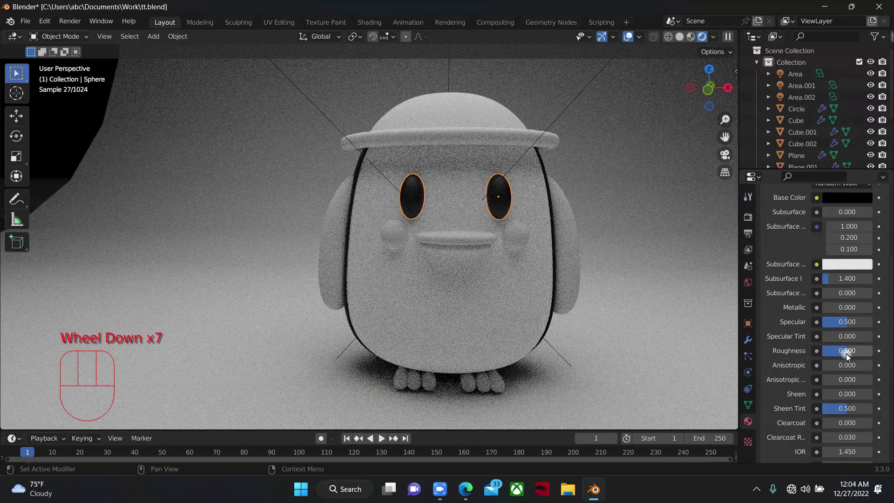
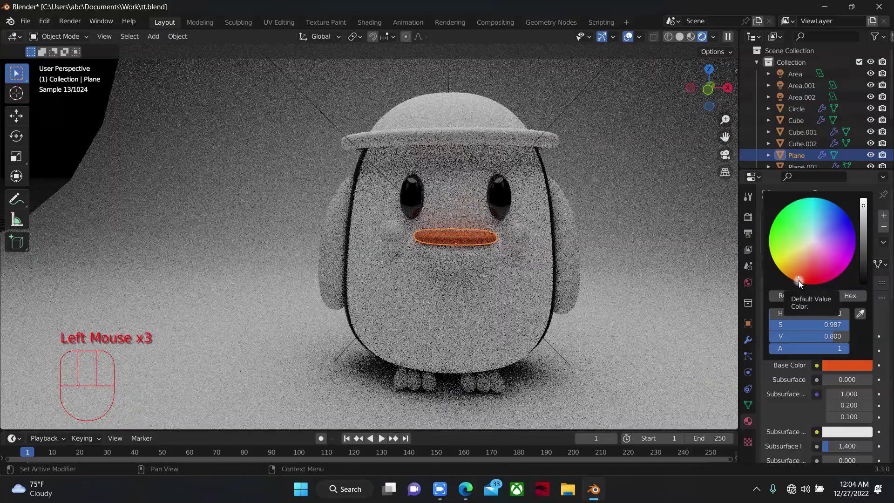
Make the beak material orange and link it to the lower beak half
click(840, 367)
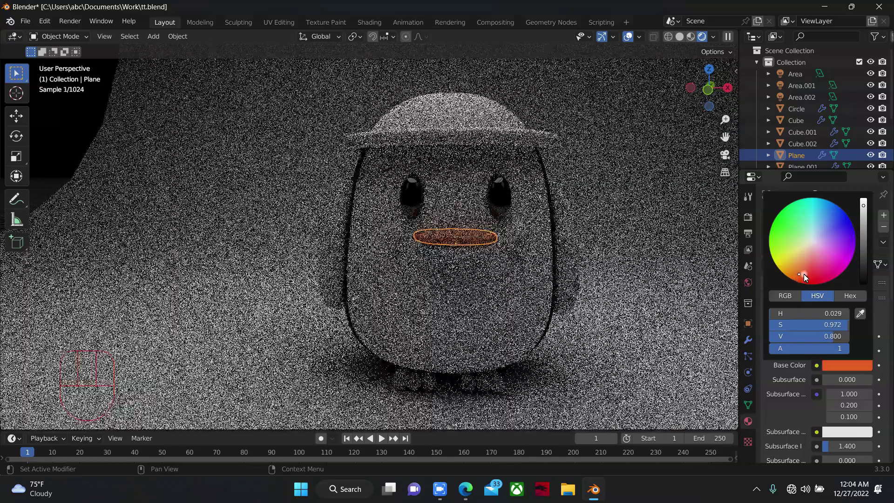
click(476, 249)
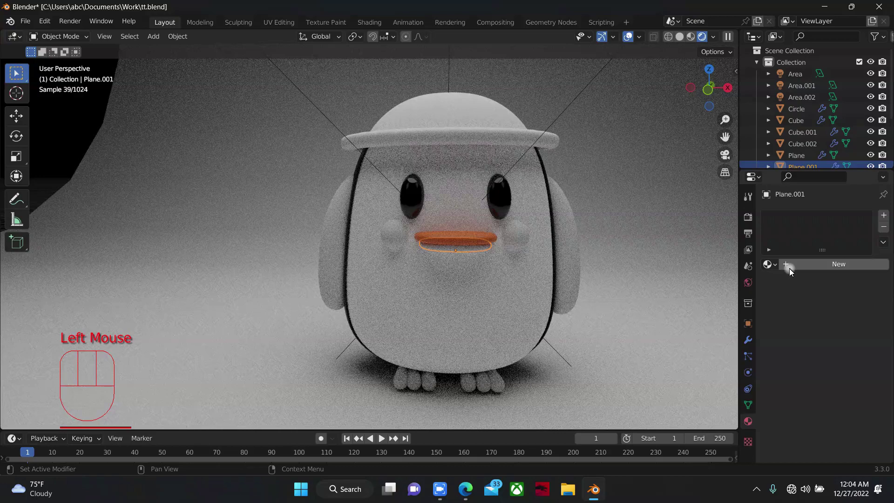
drag(798, 269, 481, 239)
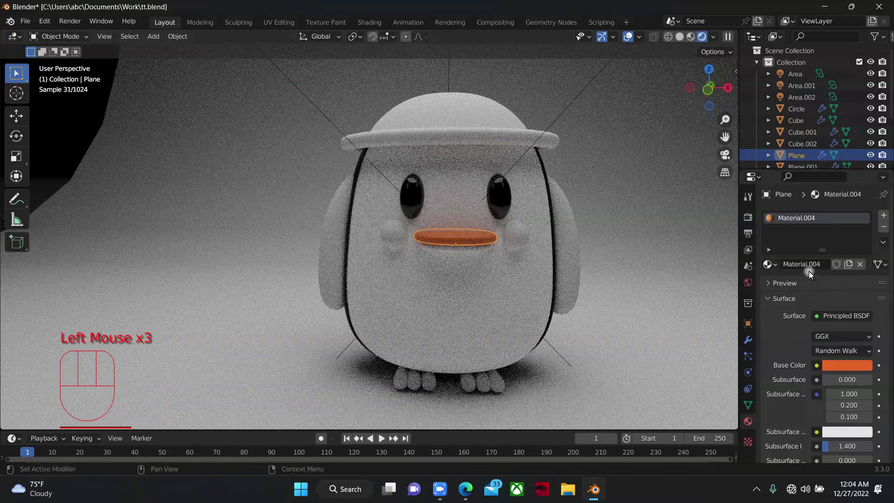
drag(770, 265, 482, 253)
click(771, 263)
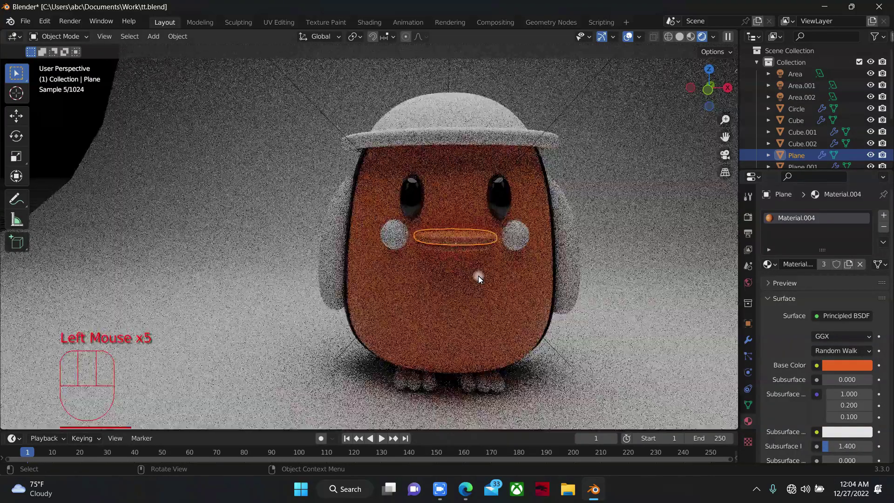
Remove the accidentally linked orange material from the body
click(481, 275)
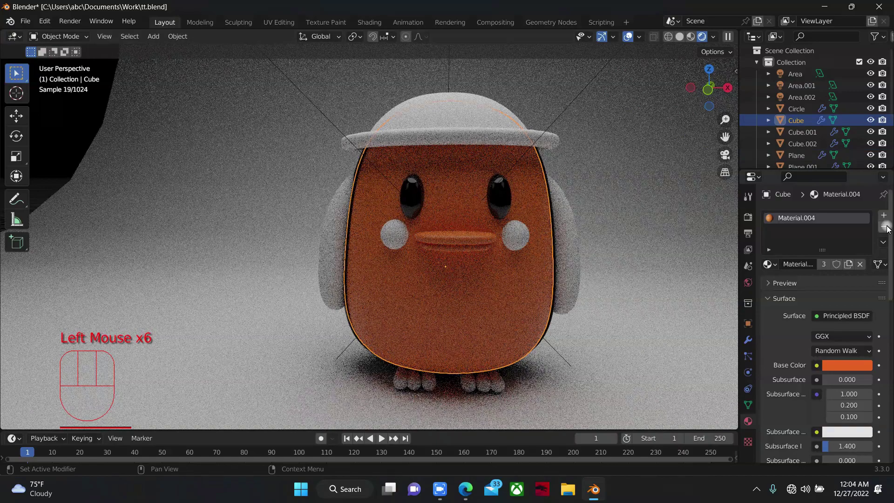
drag(890, 226, 564, 242)
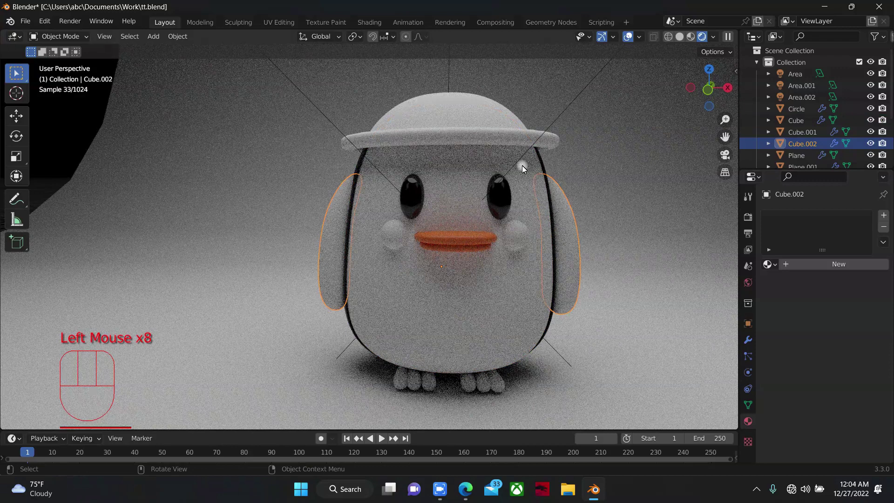
Give the ears (Cube.002) a new black material
click(545, 164)
click(547, 167)
drag(772, 265, 576, 232)
Give the cheeks (Sphere.001) a red material with lowered roughness
click(513, 237)
drag(791, 264, 856, 366)
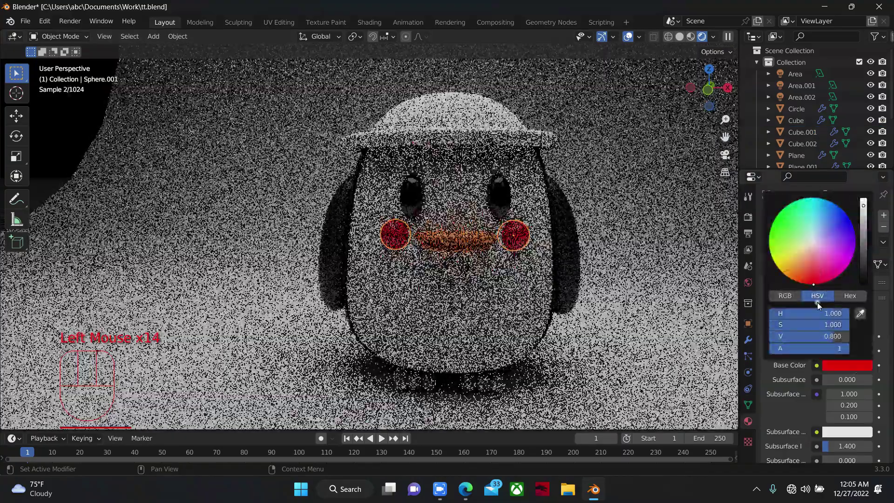
scroll(down, 3)
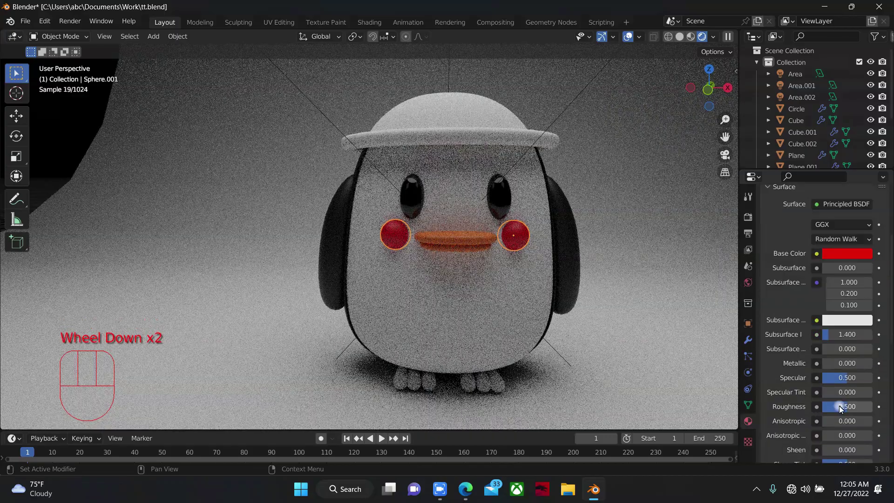
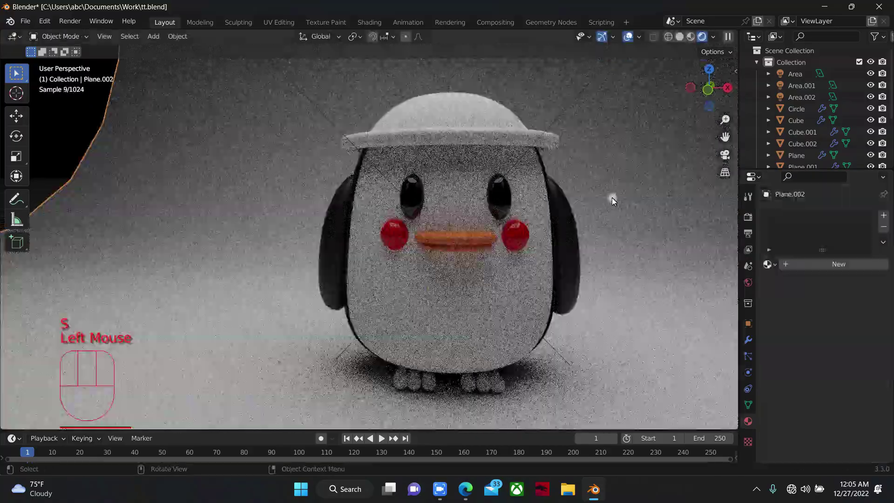
Link the orange beak material to the feet
click(503, 388)
click(481, 247)
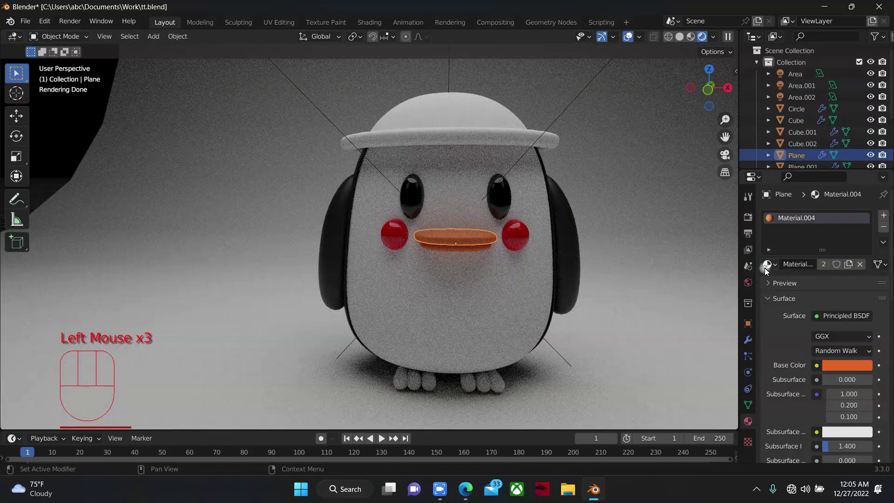
drag(771, 265, 500, 390)
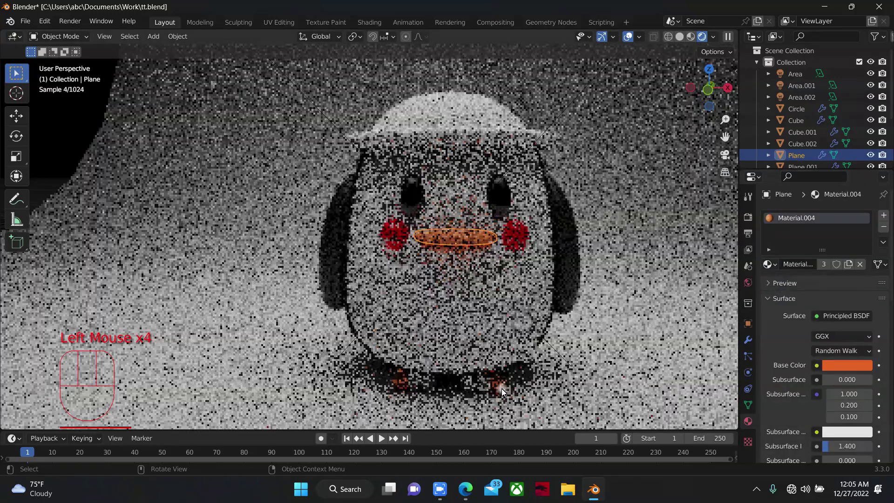
drag(769, 264, 491, 388)
drag(698, 327, 477, 388)
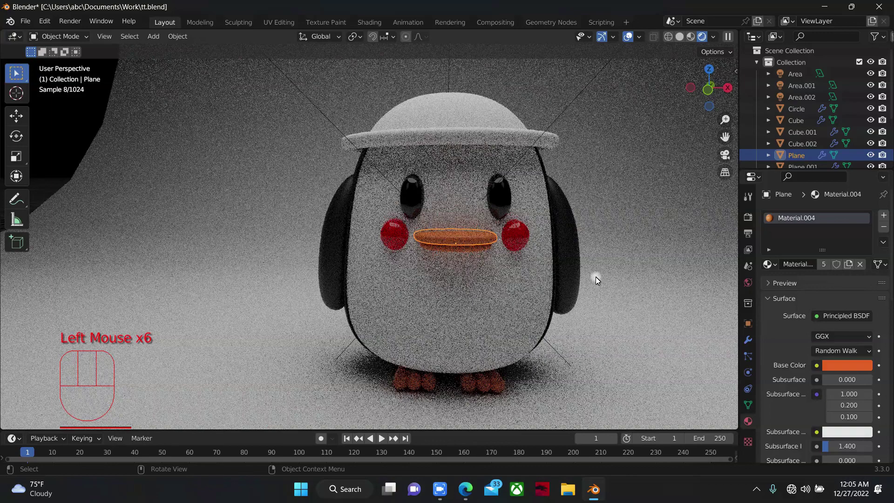
Give the hat (Circle) a new blue material
click(683, 250)
scroll(down, 3)
click(424, 169)
drag(777, 266, 812, 269)
drag(812, 269, 858, 363)
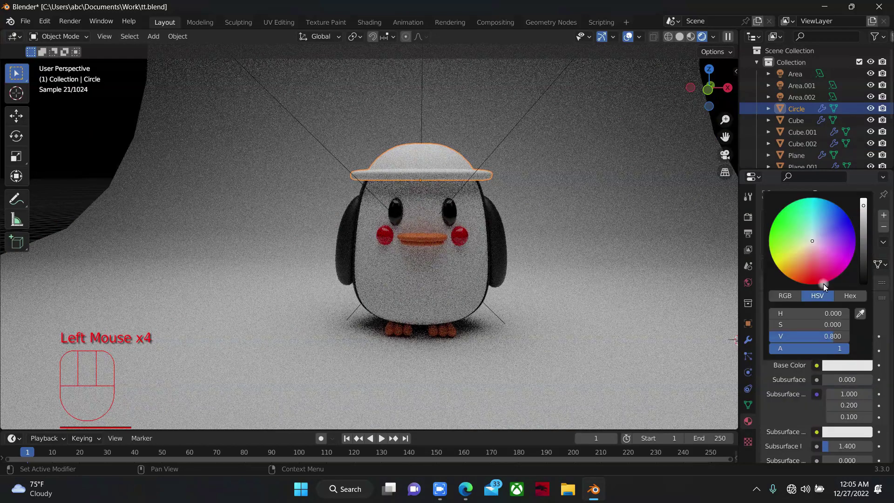
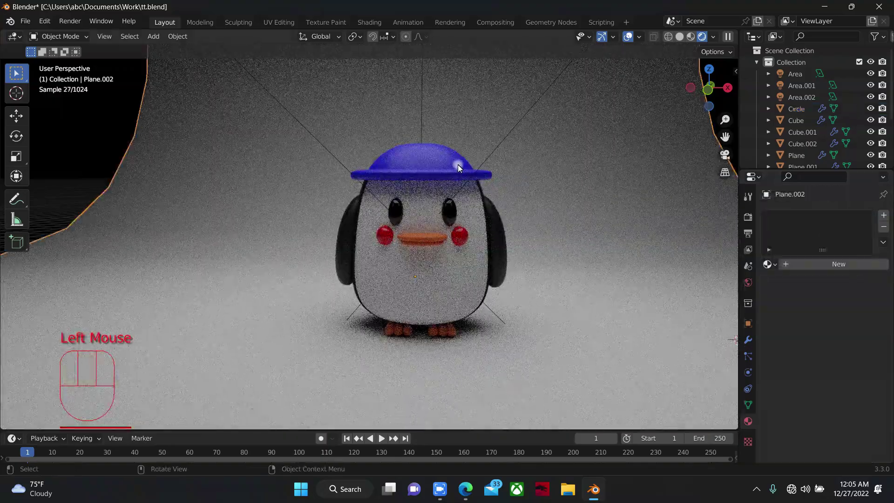
Hide the hat from view
drag(714, 100, 396, 167)
scroll(down, 3)
key(h)
scroll(up, 3)
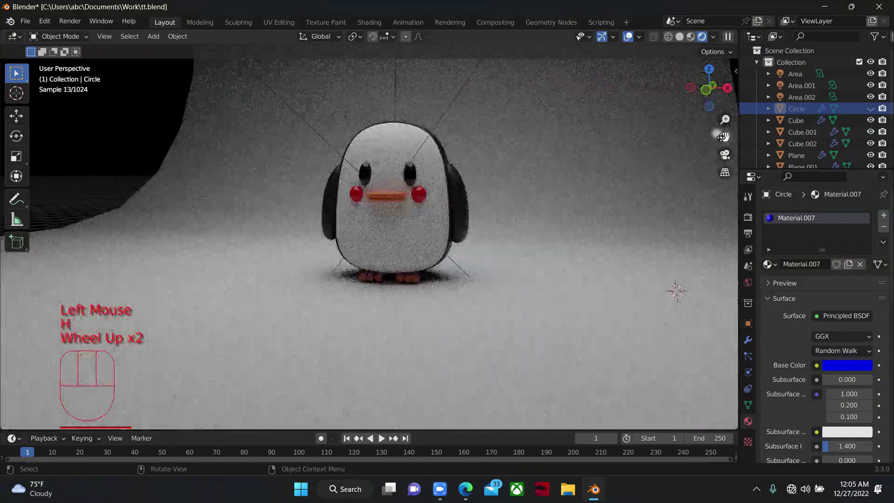